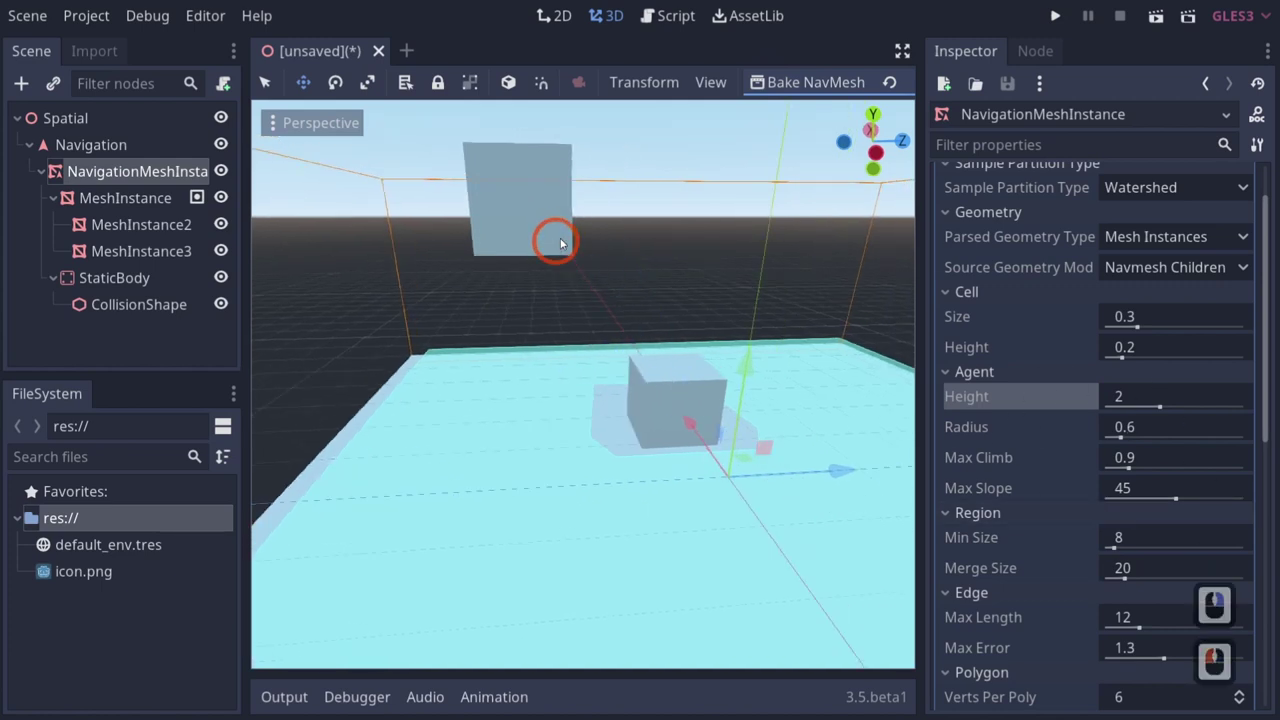
Step: Select the floating MeshInstance3 box and begin moving it down onto the floor
{"action": "left_click", "coordinate": [139, 233]}
{"action": "left_click", "coordinate": [172, 255]}
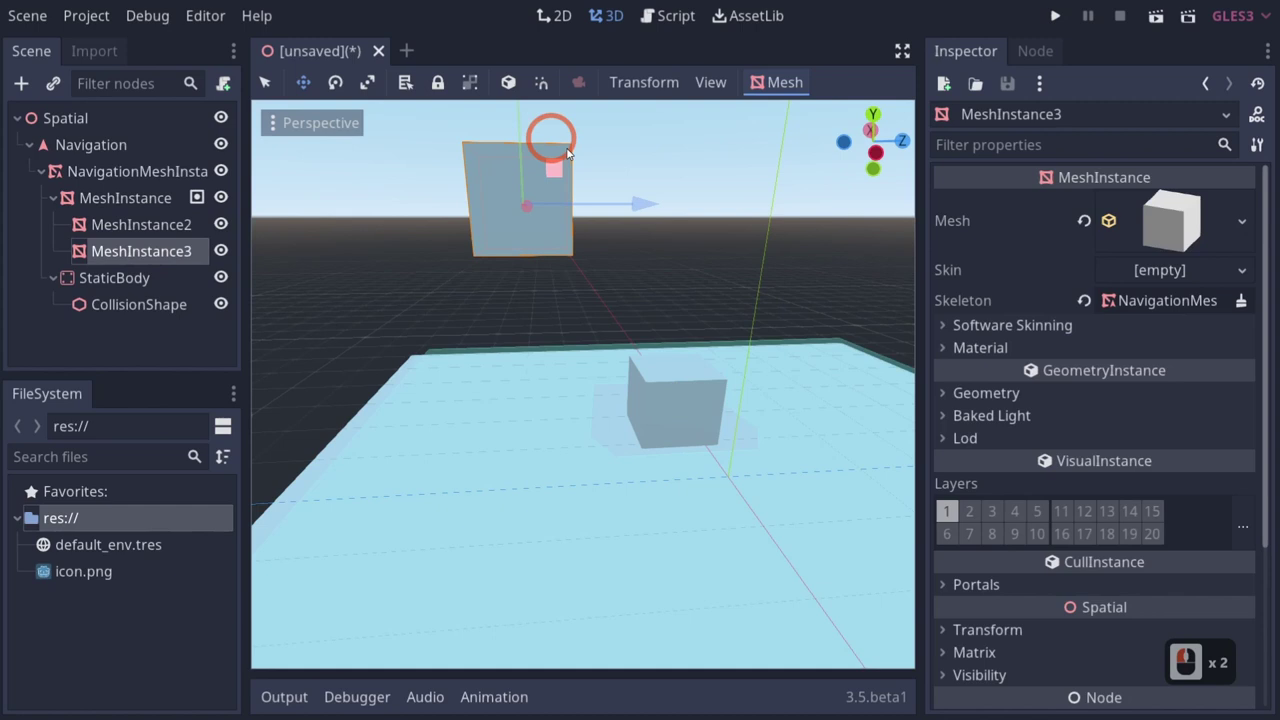
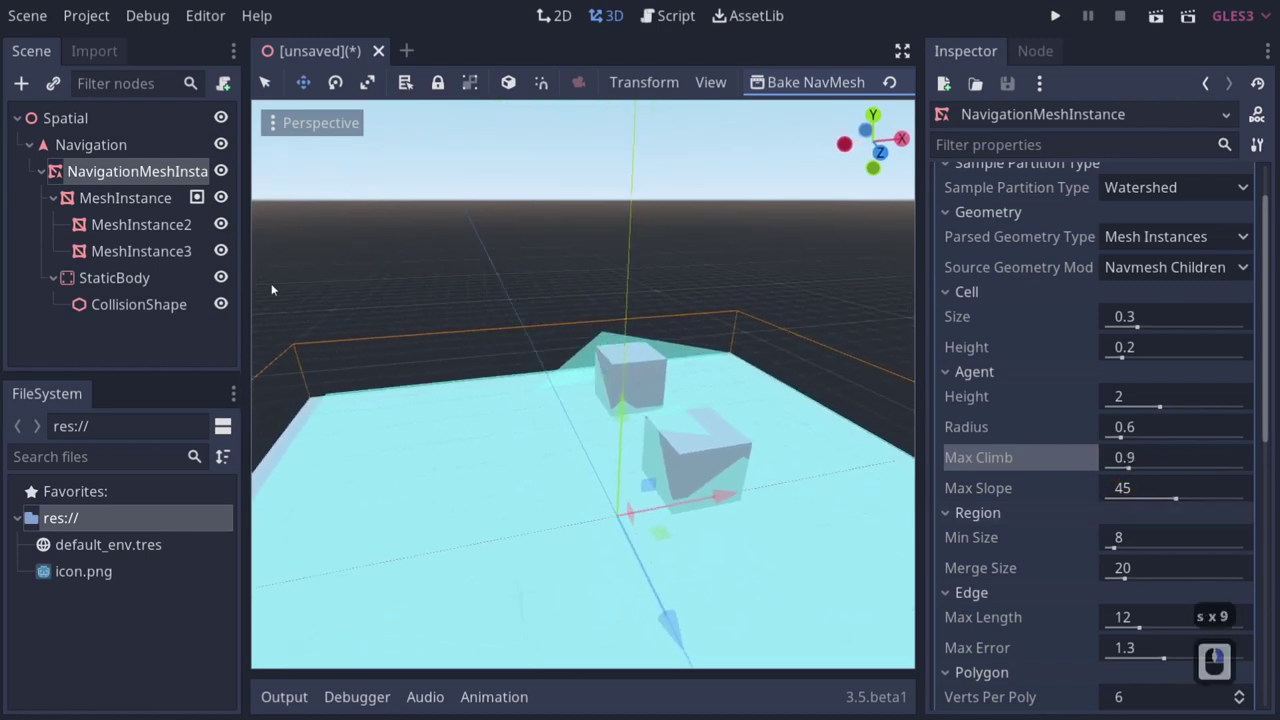
Step: Duplicate MeshInstance2 with Ctrl+D and expand the copy's mesh settings
{"action": "left_click", "coordinate": [142, 238]}
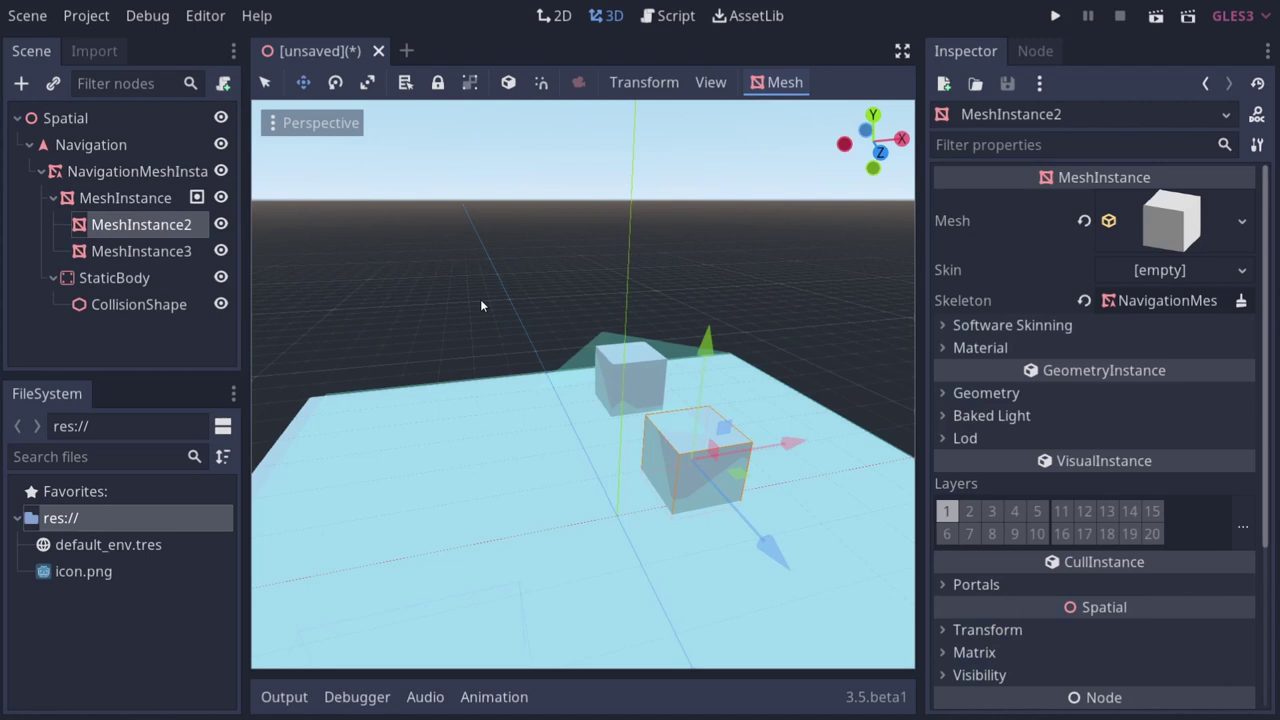
{"action": "key", "text": "ctrl+d"}
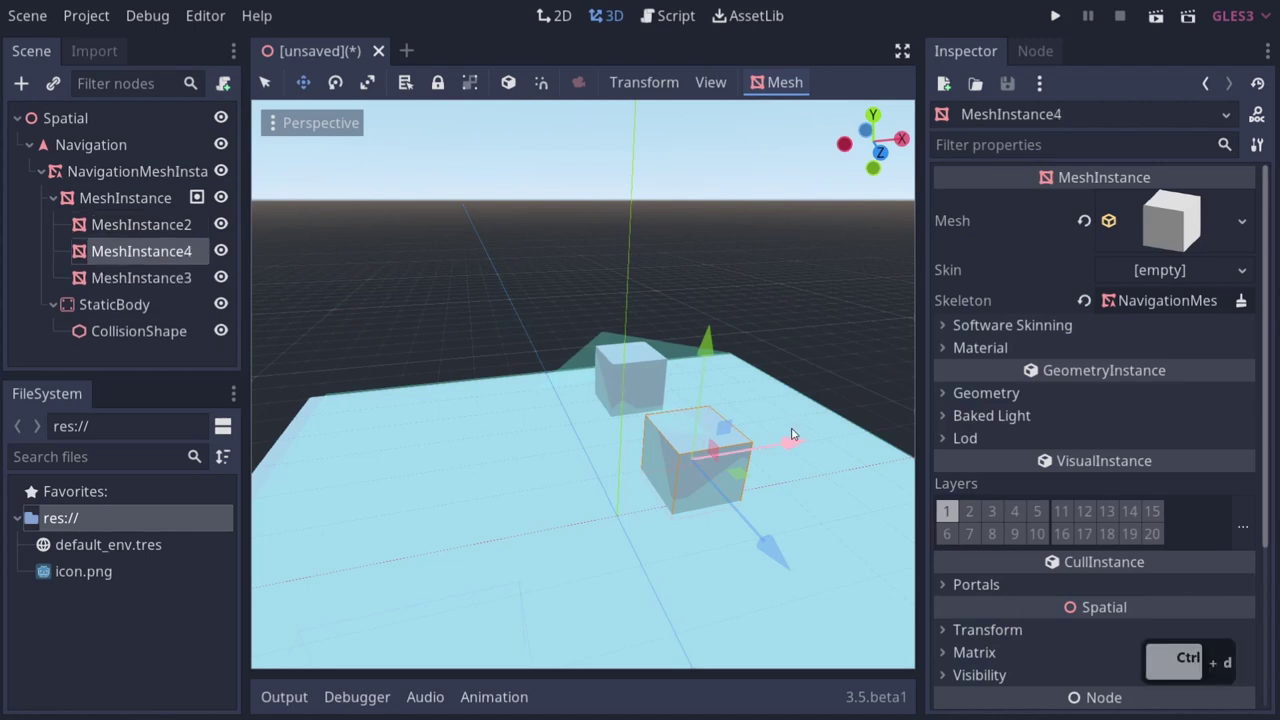
{"action": "left_click", "coordinate": [607, 454]}
{"action": "left_click", "coordinate": [1188, 227]}
{"action": "left_click", "coordinate": [1201, 330]}
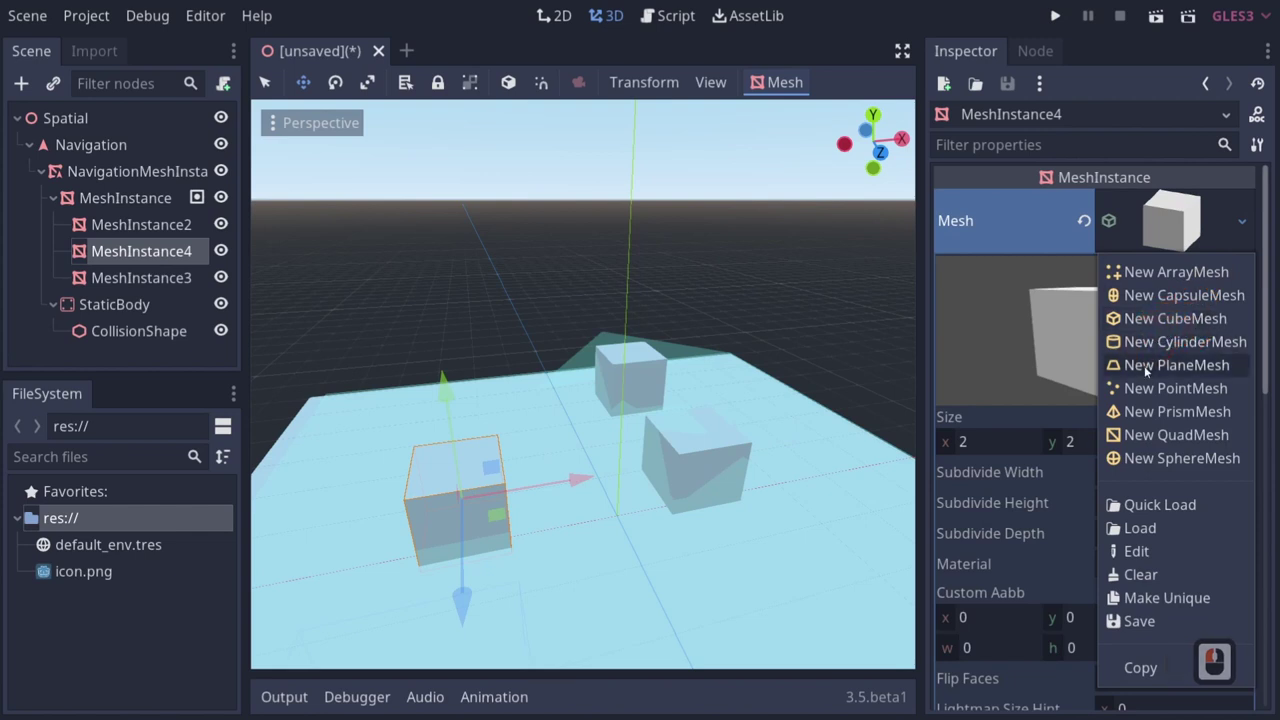
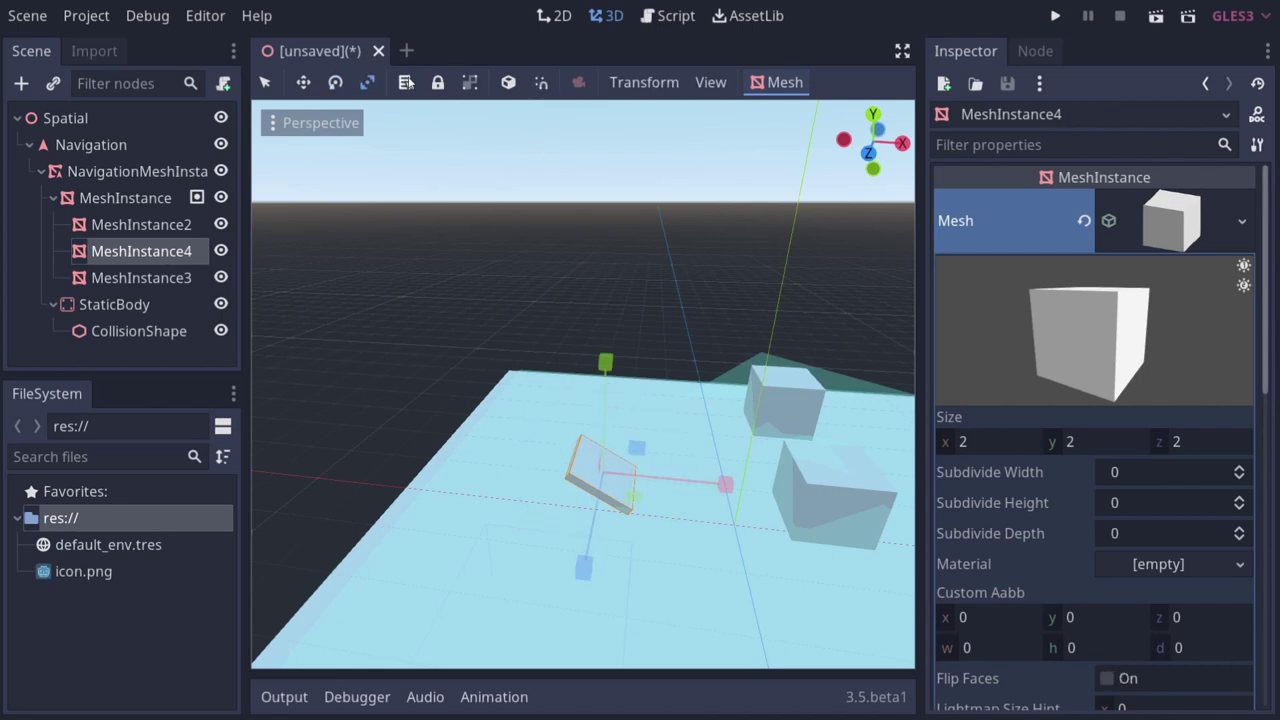
Step: In local space, stretch the copy into a long thin plank and move it toward the platform edge
{"action": "left_click", "coordinate": [524, 94]}
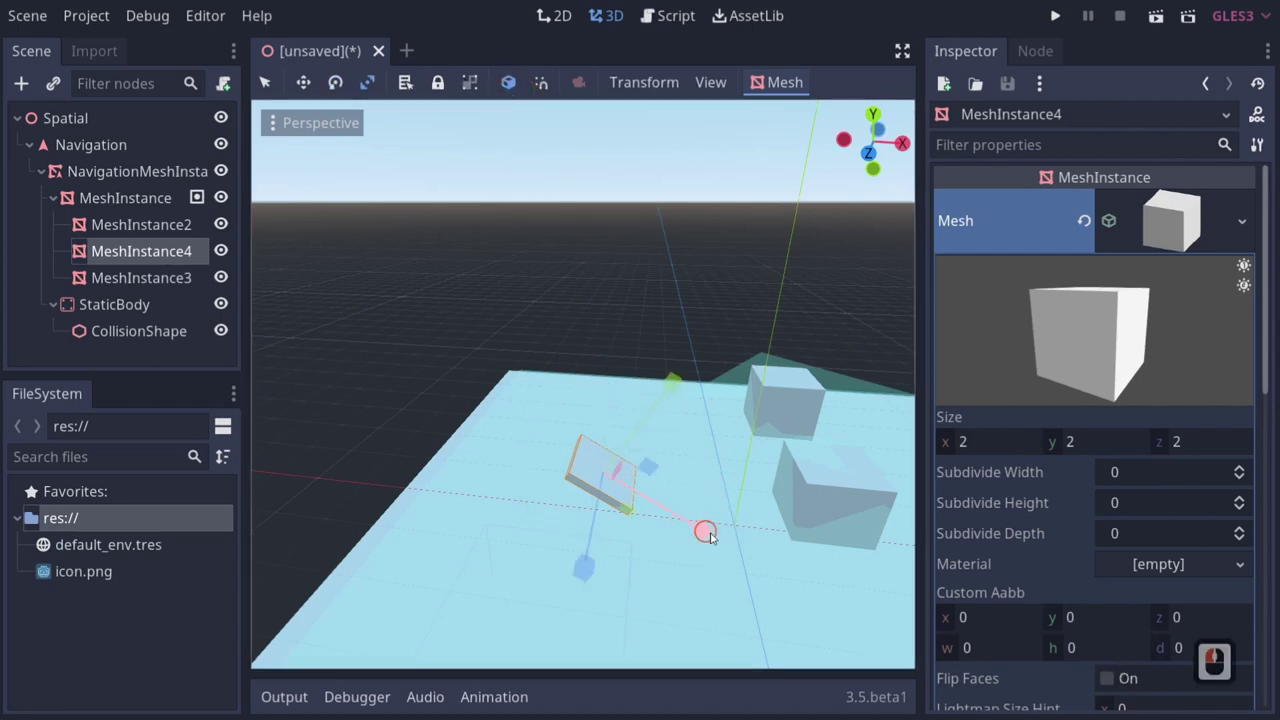
{"action": "left_click_drag", "start_coordinate": [1169, 646], "coordinate": [696, 539]}
{"action": "key", "text": "s"}
{"action": "left_click_drag", "start_coordinate": [696, 539], "coordinate": [650, 444]}
{"action": "left_click_drag", "start_coordinate": [638, 461], "coordinate": [653, 514]}
{"action": "key", "text": "w"}
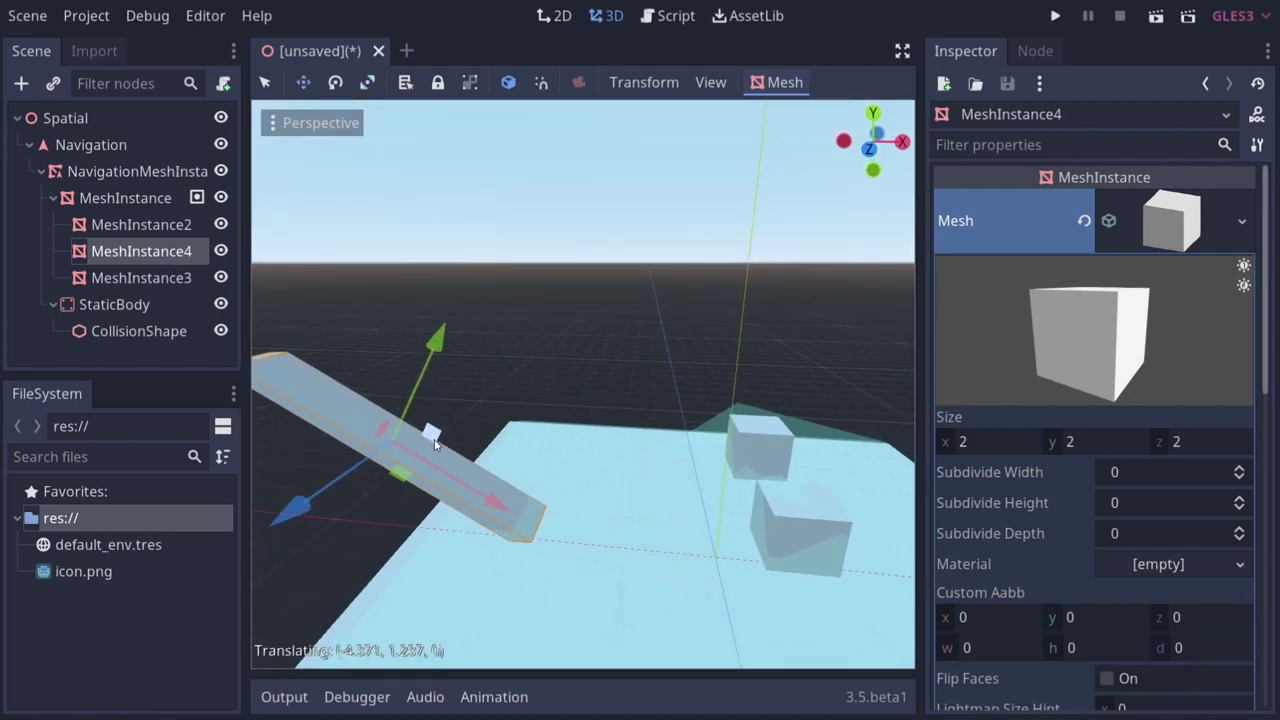
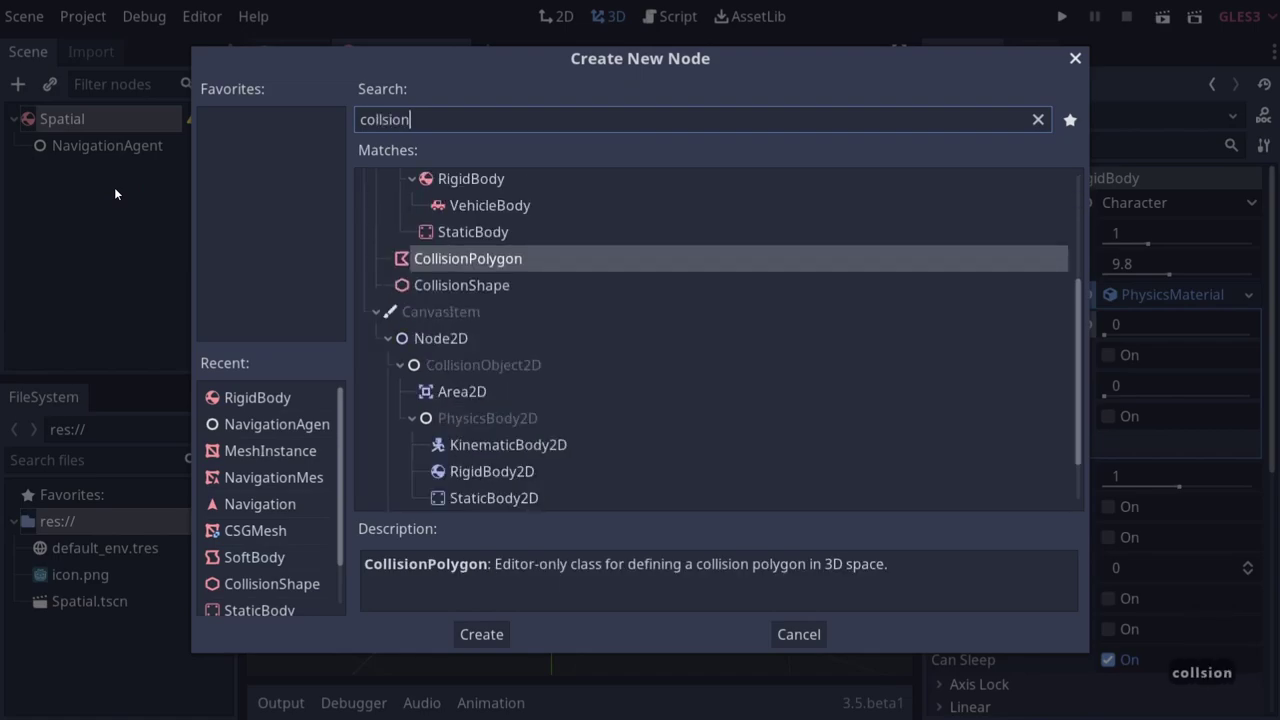
Step: Add a CollisionShape node and give it a new CapsuleShape
{"action": "key", "text": "Down"}
{"action": "key", "text": "Return"}
{"action": "key", "text": "BackSpace"}
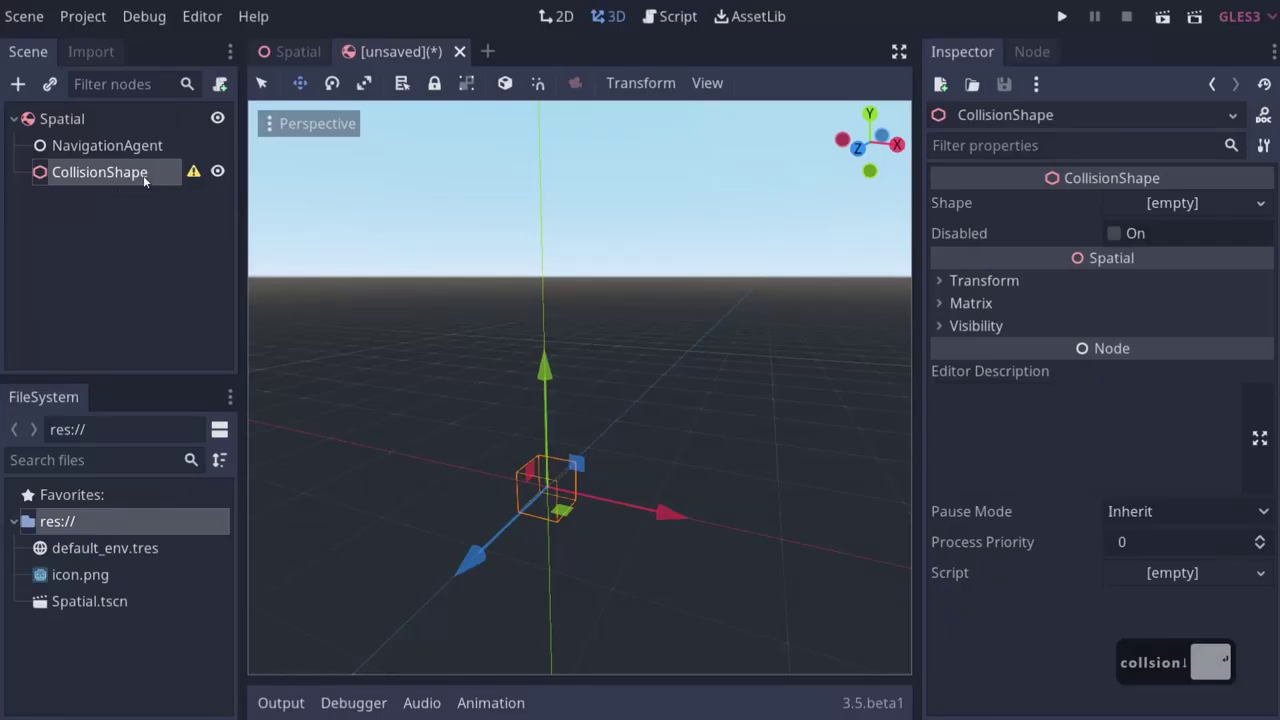
{"action": "left_click", "coordinate": [1159, 201]}
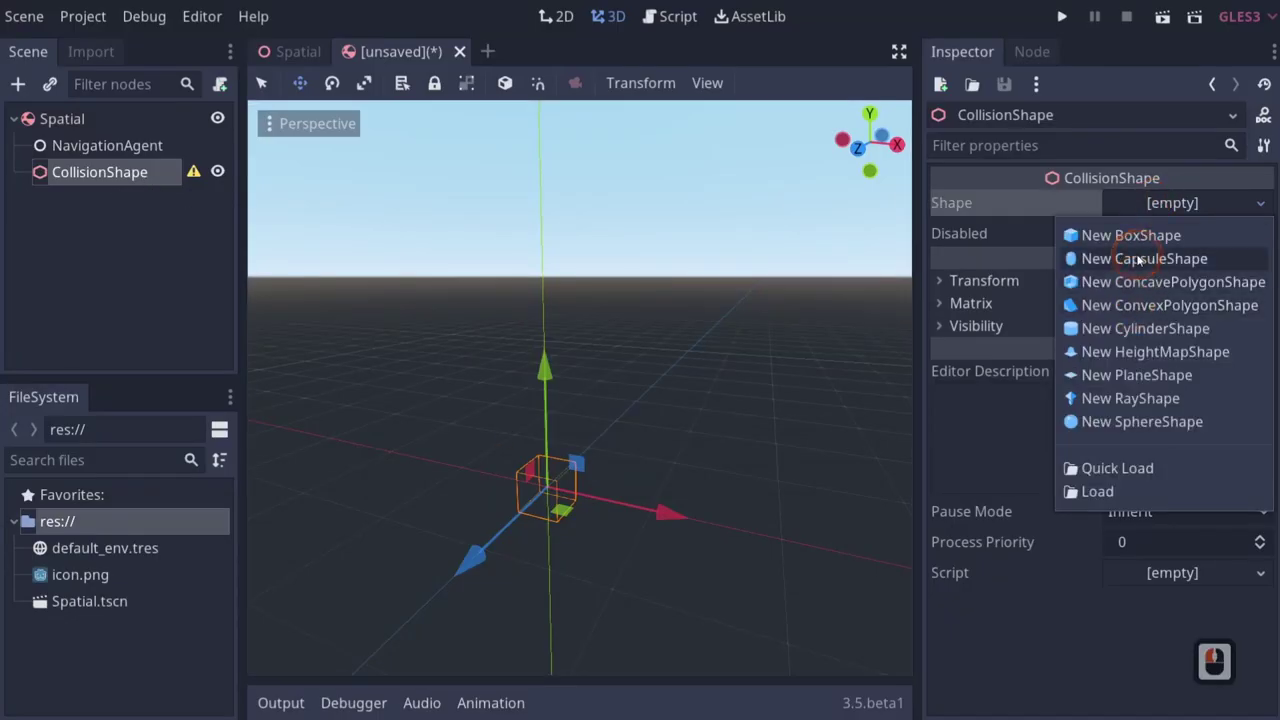
{"action": "left_click", "coordinate": [1145, 259]}
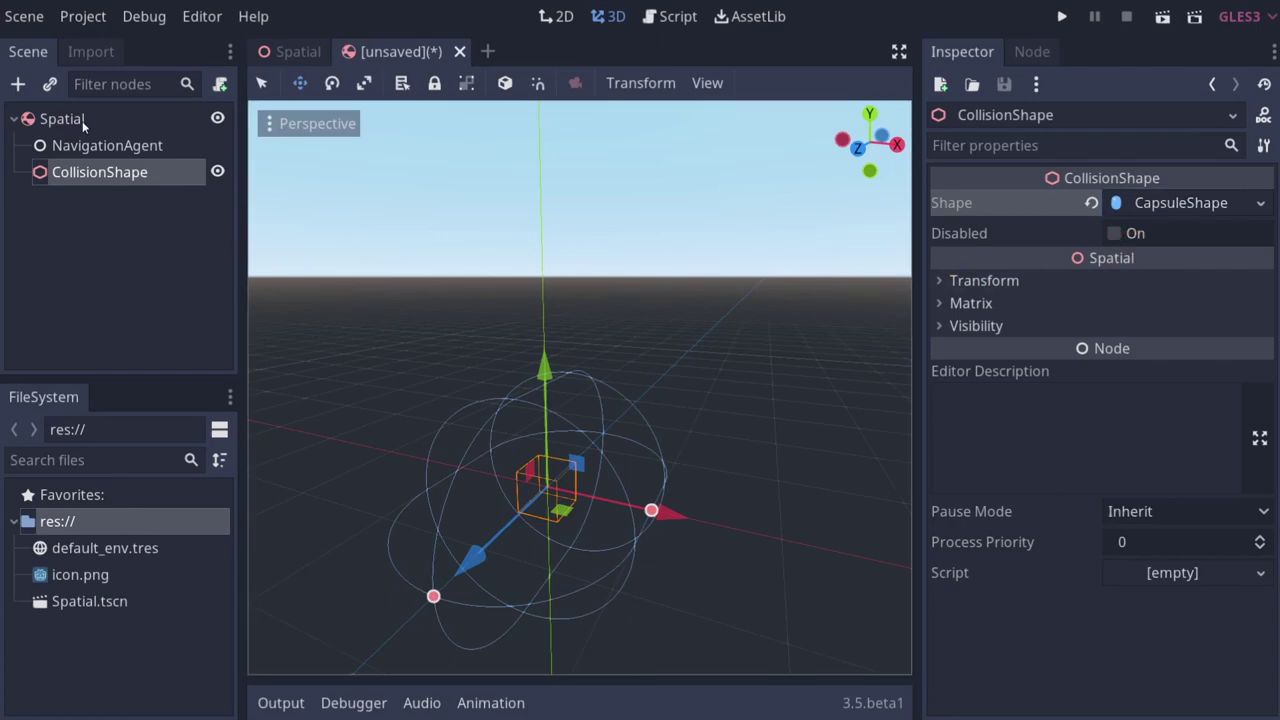
Step: Add a MeshInstance child to the root for the capsule mesh
{"action": "right_click", "coordinate": [87, 125]}
{"action": "left_click", "coordinate": [141, 189]}
{"action": "left_click", "coordinate": [146, 191]}
{"action": "left_click", "coordinate": [146, 191]}
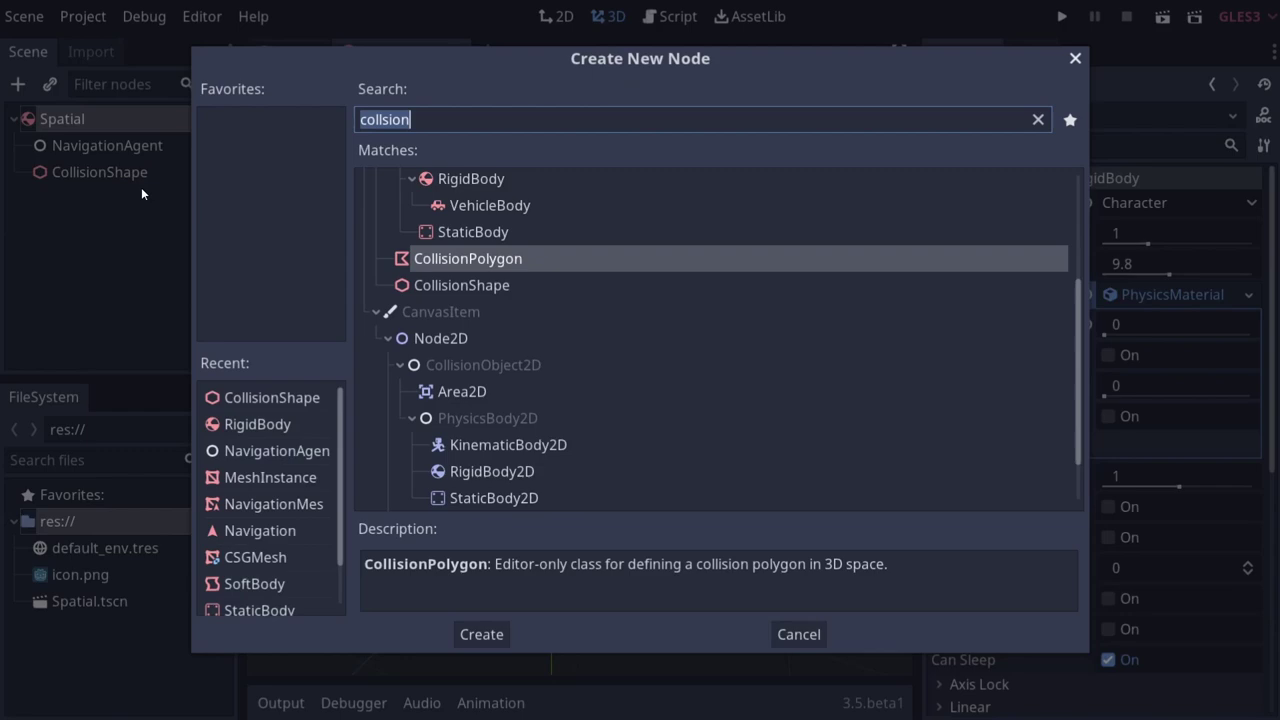
{"action": "type", "text": "mesh"}
{"action": "key", "text": "Down"}
{"action": "key", "text": "Down"}
{"action": "key", "text": "Up"}
{"action": "key", "text": "Return"}
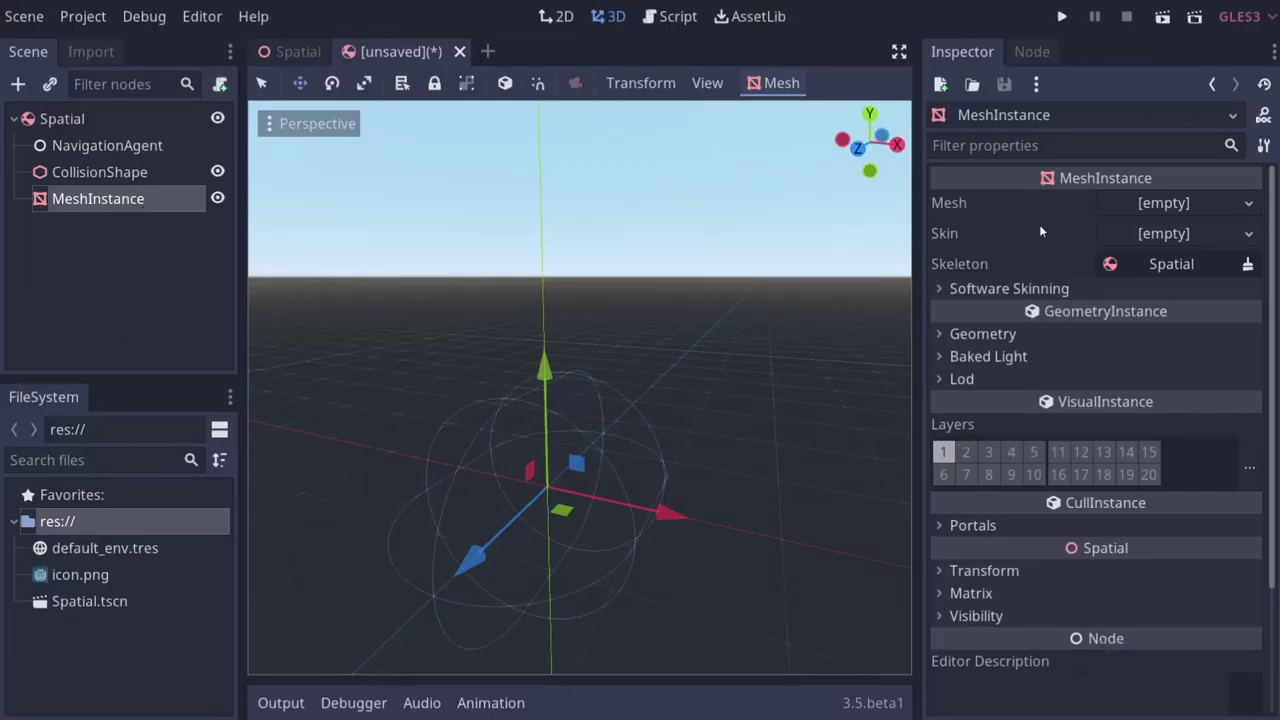
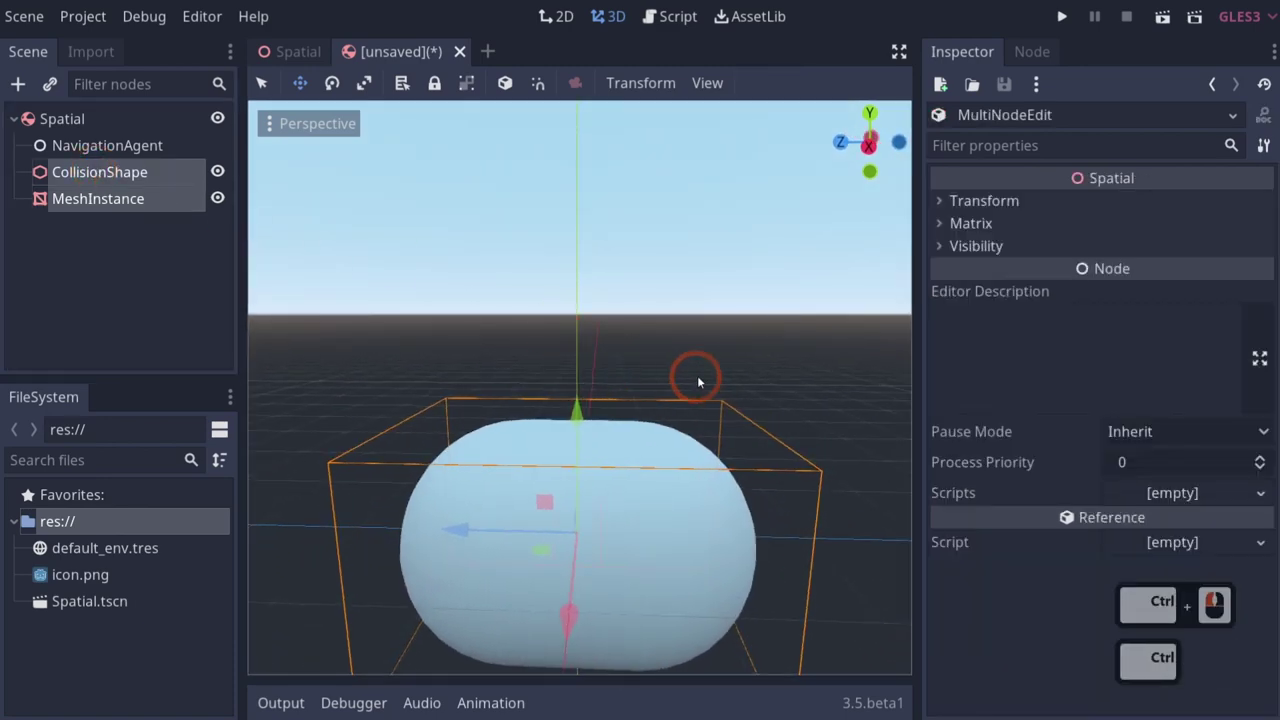
Step: Rotate both capsule nodes 90° upright and lift them along the vertical axis
{"action": "key", "text": "e"}
{"action": "type", "text": "ds"}
{"action": "right_click", "coordinate": [552, 432]}
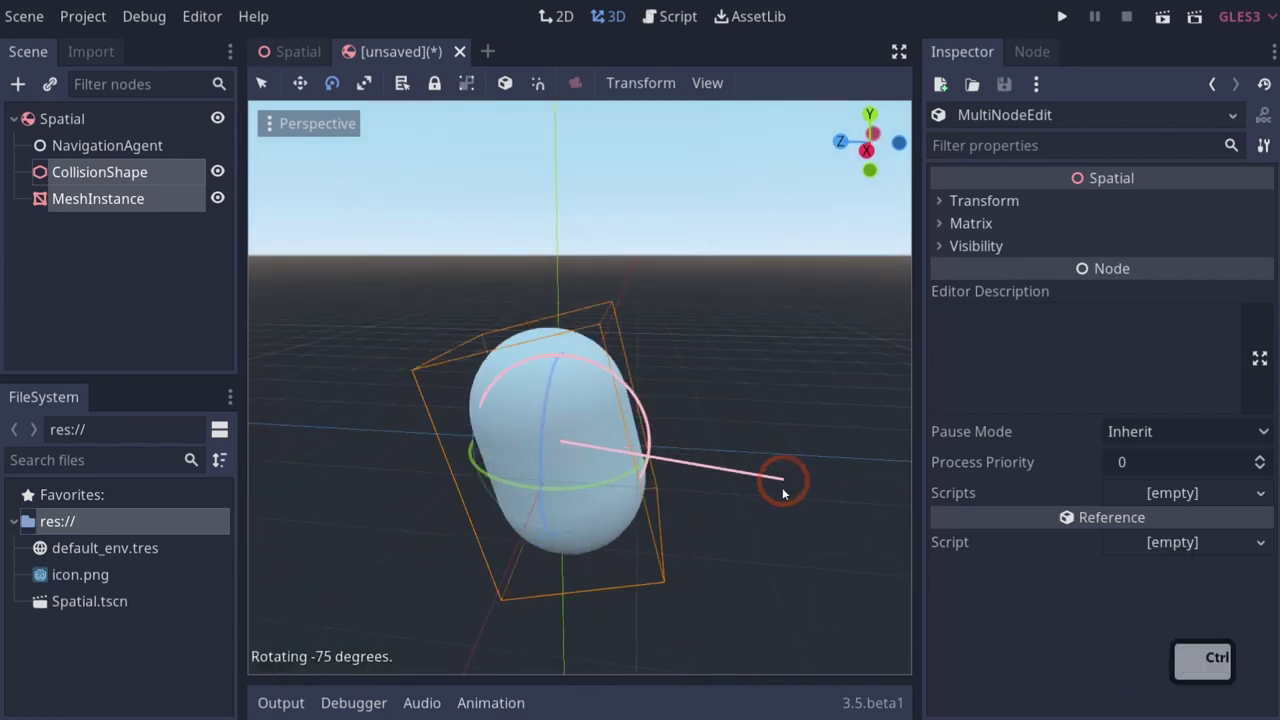
{"action": "left_click", "coordinate": [751, 538]}
{"action": "key", "text": "w"}
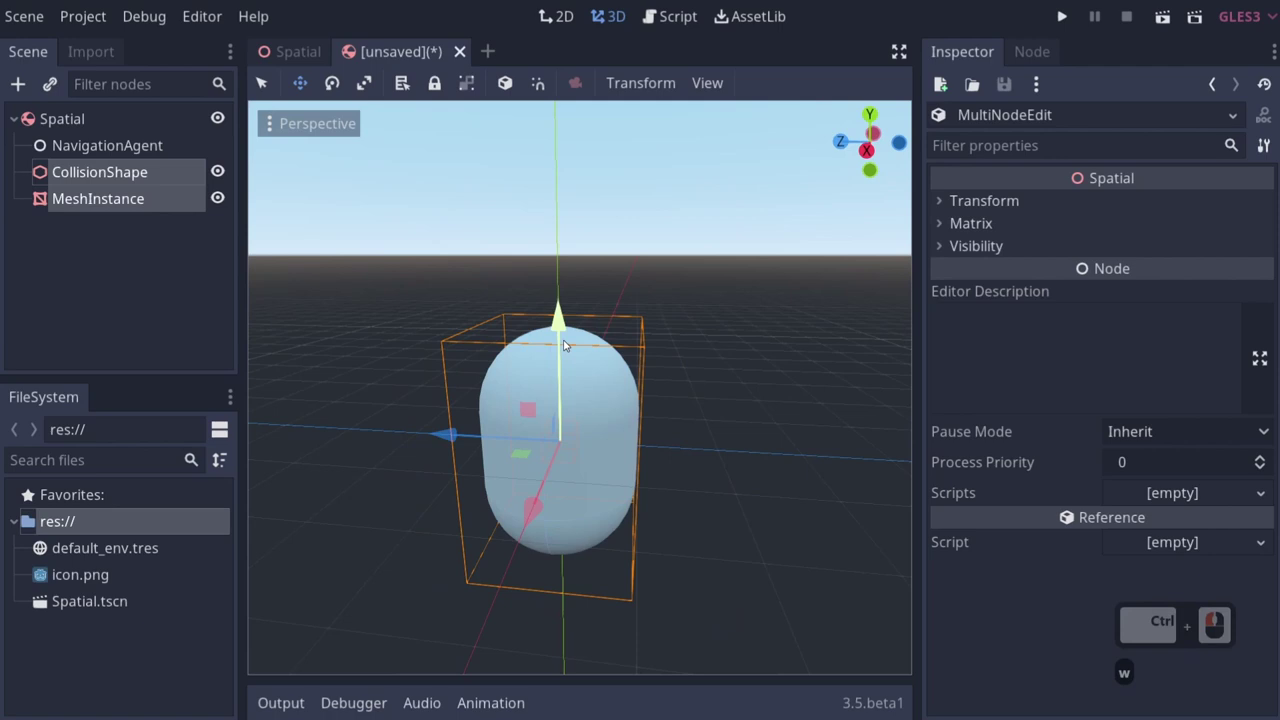
{"action": "left_click", "coordinate": [565, 257]}
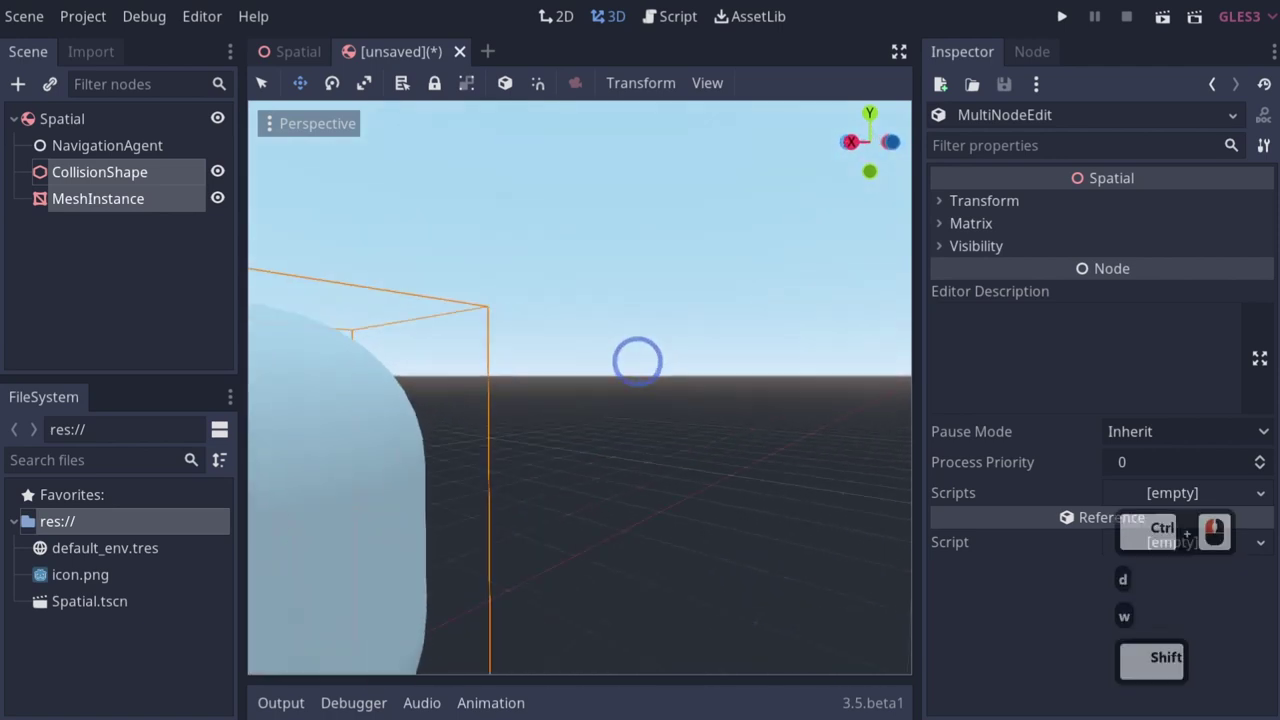
{"action": "key", "text": "s"}
{"action": "key", "text": "q"}
{"action": "type", "text": "ae"}
{"action": "right_click", "coordinate": [687, 441]}
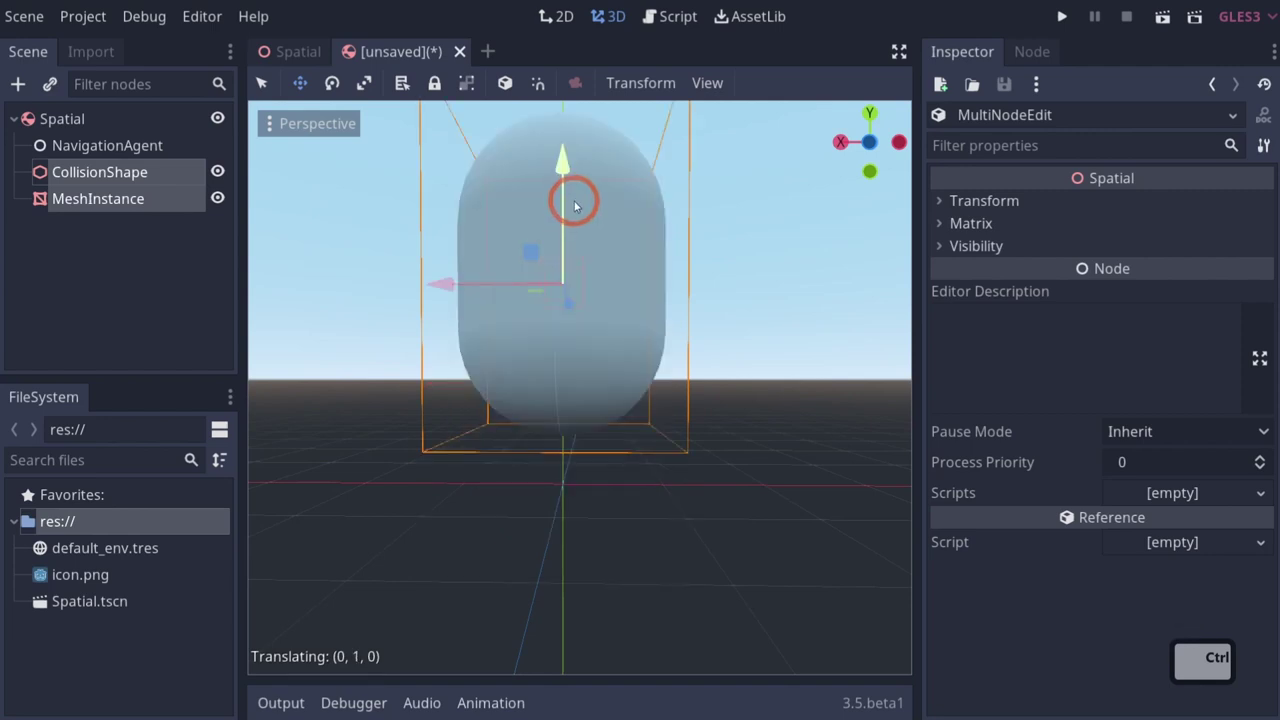
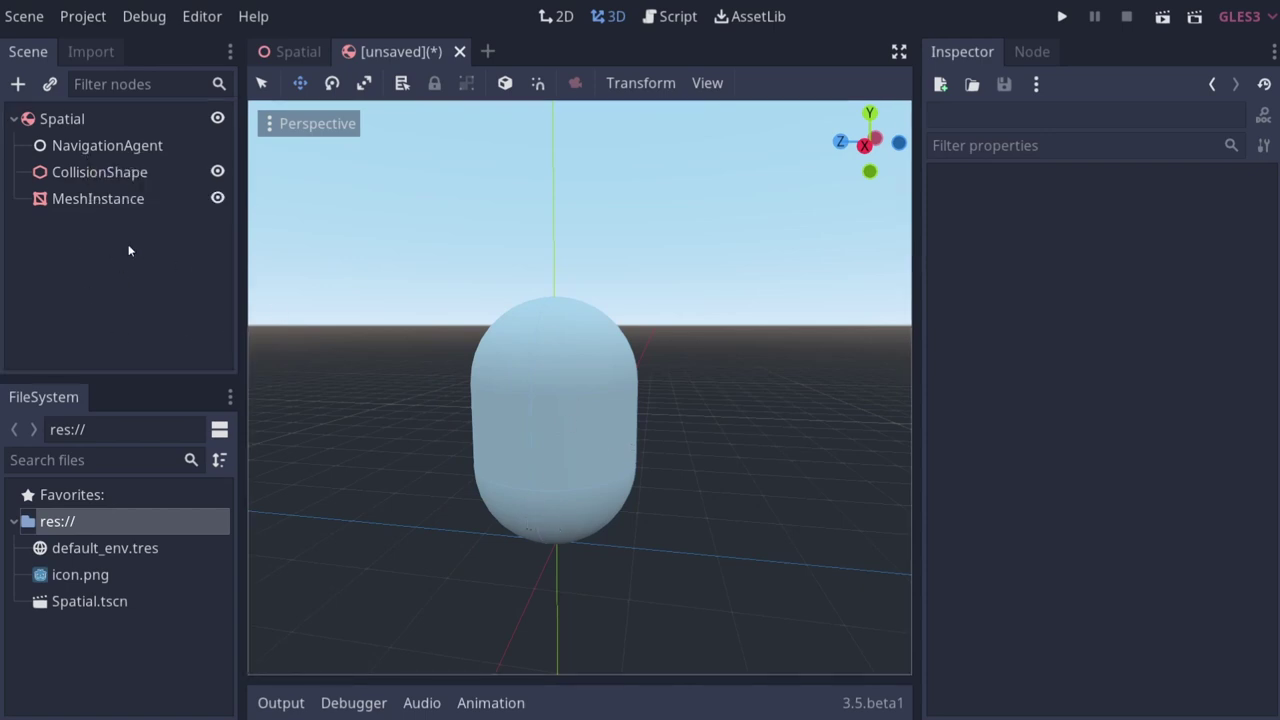
Step: Add a RayCast child to the root and set its Cast To Y to -2
{"action": "left_click_drag", "start_coordinate": [62, 127], "coordinate": [121, 201]}
{"action": "left_click_drag", "start_coordinate": [124, 186], "coordinate": [124, 186]}
{"action": "type", "text": "raycas"}
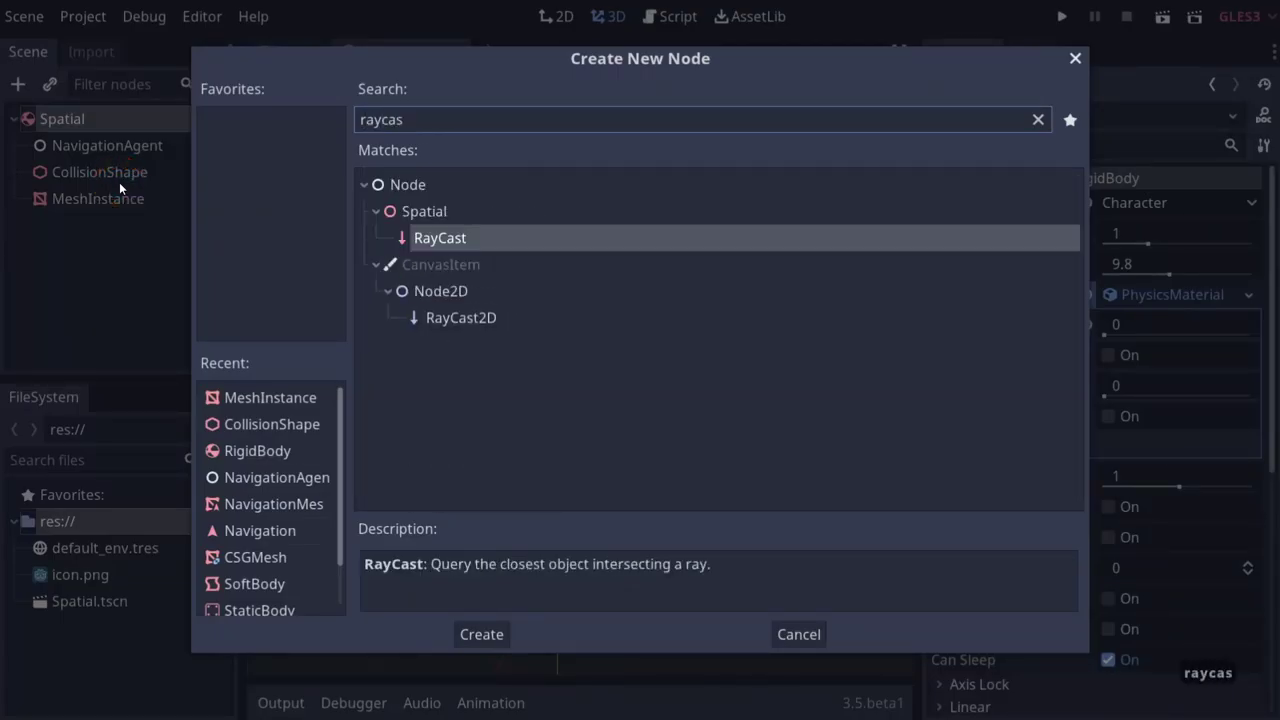
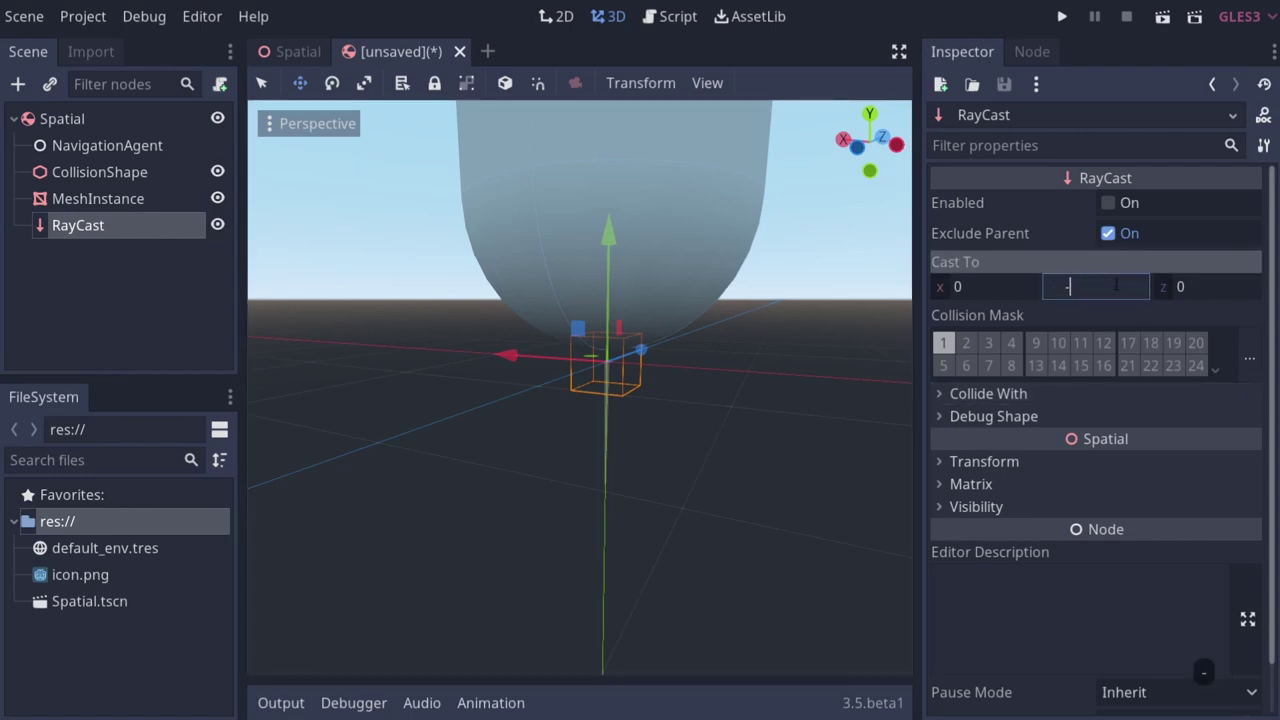
{"action": "type", "text": "-2"}
{"action": "key", "text": "Return"}
Step: Position the RayCast near the bottom of the capsule
{"action": "type", "text": "a"}
{"action": "right_click", "coordinate": [641, 532]}
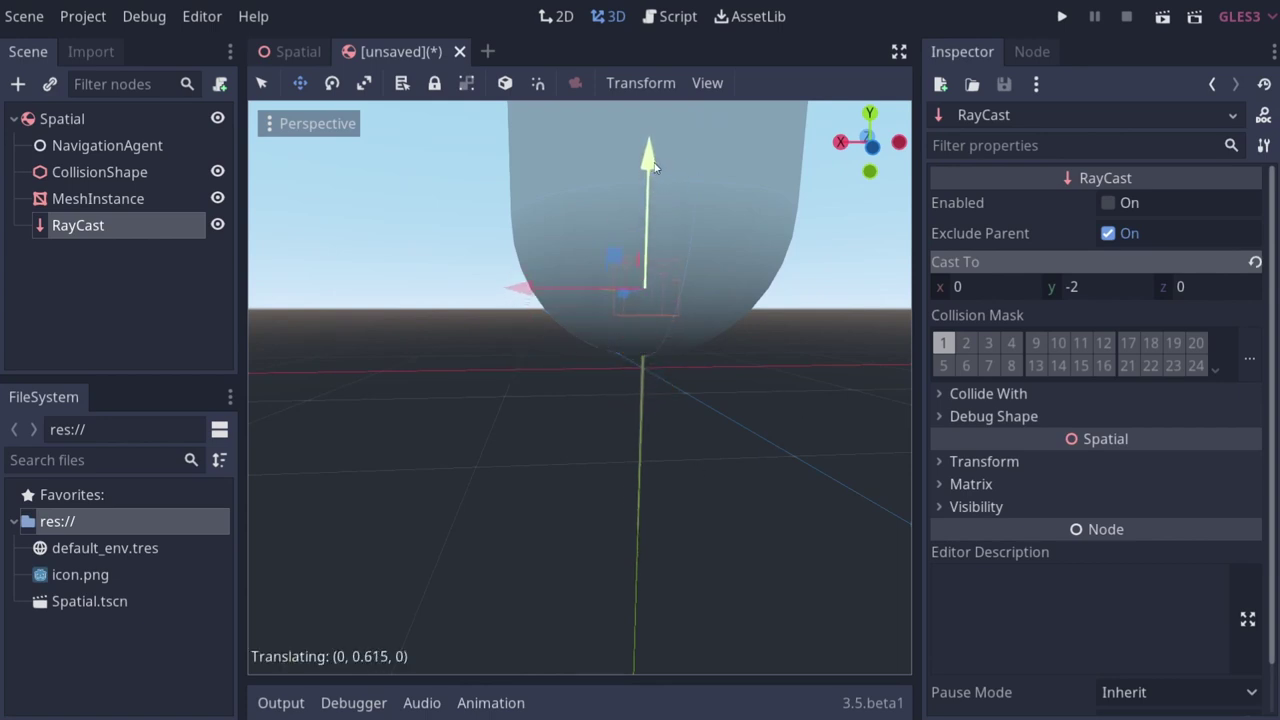
{"action": "left_click", "coordinate": [653, 202]}
{"action": "type", "text": "d"}
{"action": "right_click", "coordinate": [663, 400]}
{"action": "right_click", "coordinate": [678, 362]}
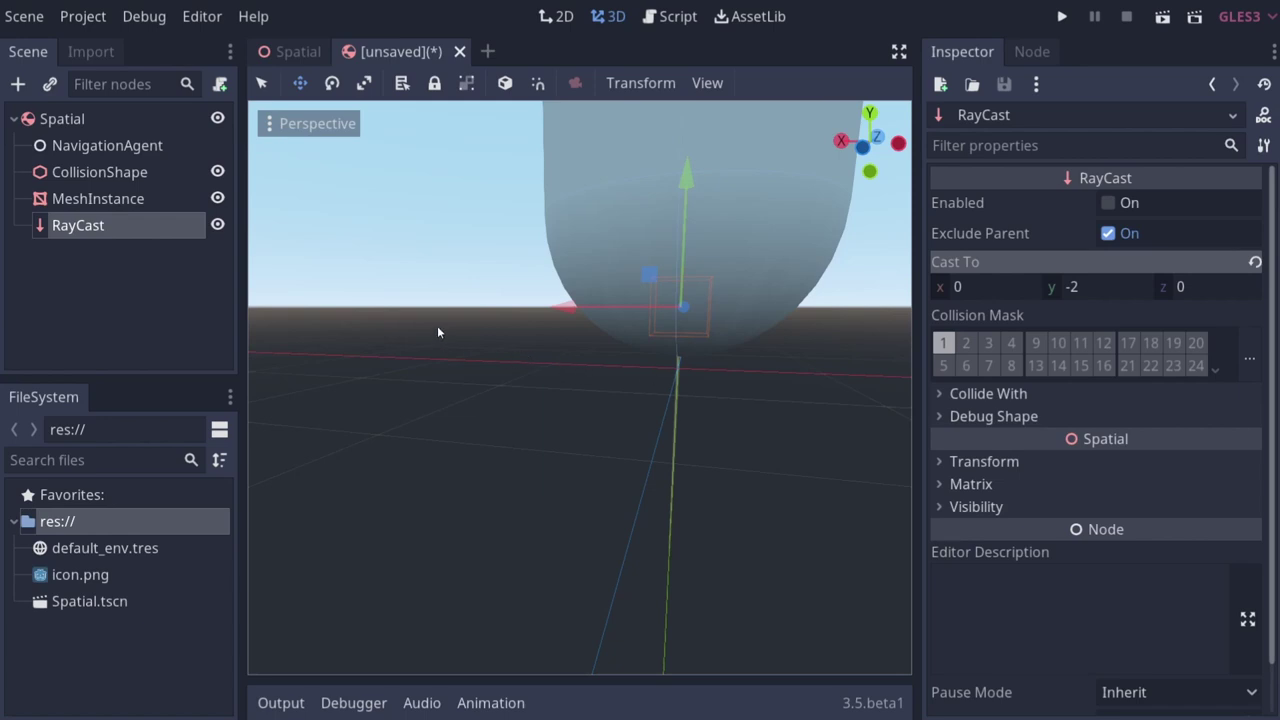
{"action": "right_click", "coordinate": [73, 130]}
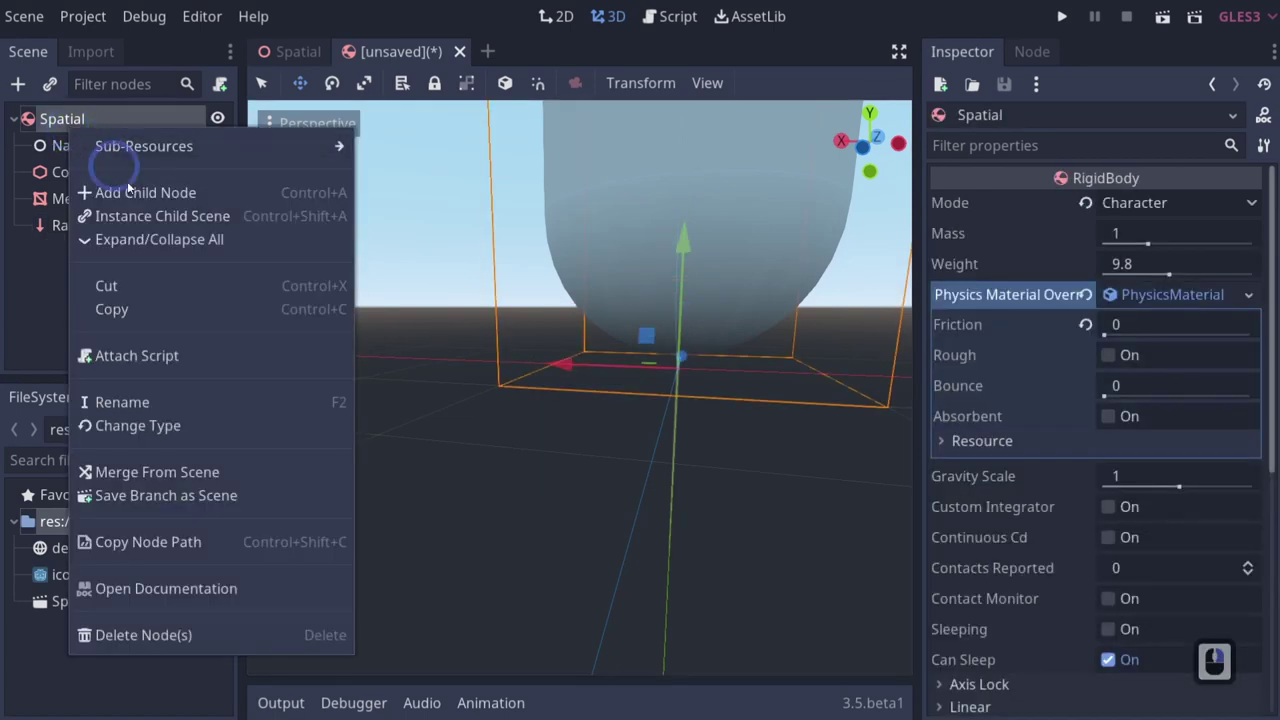
Step: Attach a new script named PlayerScript.gd to the player
{"action": "left_click", "coordinate": [181, 364]}
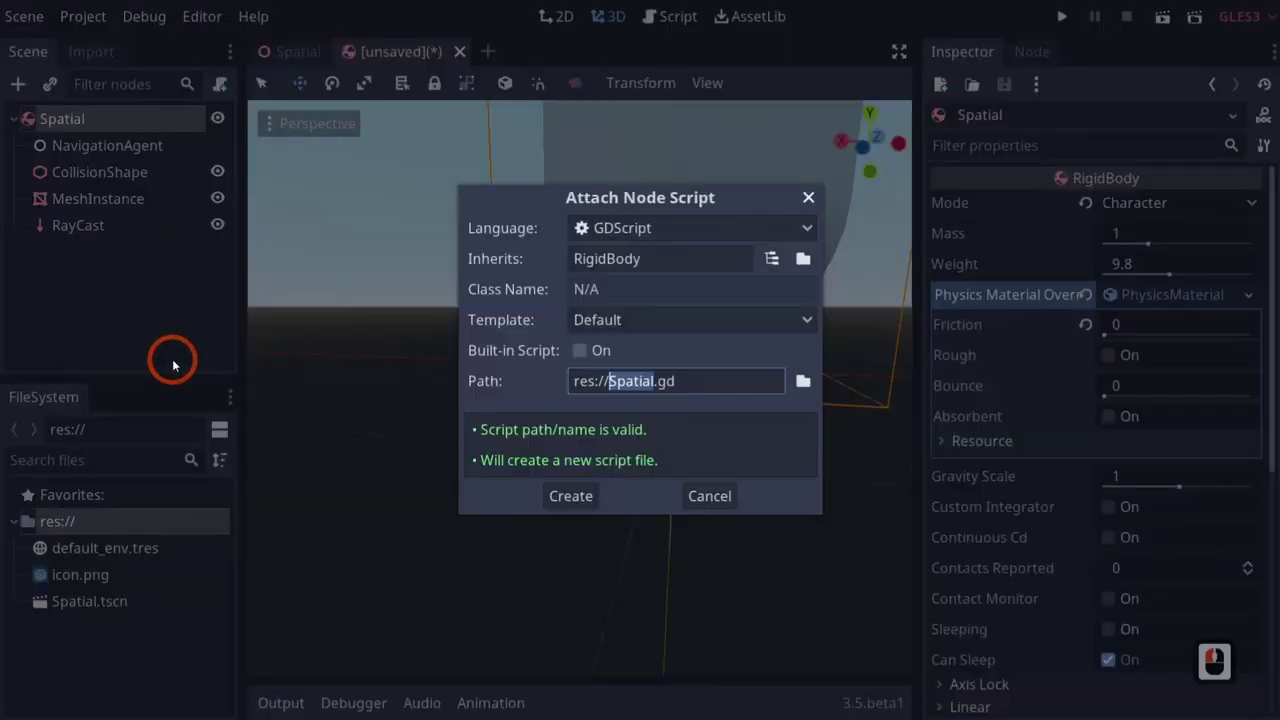
{"action": "type", "text": "payerript"}
{"action": "key", "text": "Return"}
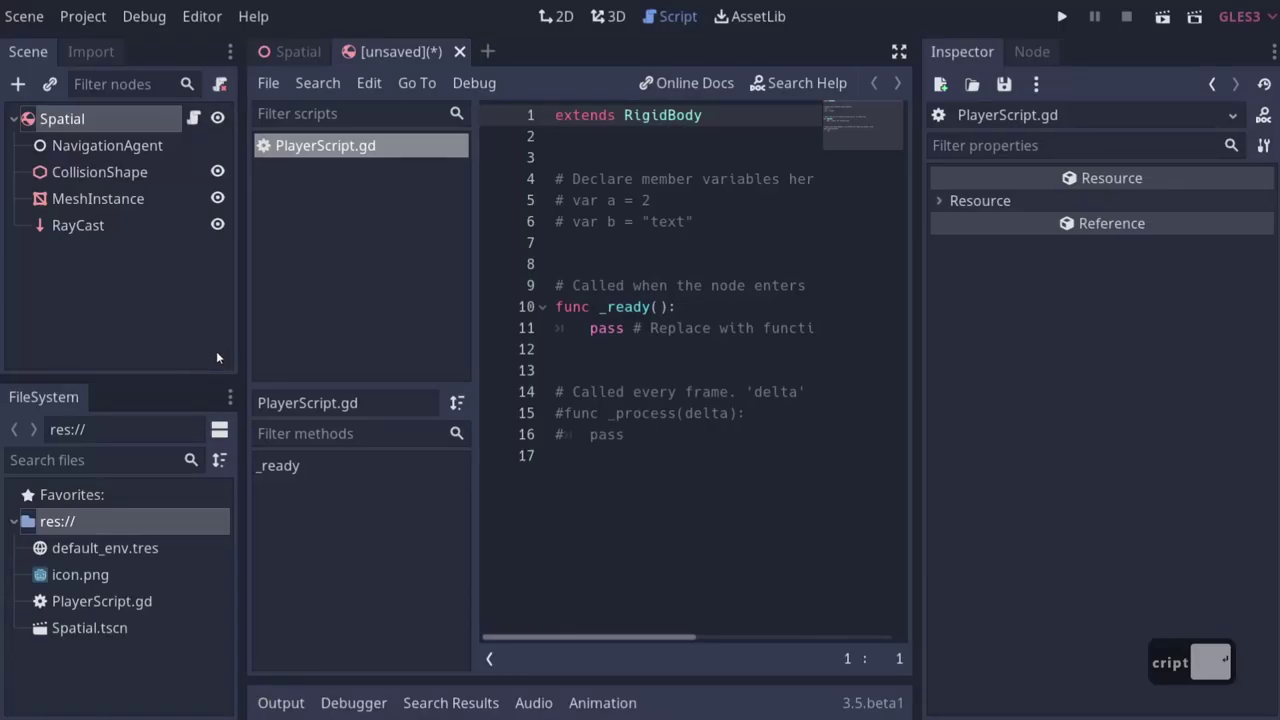
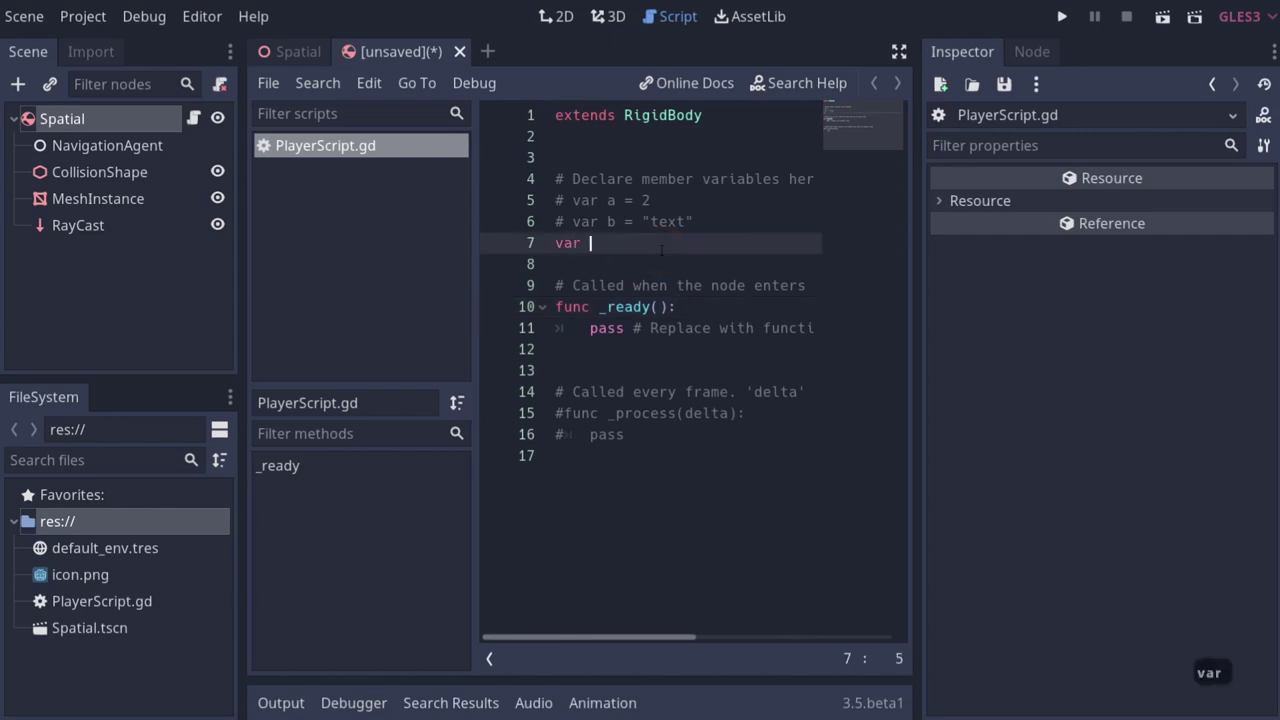
Step: Declare the navAgent variable in PlayerScript.gd
{"action": "type", "text": "av"}
{"action": "key", "text": "BackSpace"}
{"action": "type", "text": "ent"}
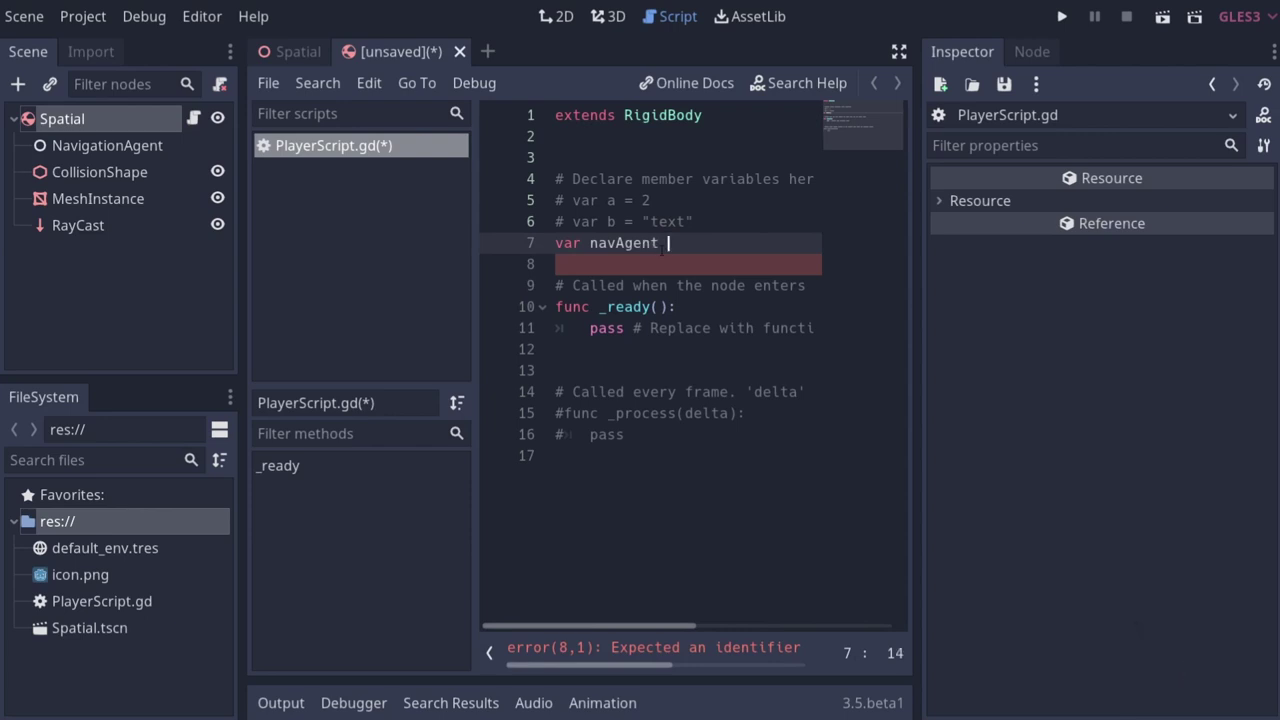
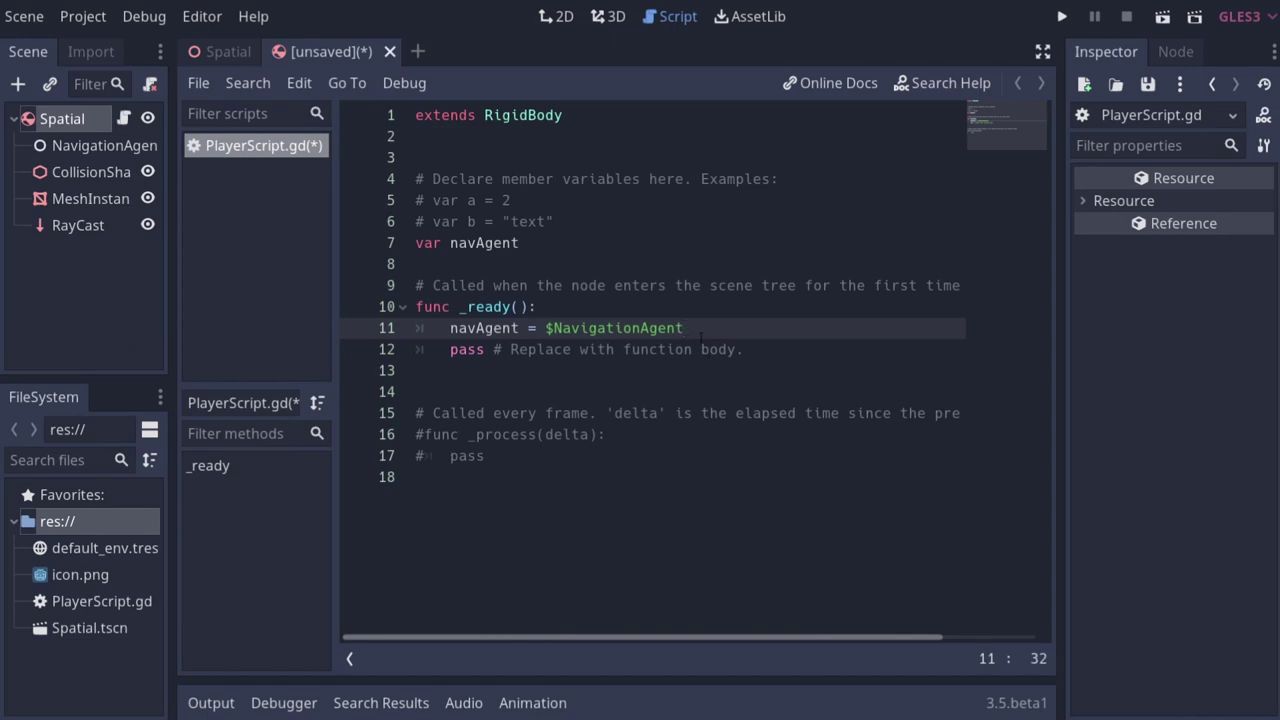
Step: Write 'export(NodePath) var targetNode' in the player script
{"action": "key", "text": "Return"}
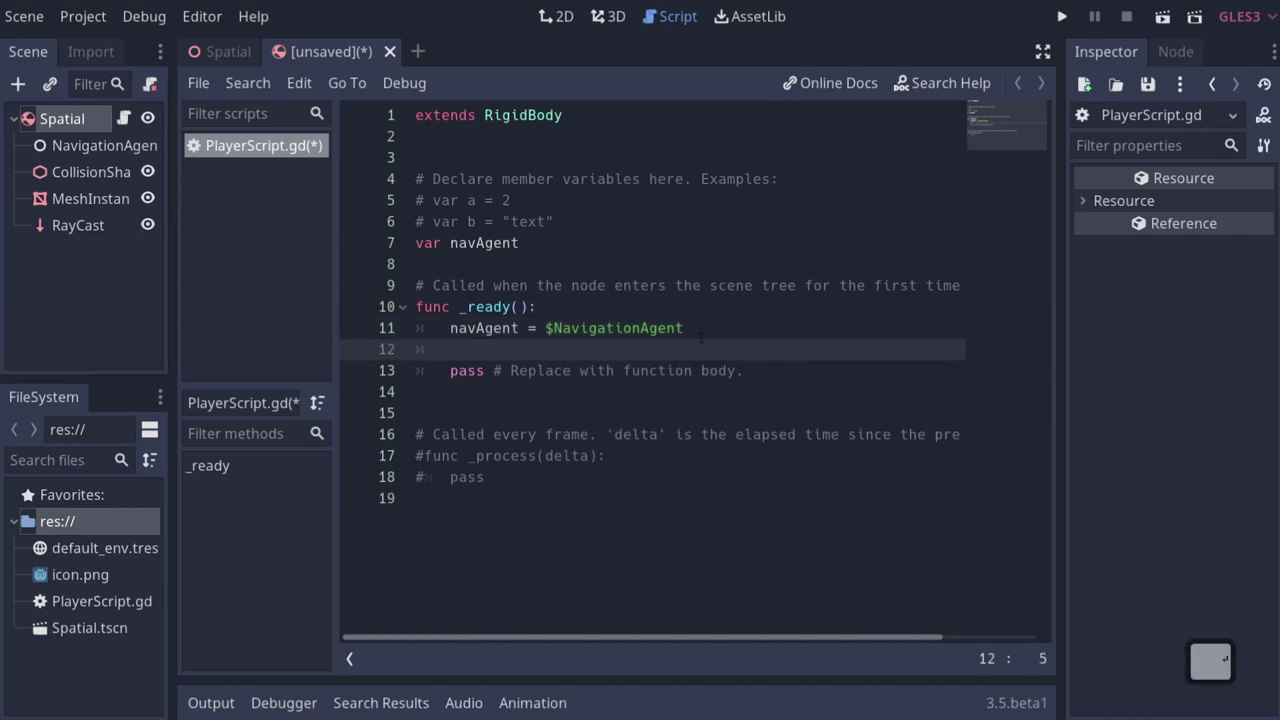
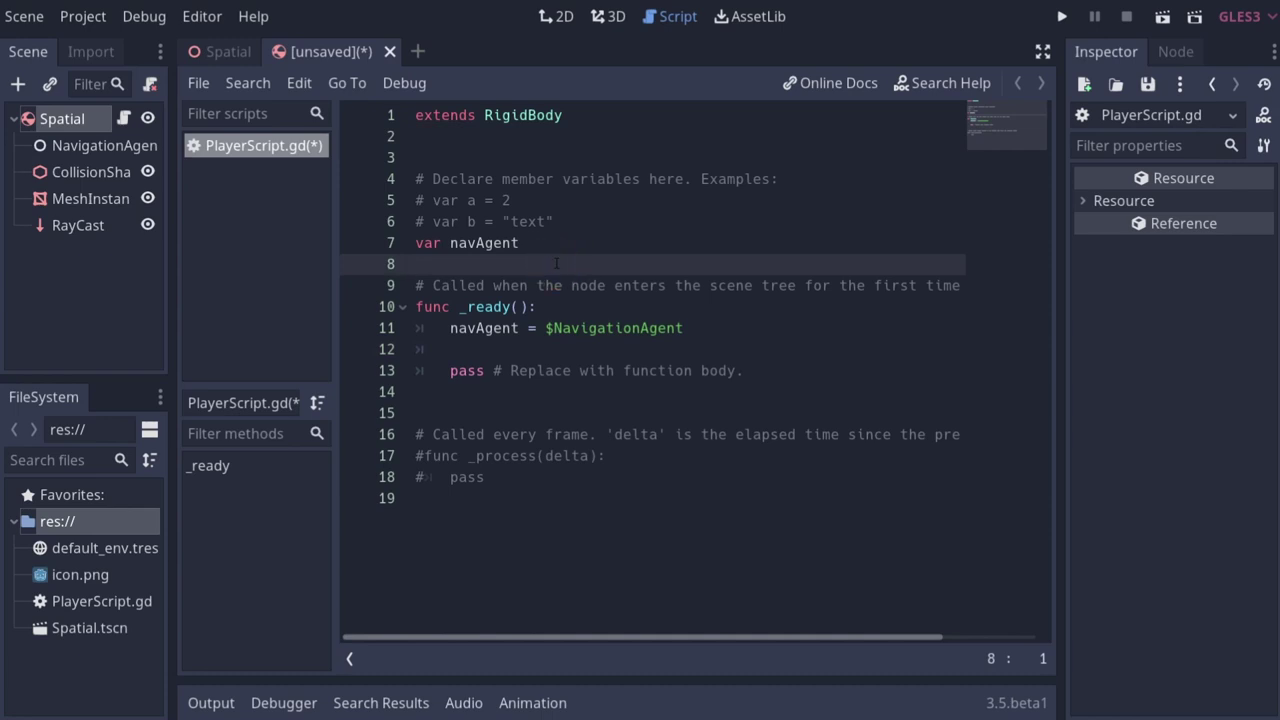
{"action": "type", "text": "export"}
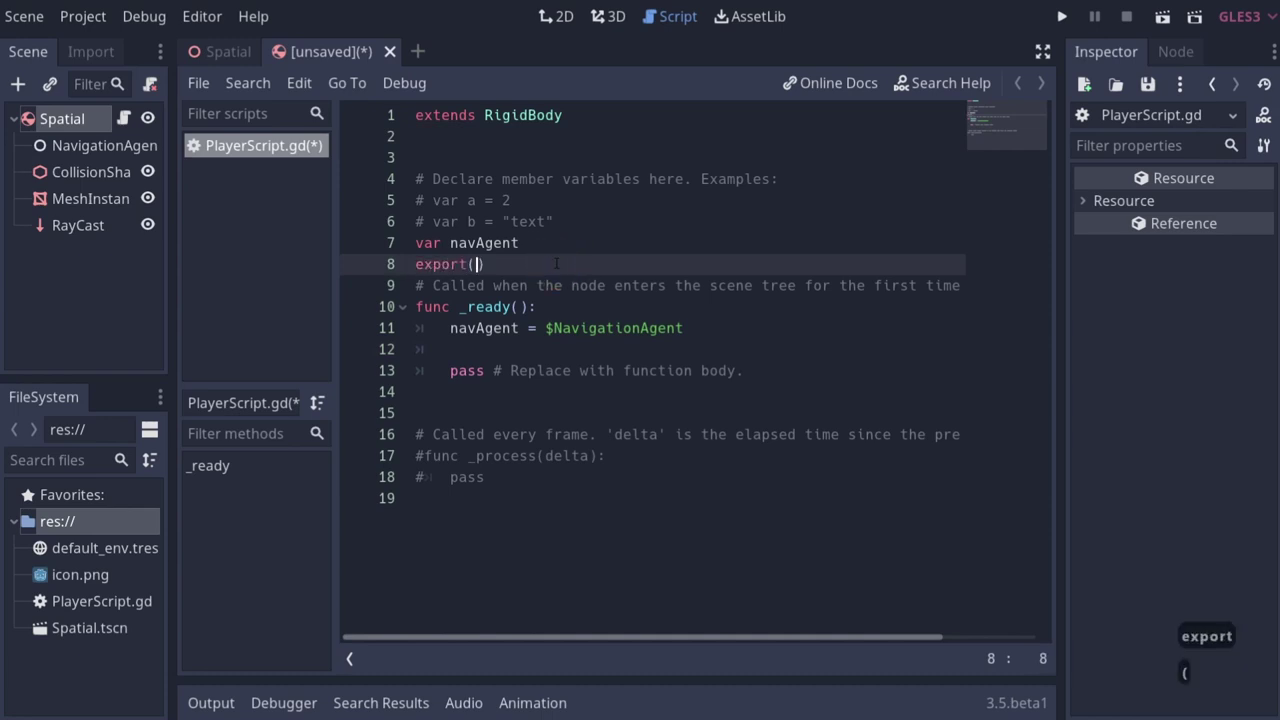
{"action": "type", "text": "deth"}
{"action": "key", "text": "Right"}
{"action": "type", "text": "var"}
{"action": "type", "text": "t"}
{"action": "key", "text": "BackSpace"}
{"action": "type", "text": "arget"}
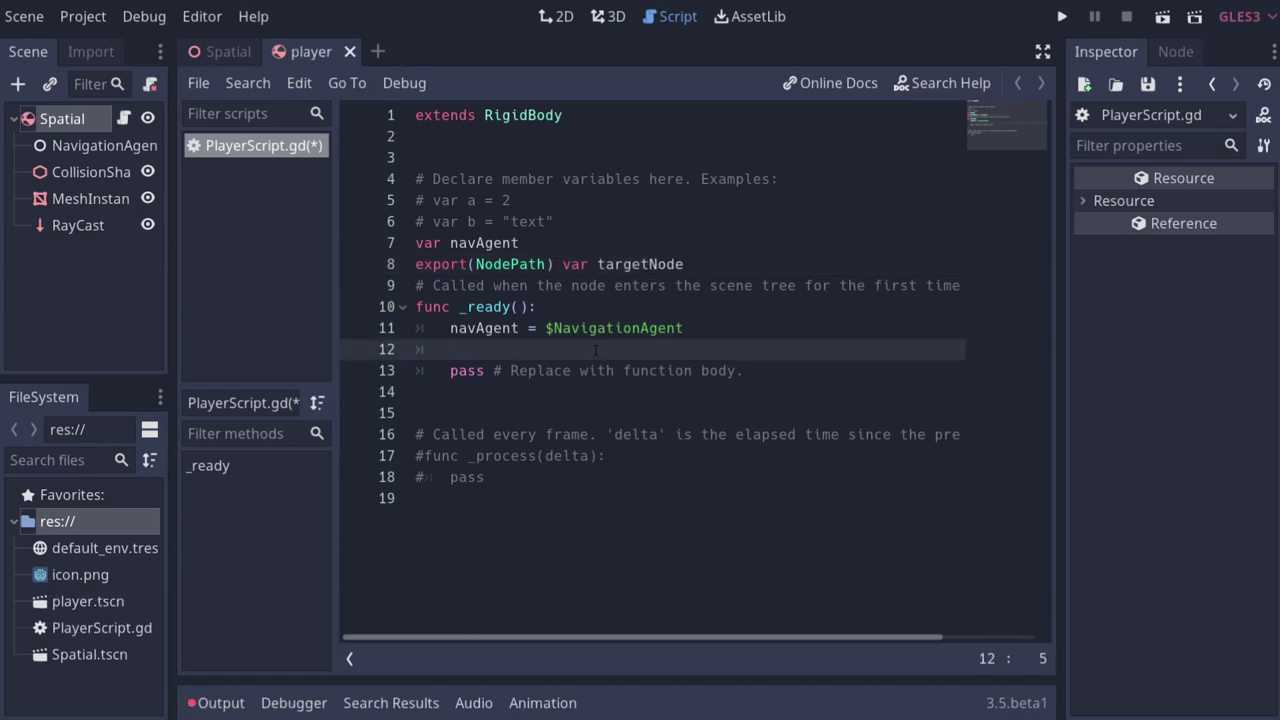
Step: Call get_node(targetNode) inside _ready
{"action": "type", "text": "get"}
{"action": "type", "text": "_od"}
{"action": "key", "text": "Tab"}
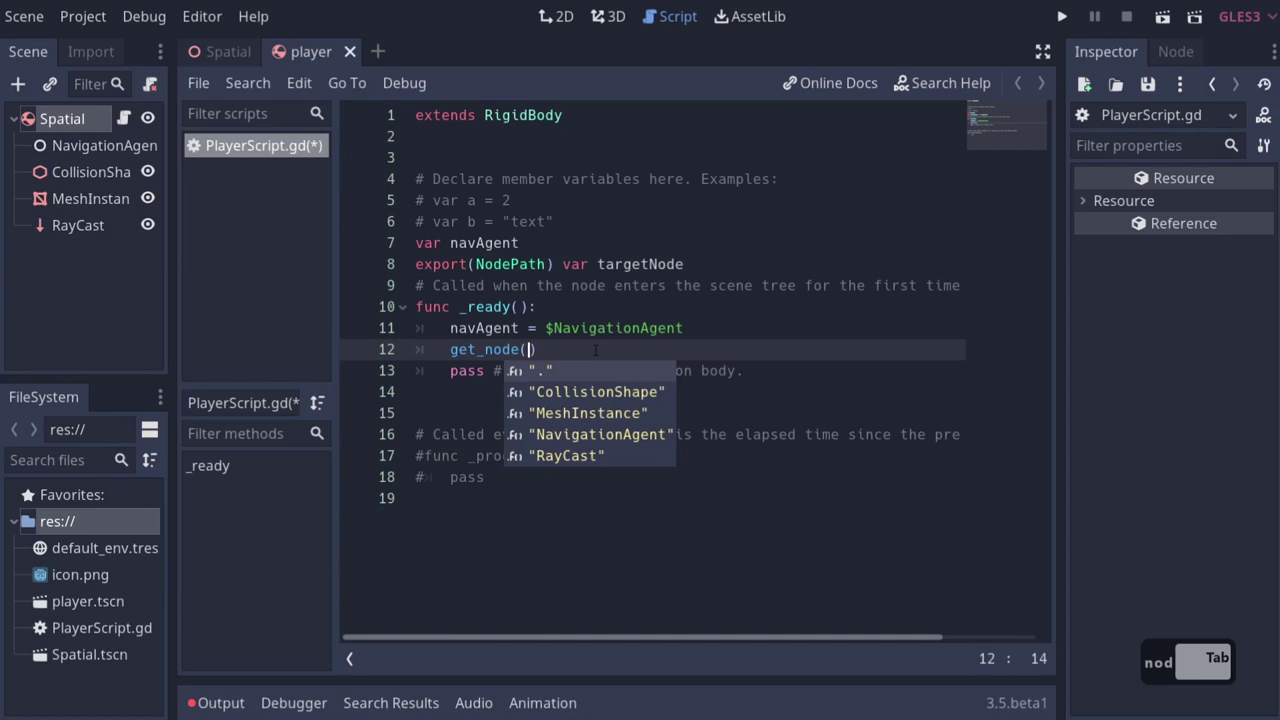
{"action": "type", "text": "targe"}
{"action": "key", "text": "Tab"}
{"action": "key", "text": "Right"}
{"action": "key", "text": "Return"}
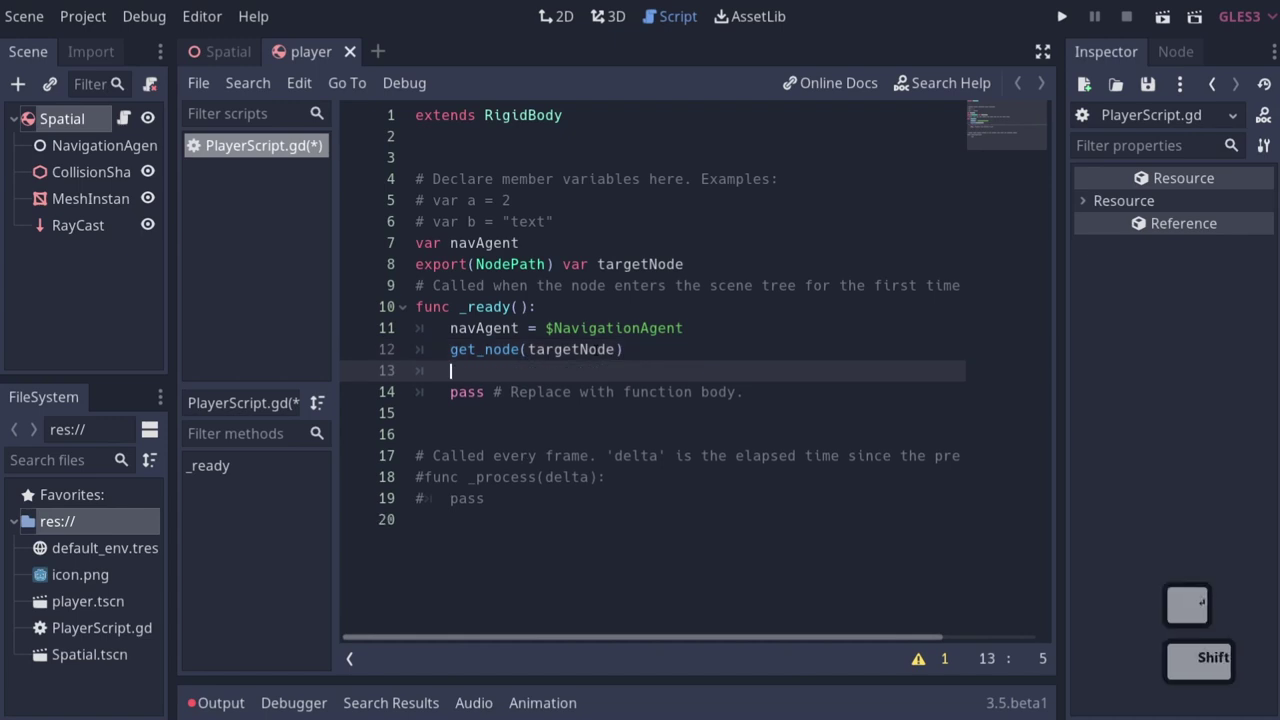
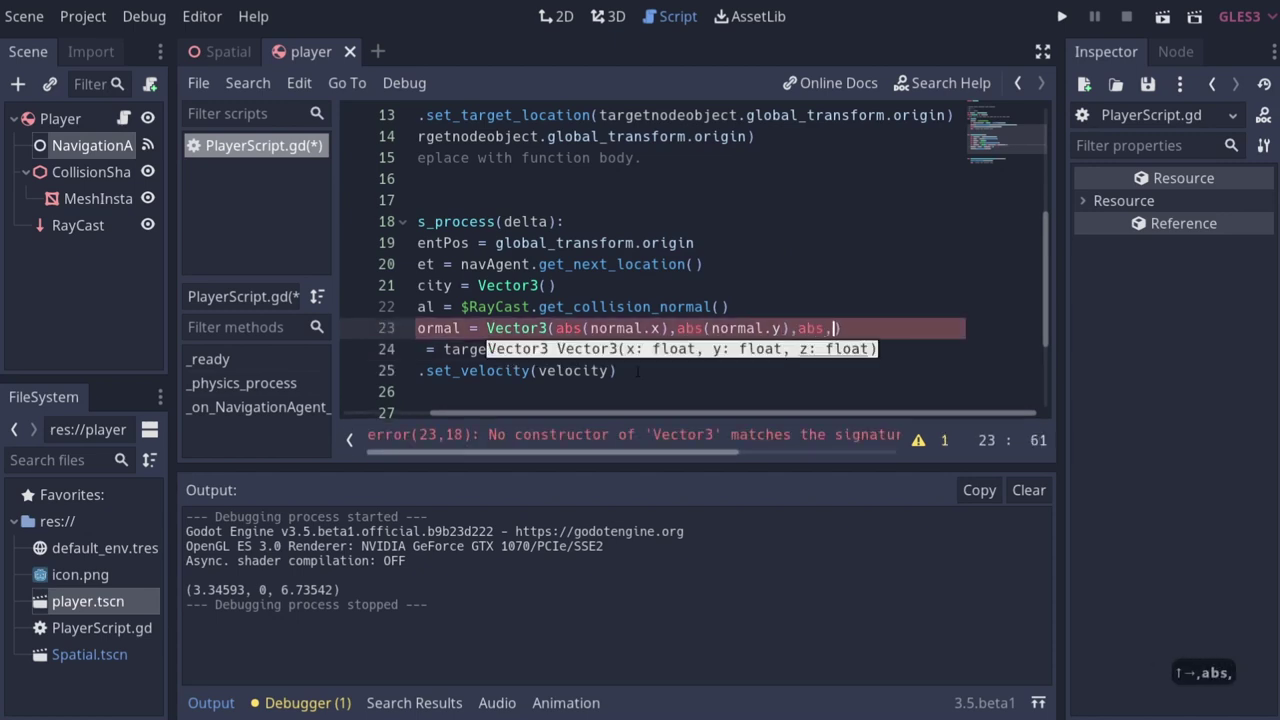
Step: Finish the absNormal line with the normal.z component
{"action": "key", "text": "BackSpace"}
{"action": "type", "text": "ormal.z"}
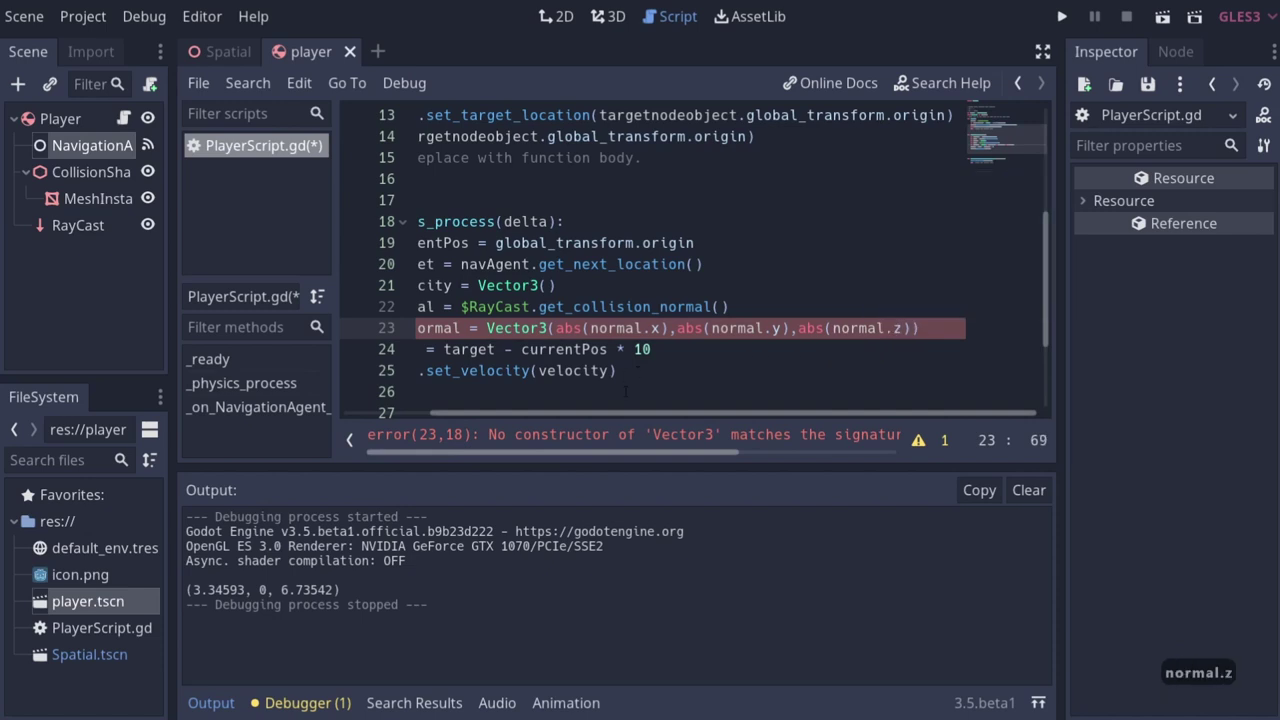
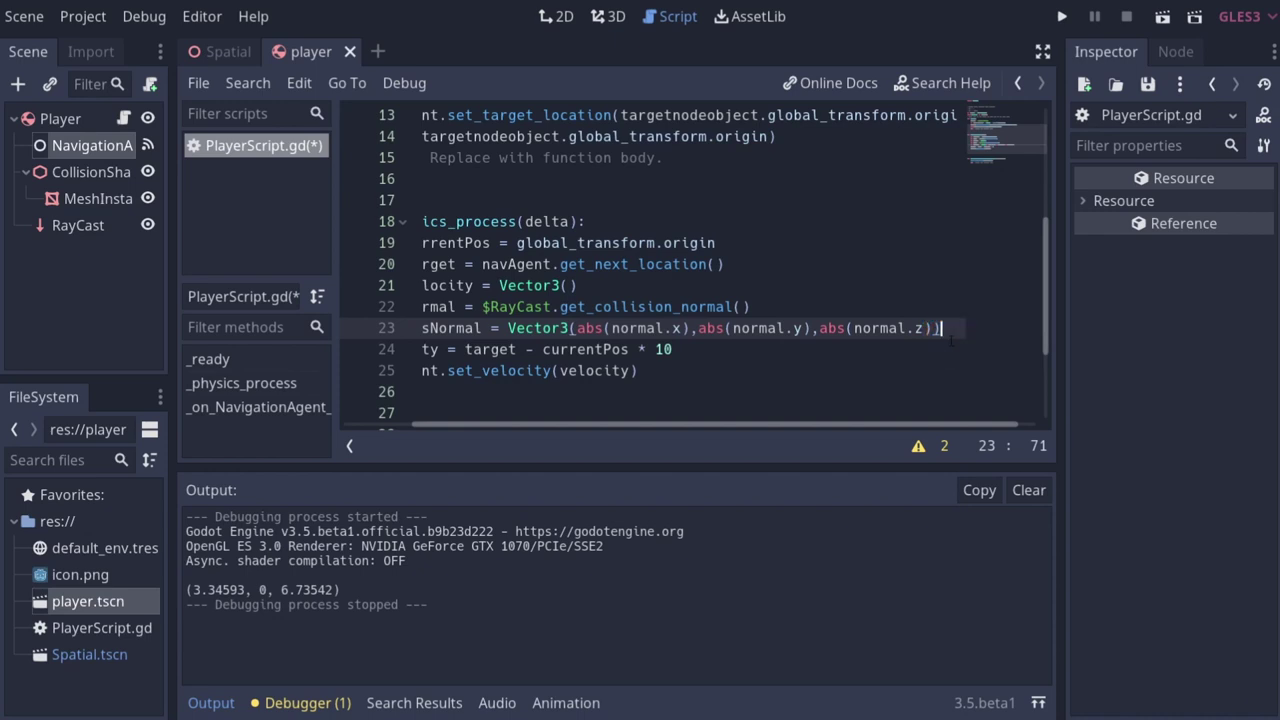
{"action": "key", "text": "Return"}
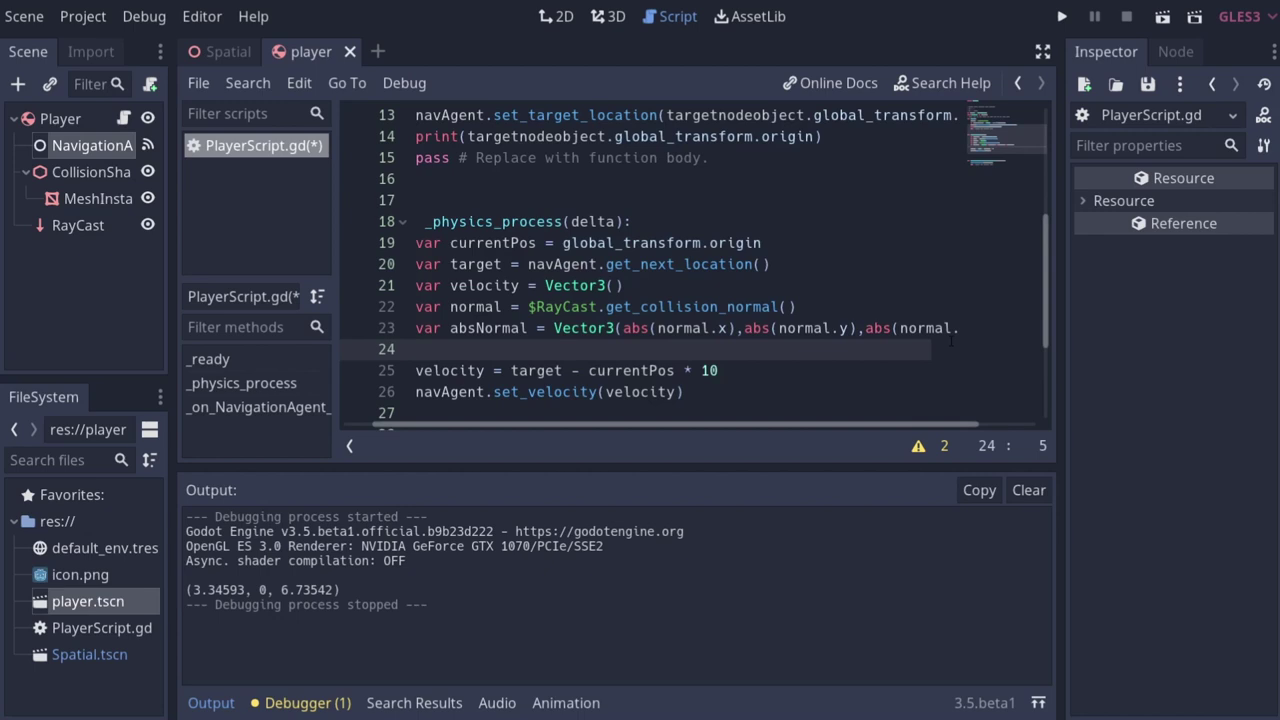
Step: Declare var invFloorNormal = Vector3(1,1,1) - absNormal
{"action": "type", "text": "var"}
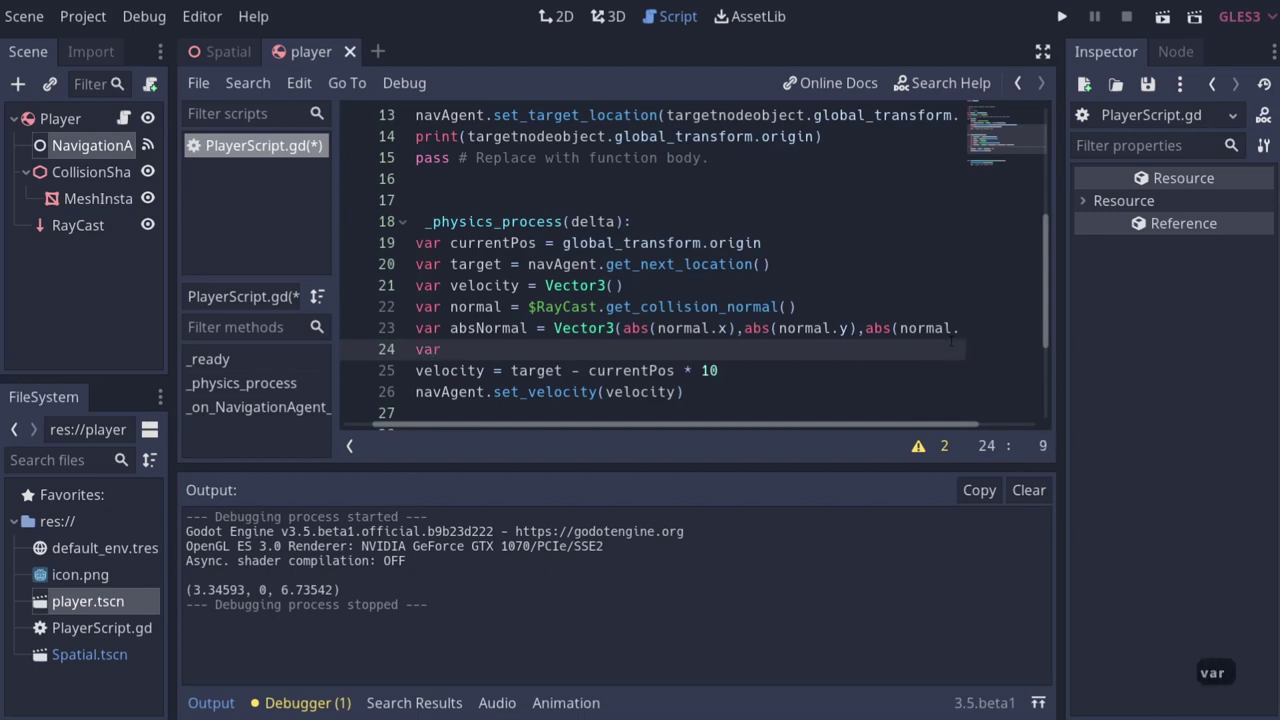
{"action": "type", "text": "f"}
{"action": "type", "text": "loor"}
{"action": "type", "text": "rmal"}
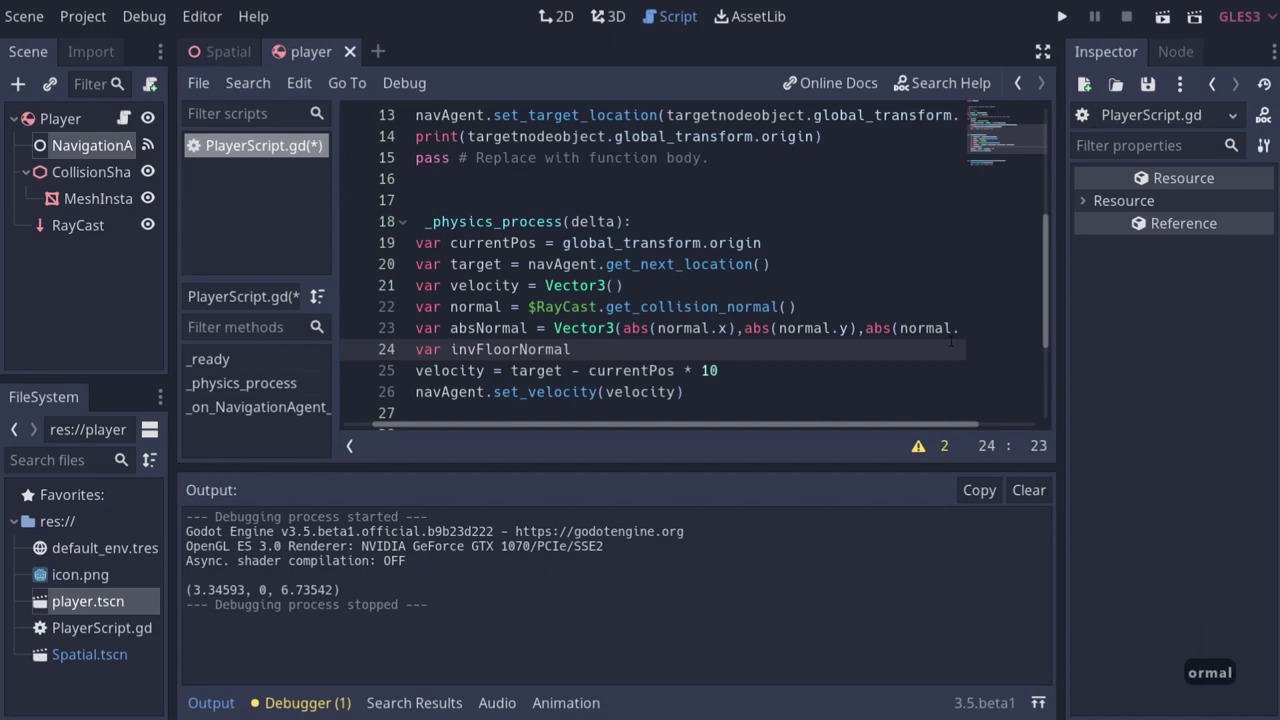
{"action": "type", "text": "="}
{"action": "type", "text": "vec"}
{"action": "key", "text": "Down"}
{"action": "key", "text": "BackSpace"}
{"action": "type", "text": ",1,1"}
{"action": "key", "text": "Right"}
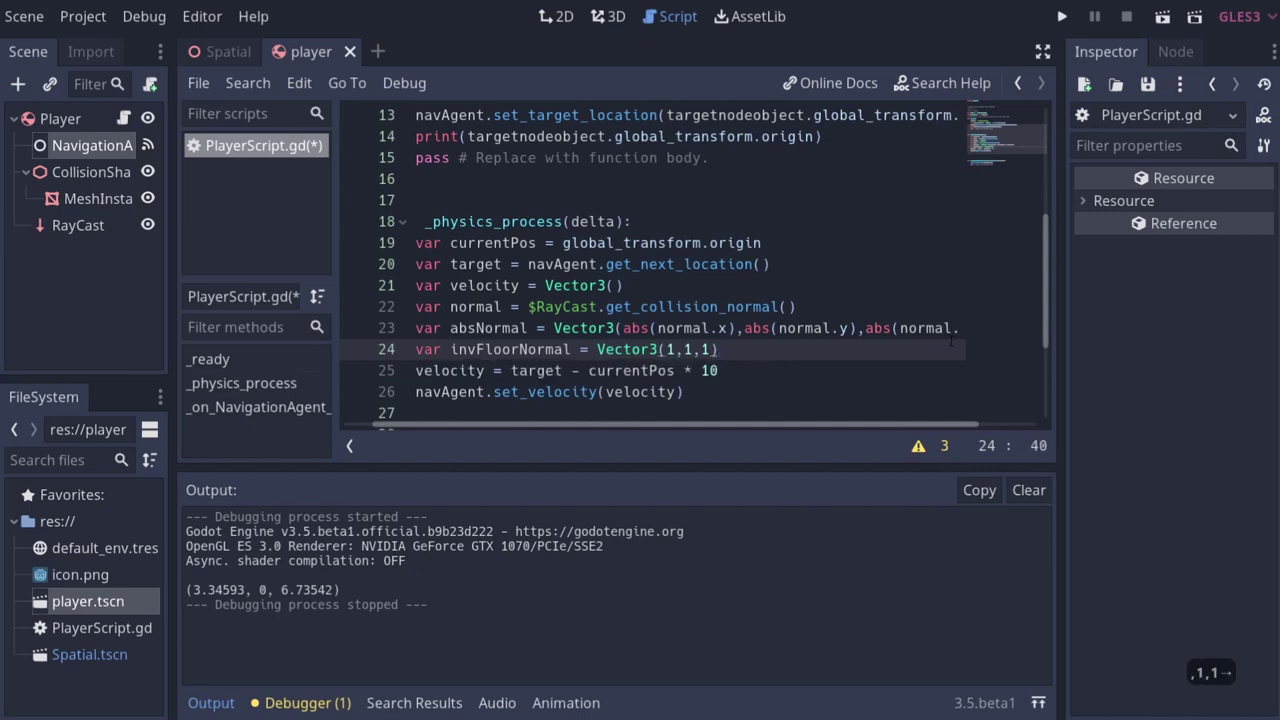
{"action": "type", "text": "- abs"}
{"action": "type", "text": "rmal"}
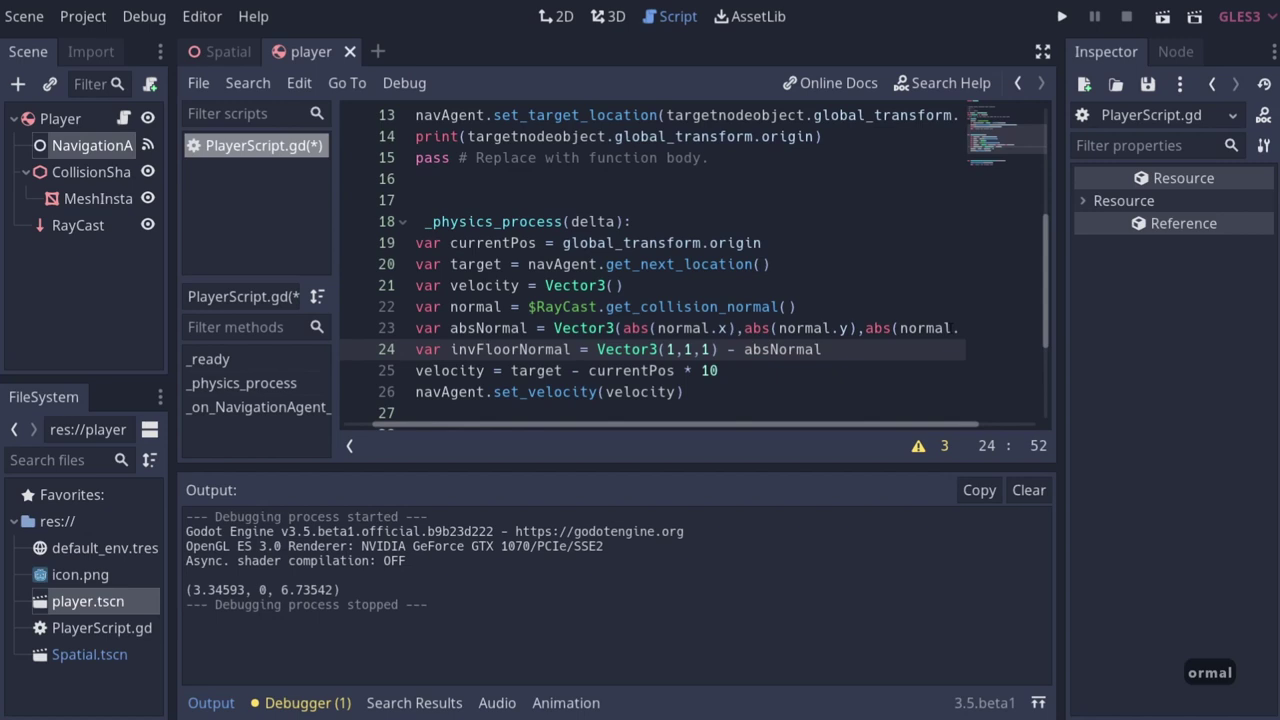
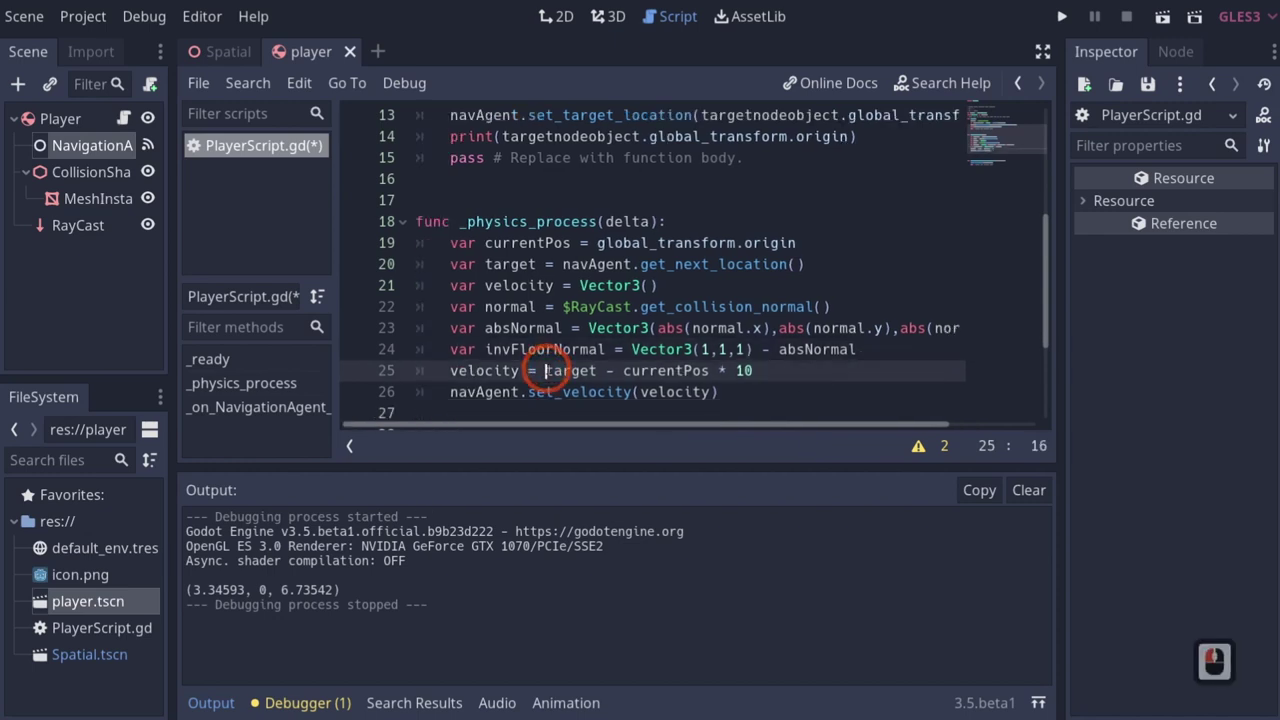
Step: Wrap (target - currentPos) in brackets and multiply it by invFloorNormal
{"action": "key", "text": "shift+("}
{"action": "key", "text": "Right"}
{"action": "key", "text": "Right"}
{"action": "key", "text": "Right"}
{"action": "key", "text": "shift+)"}
{"action": "type", "text": "*"}
{"action": "type", "text": "n"}
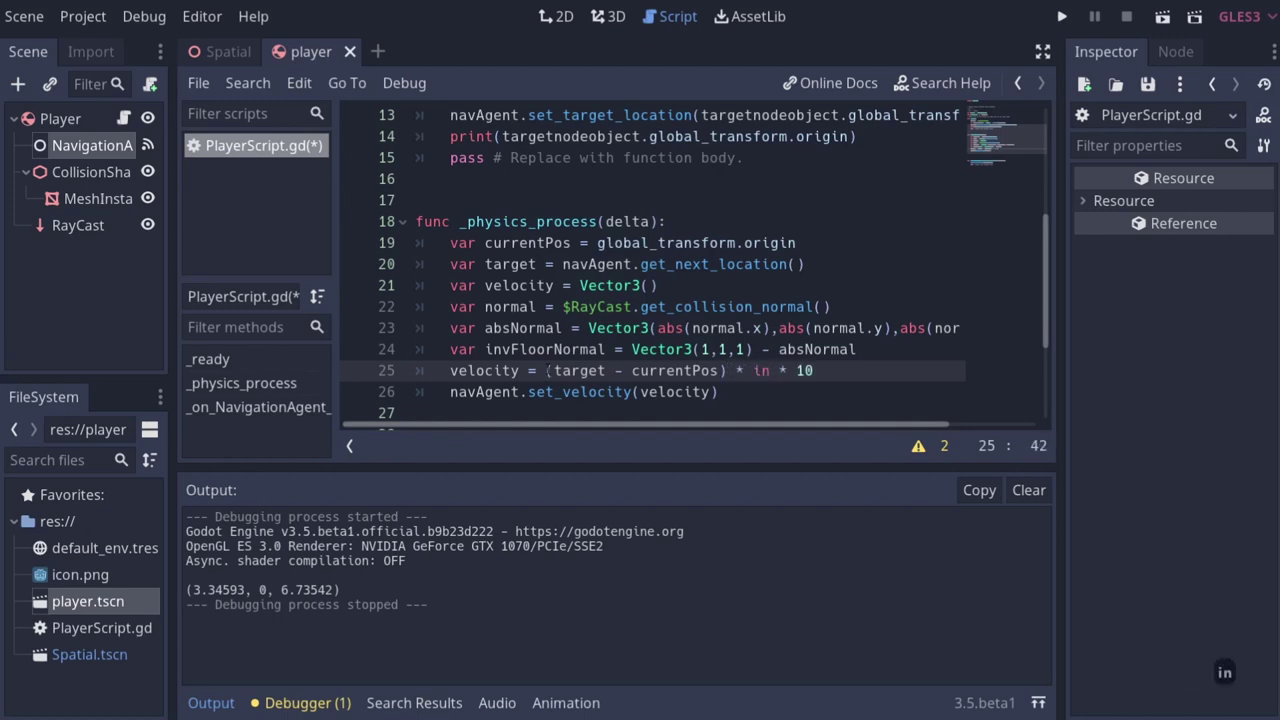
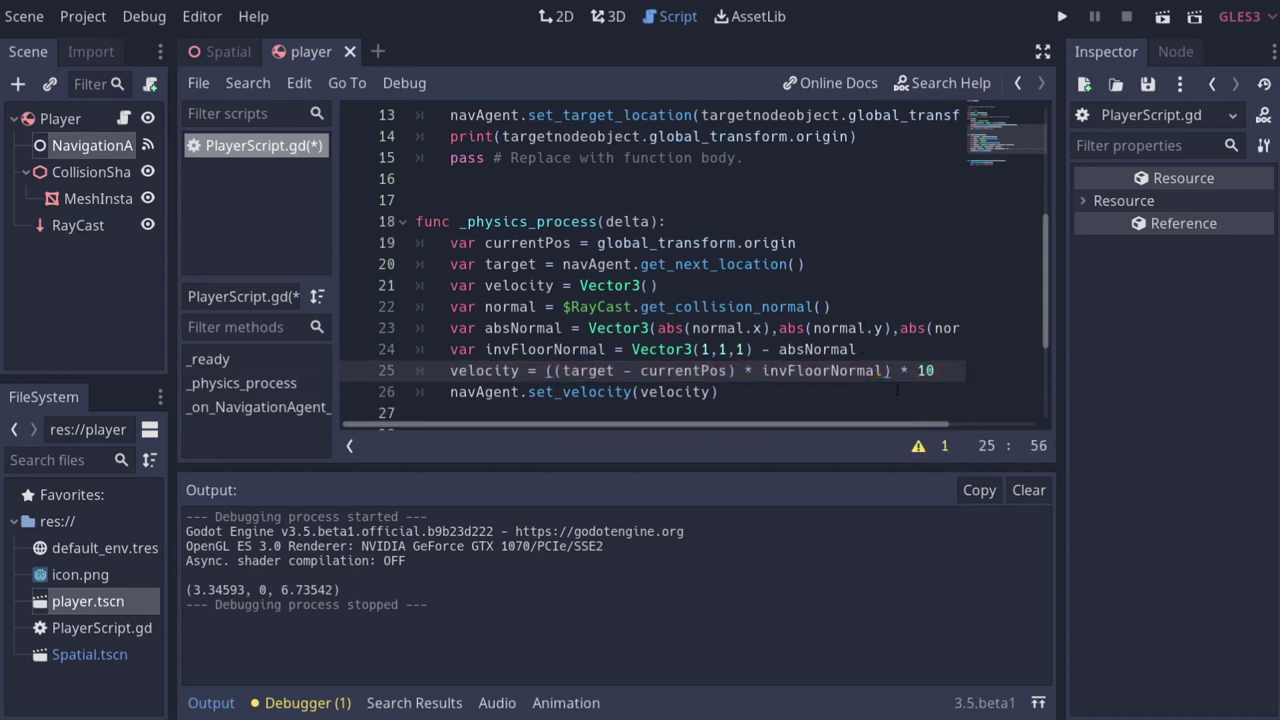
Step: Append .normalized() so velocity is the unit direction scaled by 10
{"action": "type", "text": ".norma"}
{"action": "key", "text": "Tab"}
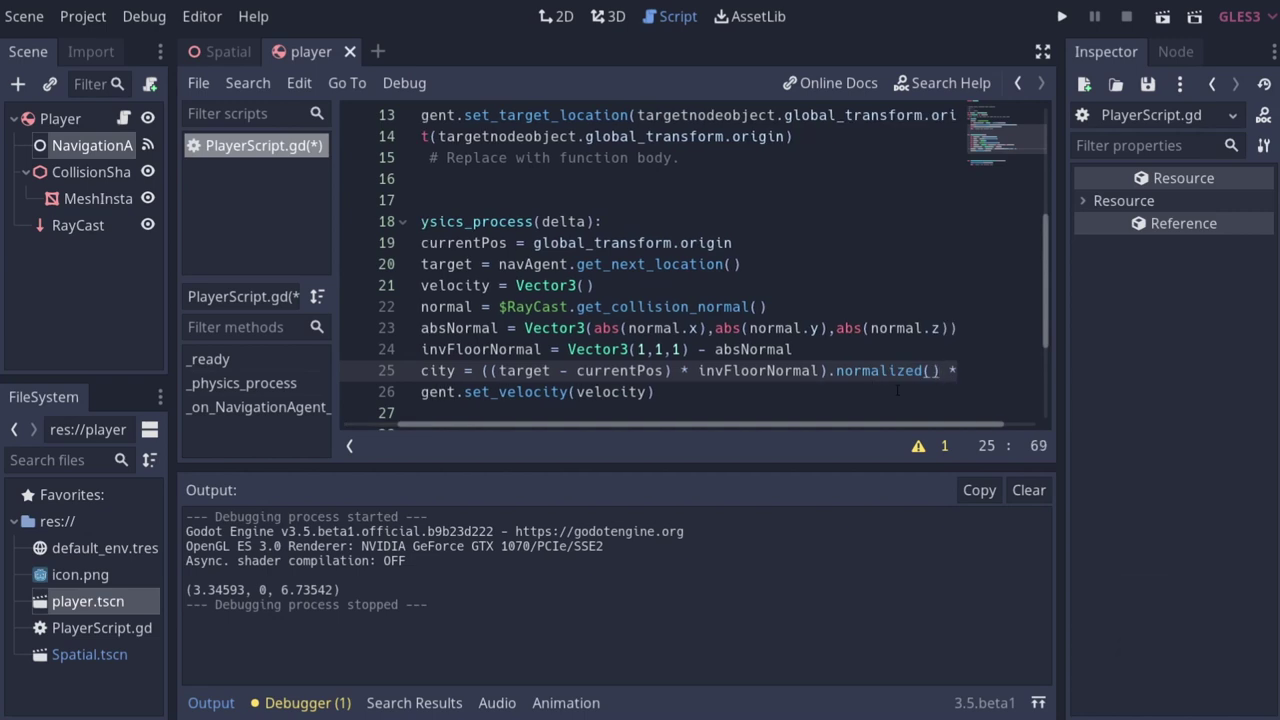
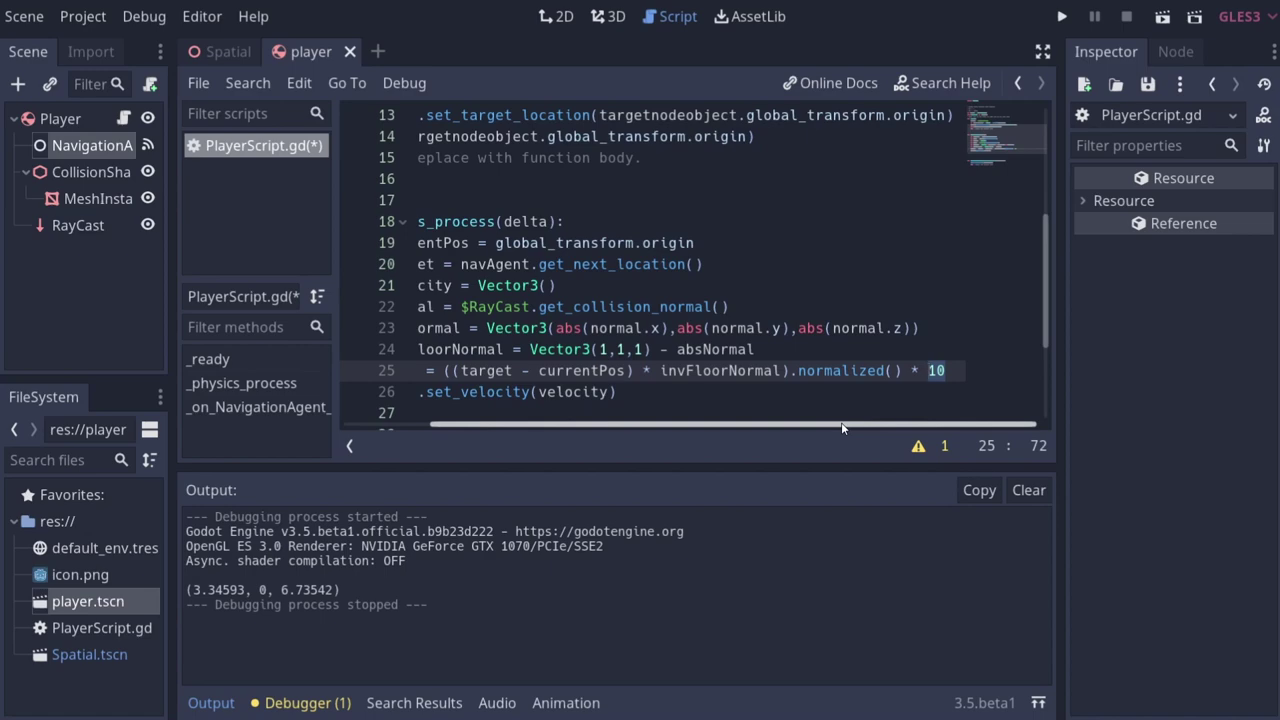
{"action": "left_click", "coordinate": [693, 434]}
{"action": "scroll", "scroll_direction": "down", "scroll_amount": 3}
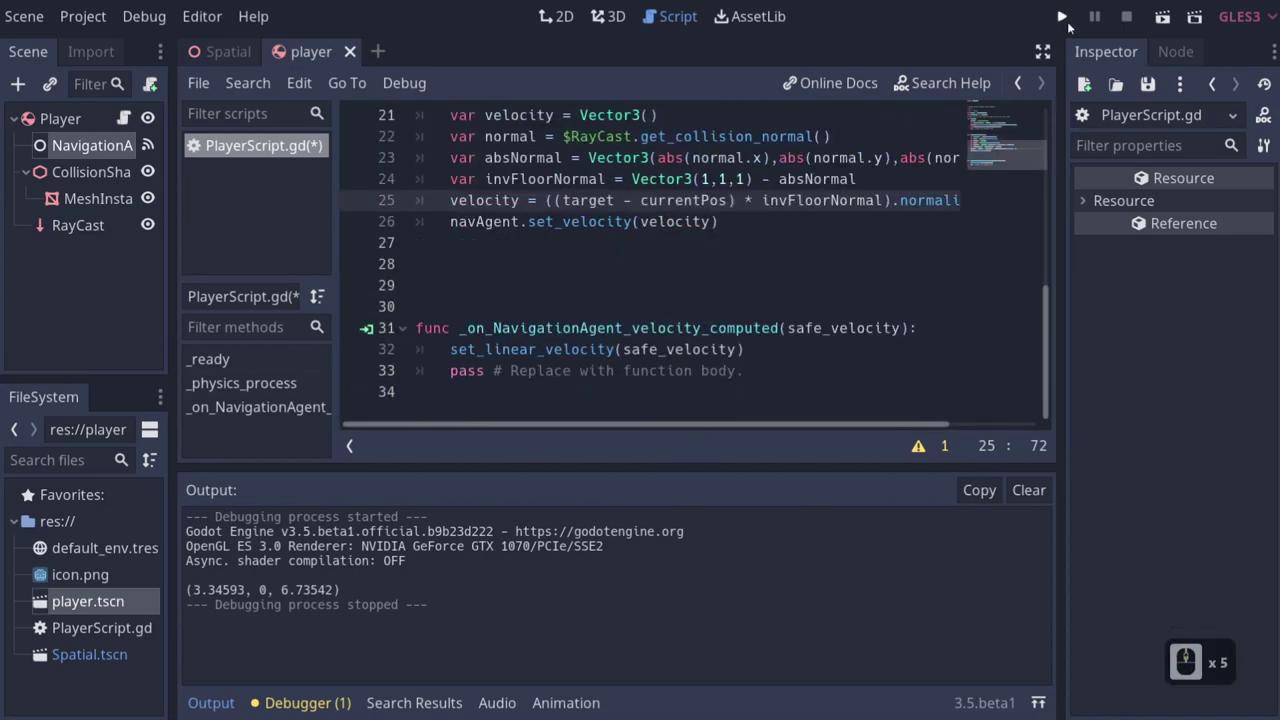
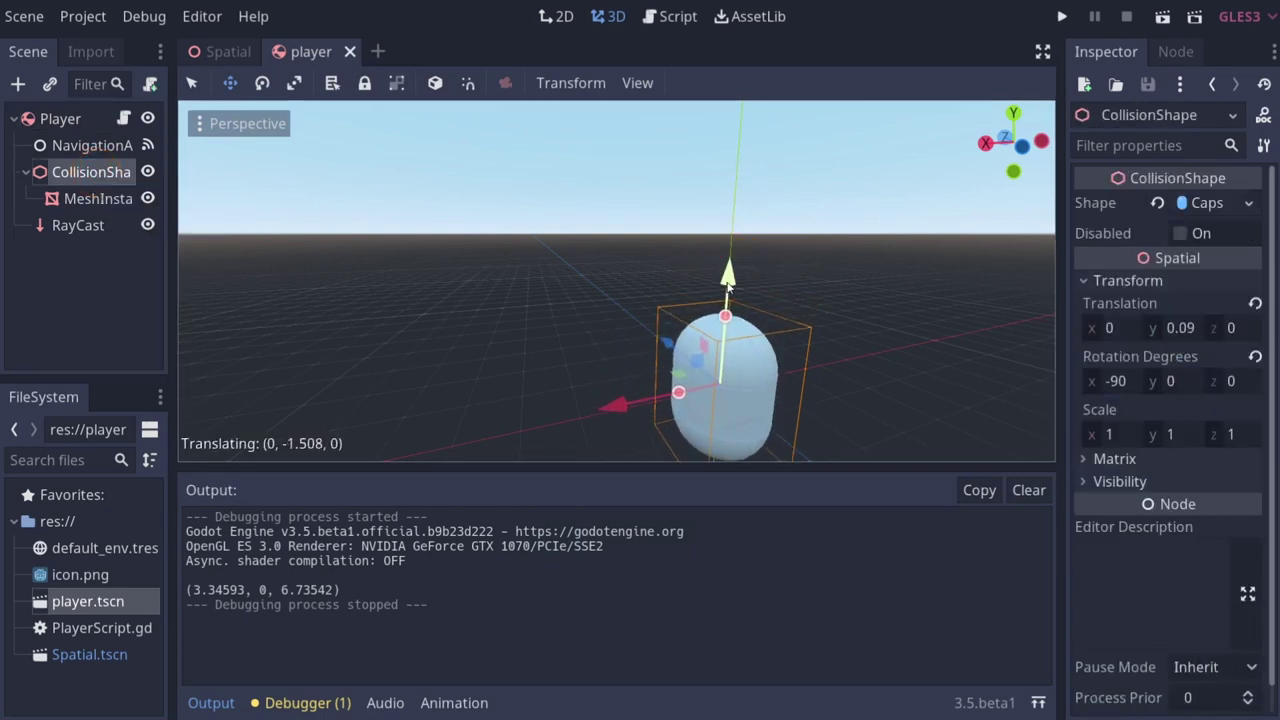
Step: Select the CollisionShape's Translation Y field for editing
{"action": "left_click", "coordinate": [731, 288]}
{"action": "left_click", "coordinate": [1190, 331]}
Step: Set the Y height to 0, save player.tscn, and return to the main Spatial scene
{"action": "type", "text": "0"}
{"action": "key", "text": "0"}
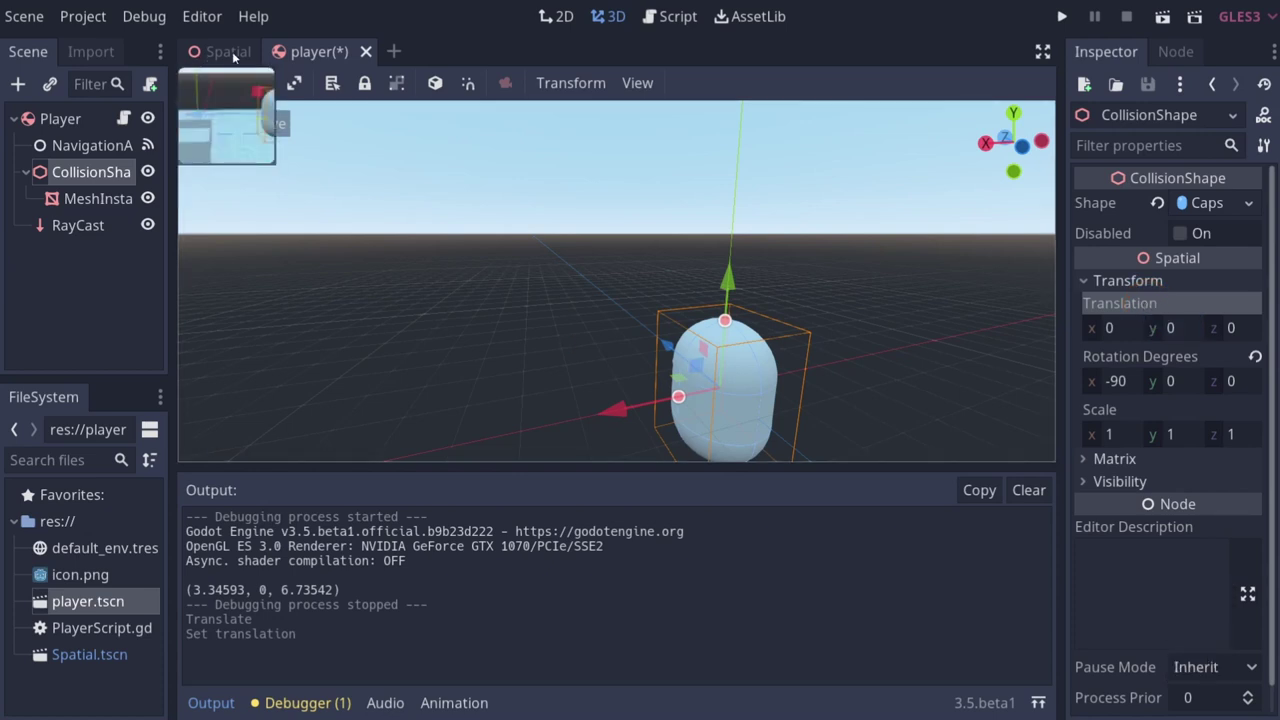
{"action": "key", "text": "ctrl+s"}
{"action": "left_click", "coordinate": [237, 56]}
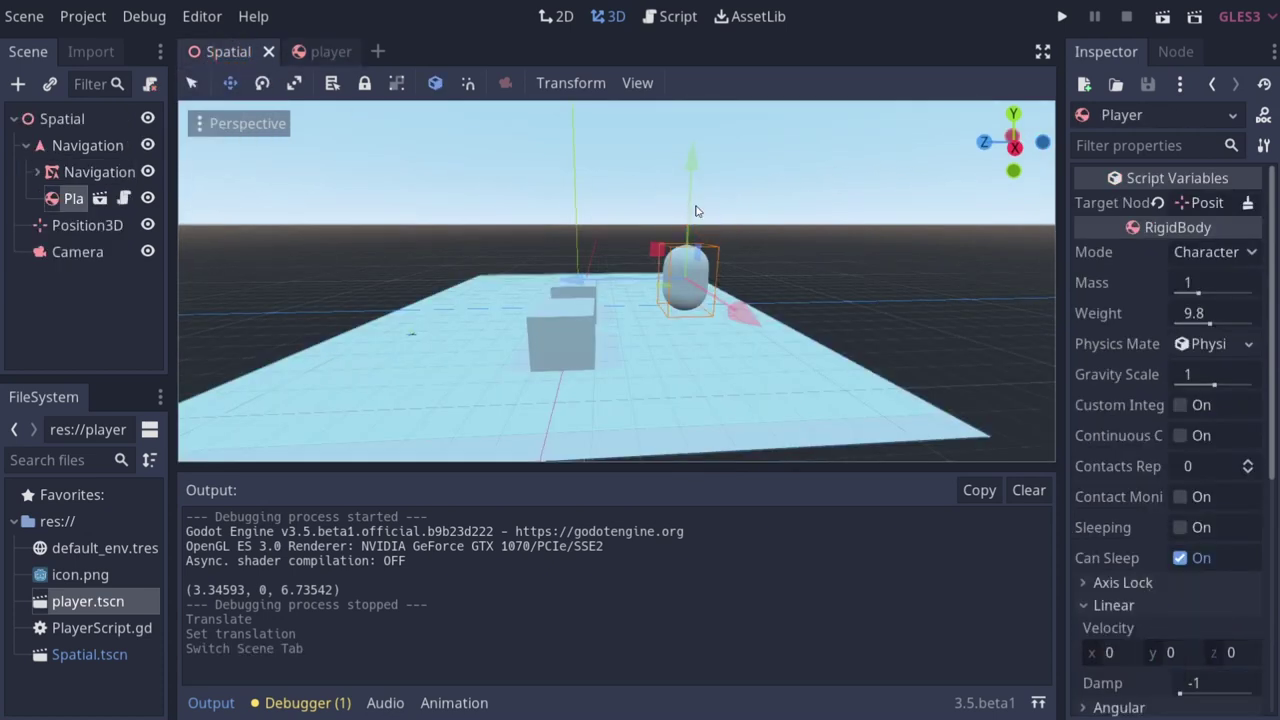
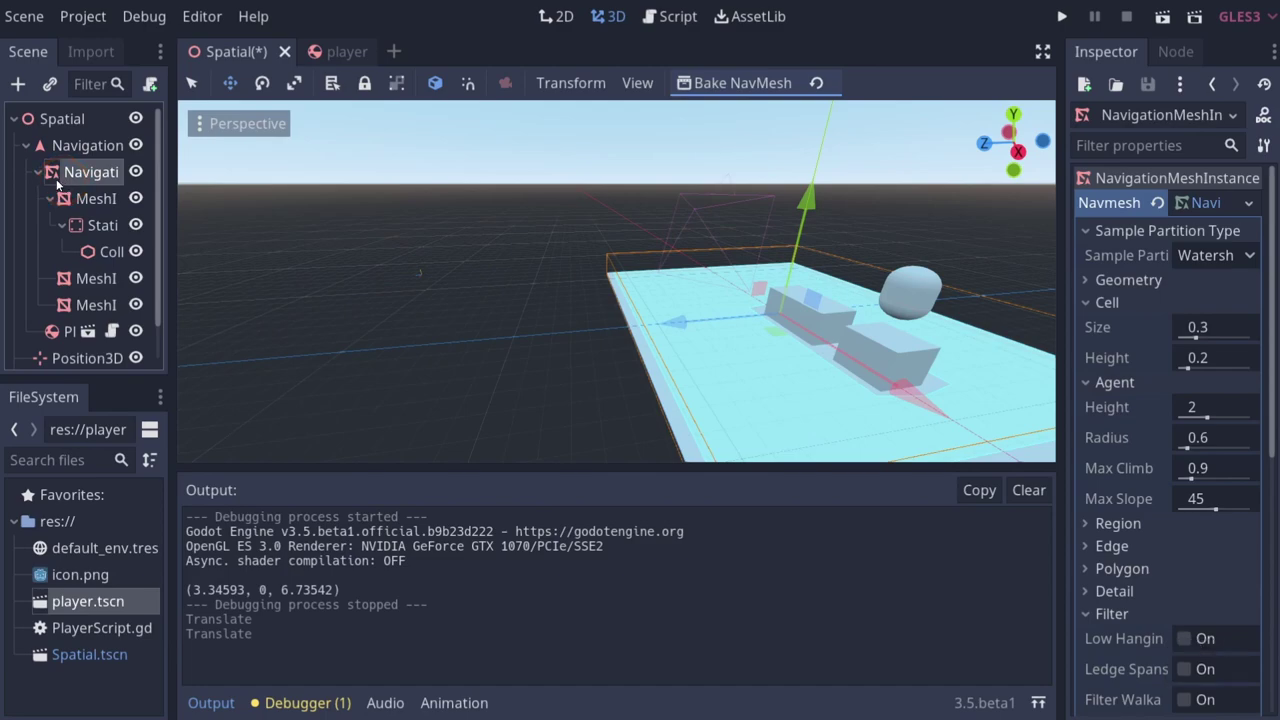
Step: Add a CubeMesh child under the NavigationMeshInstance, flatten it into a thin slab and tilt it into a slope
{"action": "right_click", "coordinate": [70, 179]}
{"action": "left_click", "coordinate": [114, 108]}
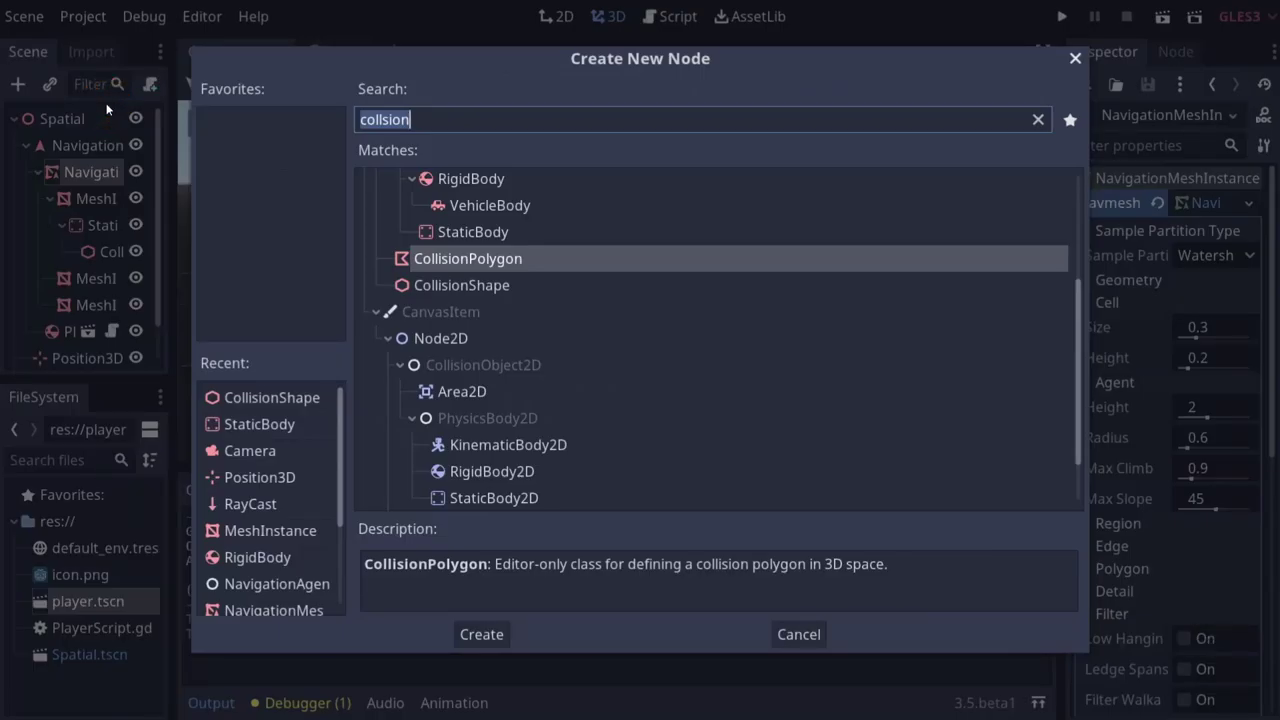
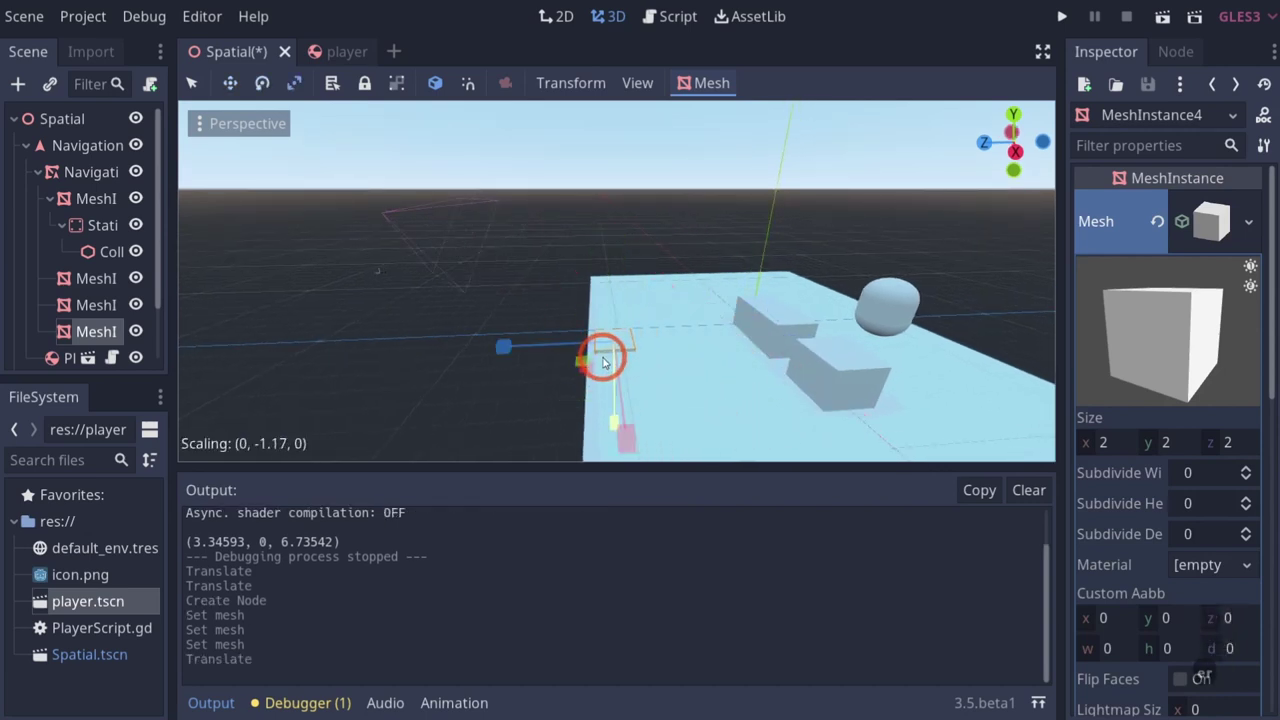
{"action": "left_click_drag", "start_coordinate": [621, 320], "coordinate": [590, 271]}
{"action": "key", "text": "e"}
{"action": "left_click_drag", "start_coordinate": [625, 270], "coordinate": [508, 323]}
{"action": "type", "text": "wr"}
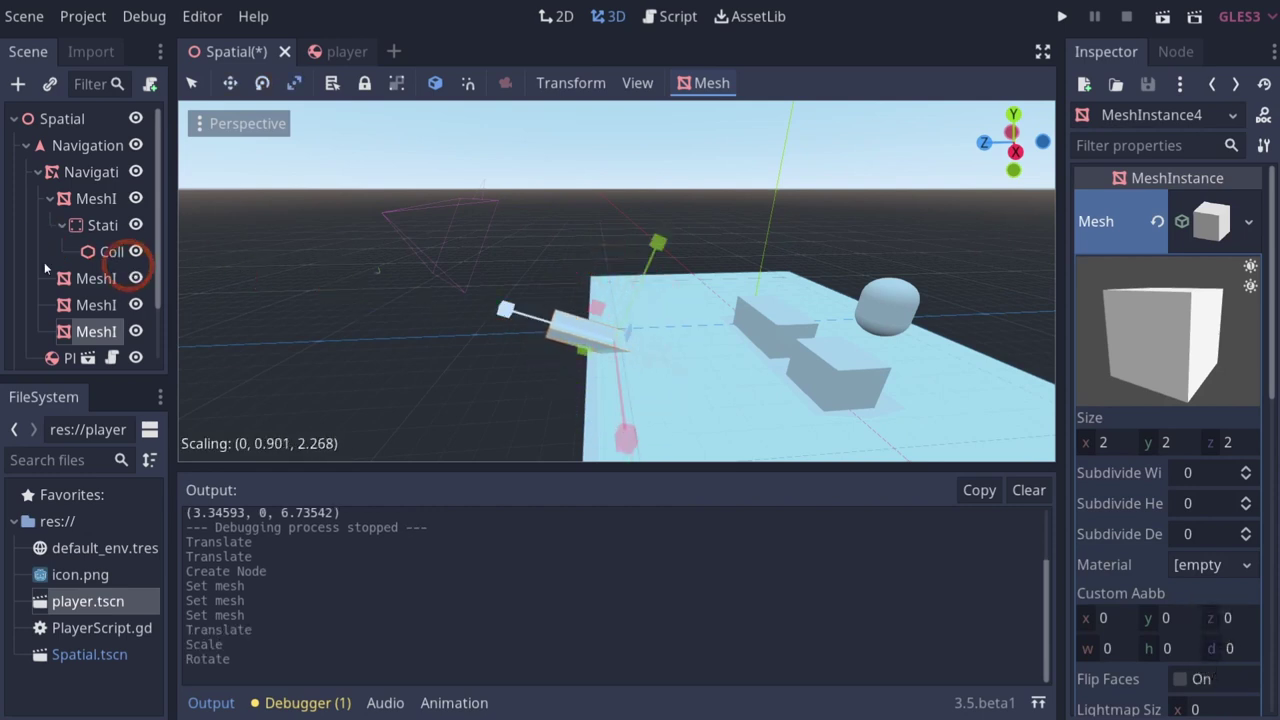
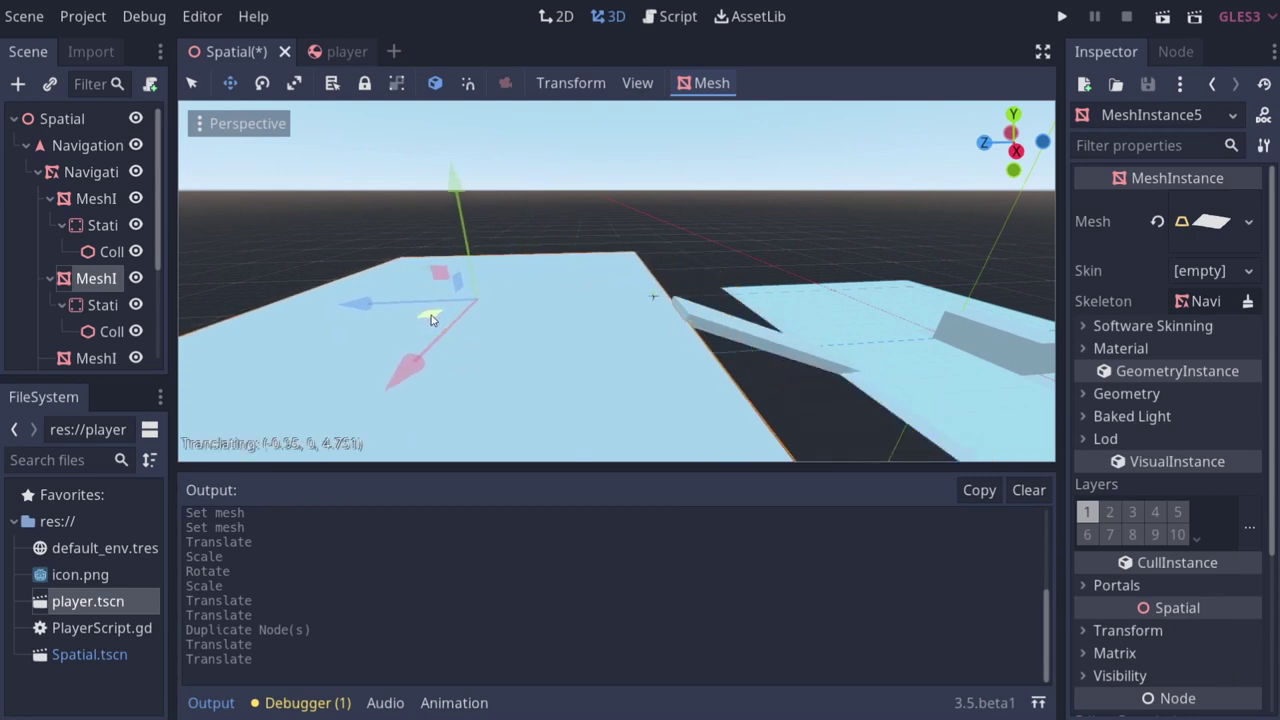
Step: Nudge the second platform into place and select the ramp slab MeshInstance4 to position it
{"action": "left_click", "coordinate": [439, 317]}
{"action": "left_click", "coordinate": [462, 207]}
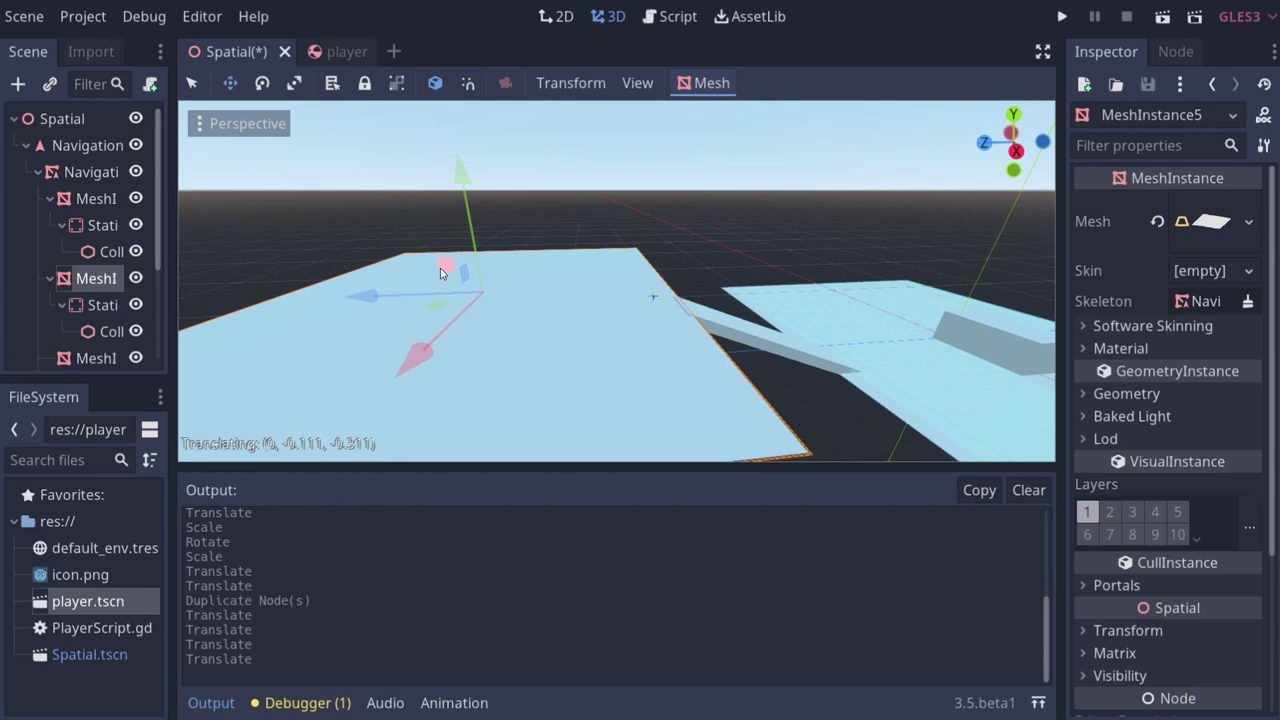
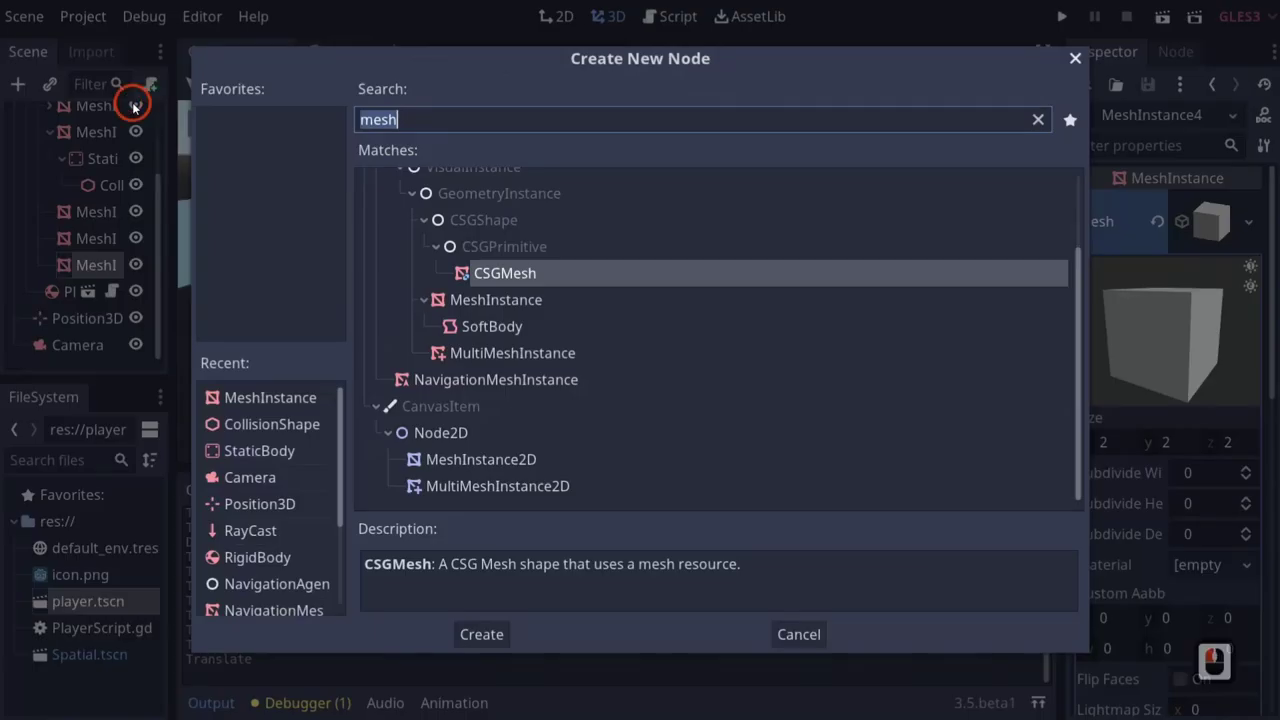
Step: Add a StaticBody child under the ramp mesh via the node search
{"action": "type", "text": "stac"}
{"action": "type", "text": "i"}
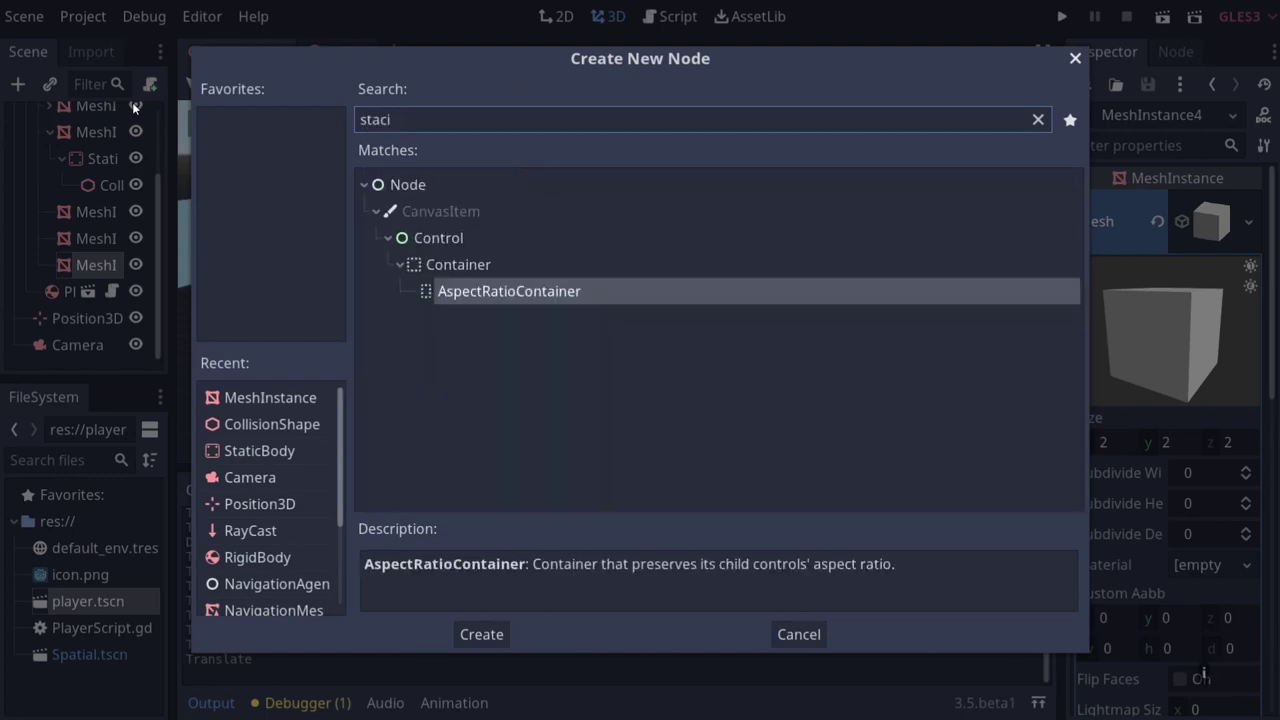
{"action": "key", "text": "BackSpace"}
{"action": "key", "text": "Down"}
{"action": "key", "text": "Down"}
{"action": "key", "text": "Down"}
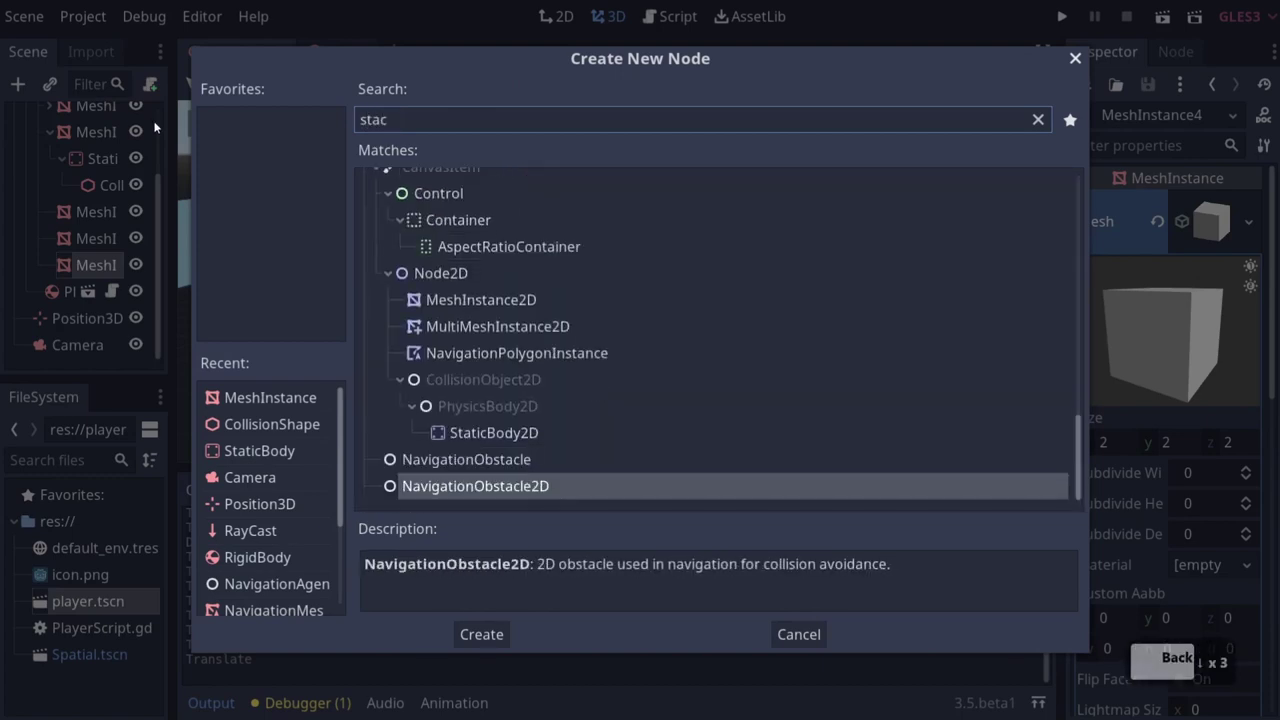
{"action": "scroll", "scroll_direction": "up", "scroll_amount": 3}
{"action": "double_click", "coordinate": [502, 276]}
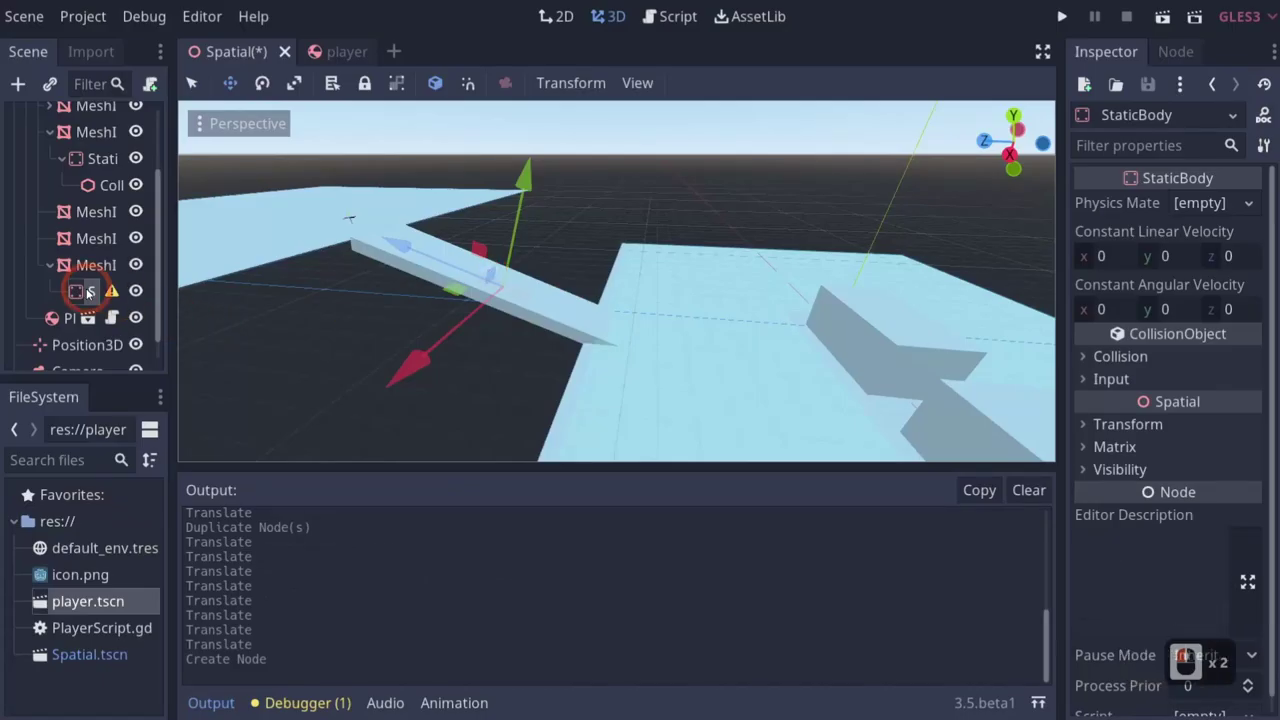
Step: Bring up node options on the new StaticBody to add a CollisionShape beneath it
{"action": "right_click", "coordinate": [90, 292]}
{"action": "right_click", "coordinate": [164, 109]}
{"action": "left_click_drag", "start_coordinate": [164, 109], "coordinate": [164, 109]}
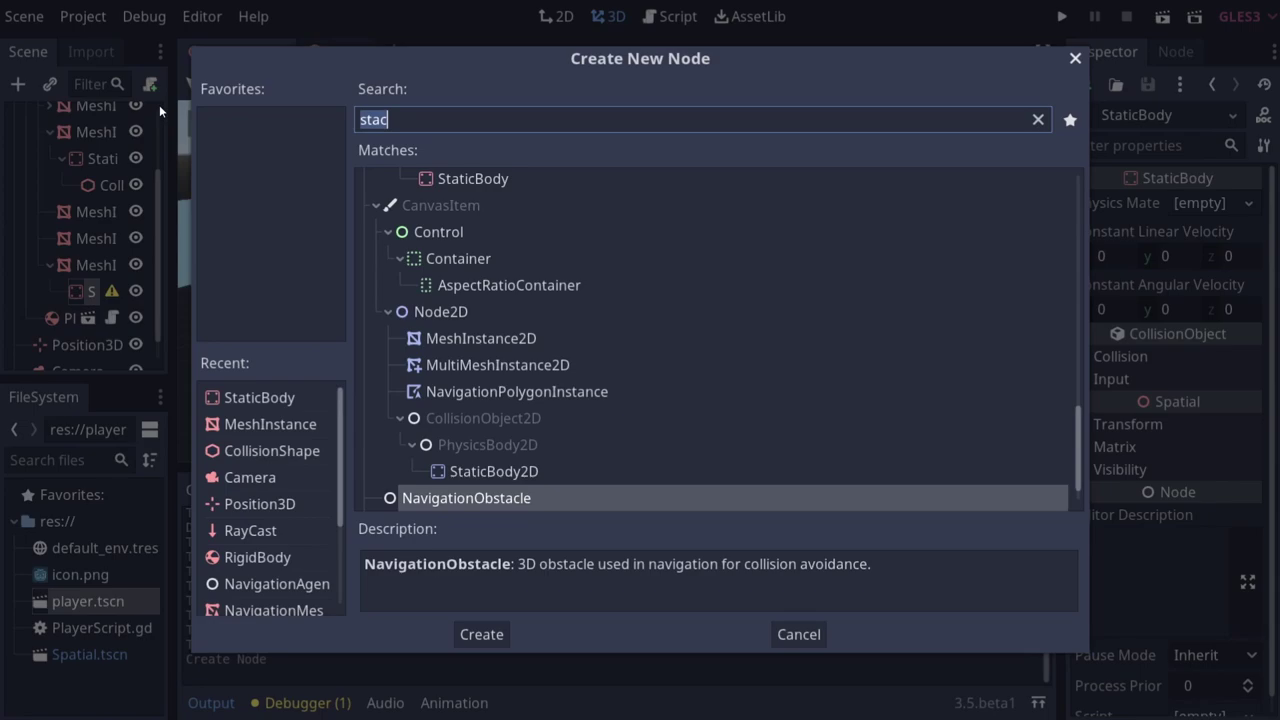
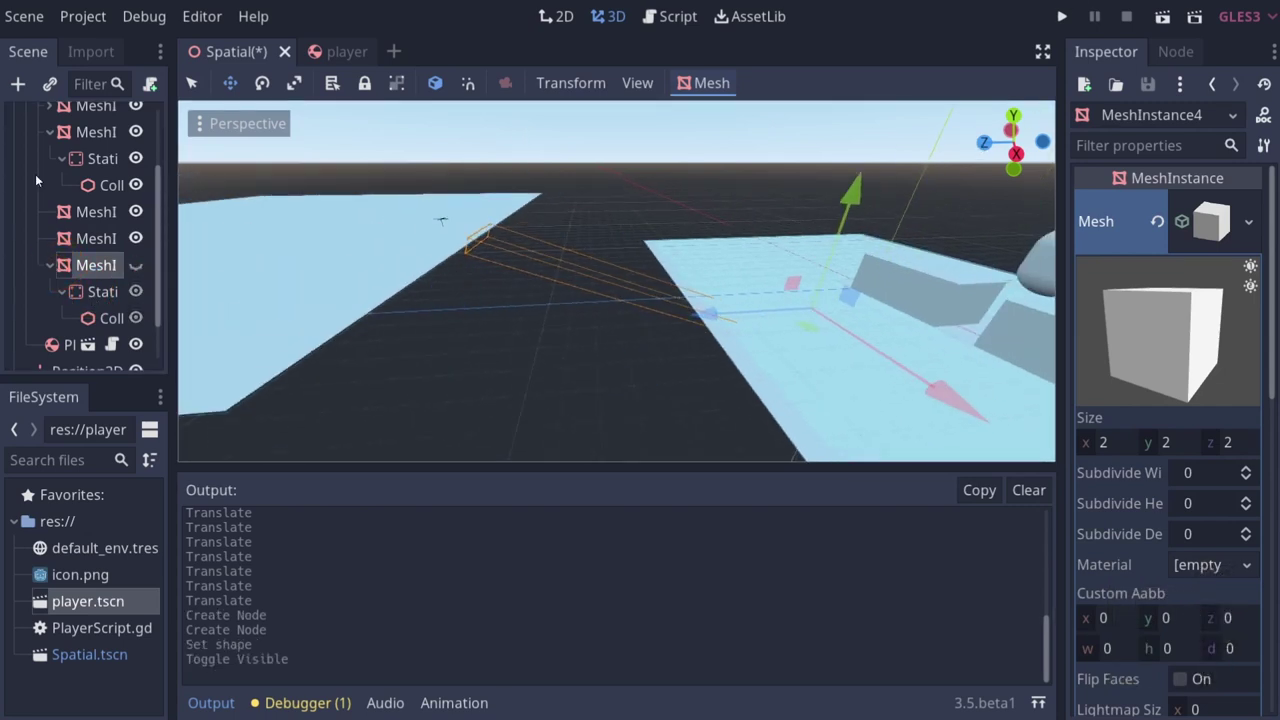
Step: Select the NavigationMeshInstance, bake the navmesh, and select the ramp mesh to check coverage
{"action": "scroll", "scroll_direction": "down", "scroll_amount": 3}
{"action": "left_click", "coordinate": [86, 155]}
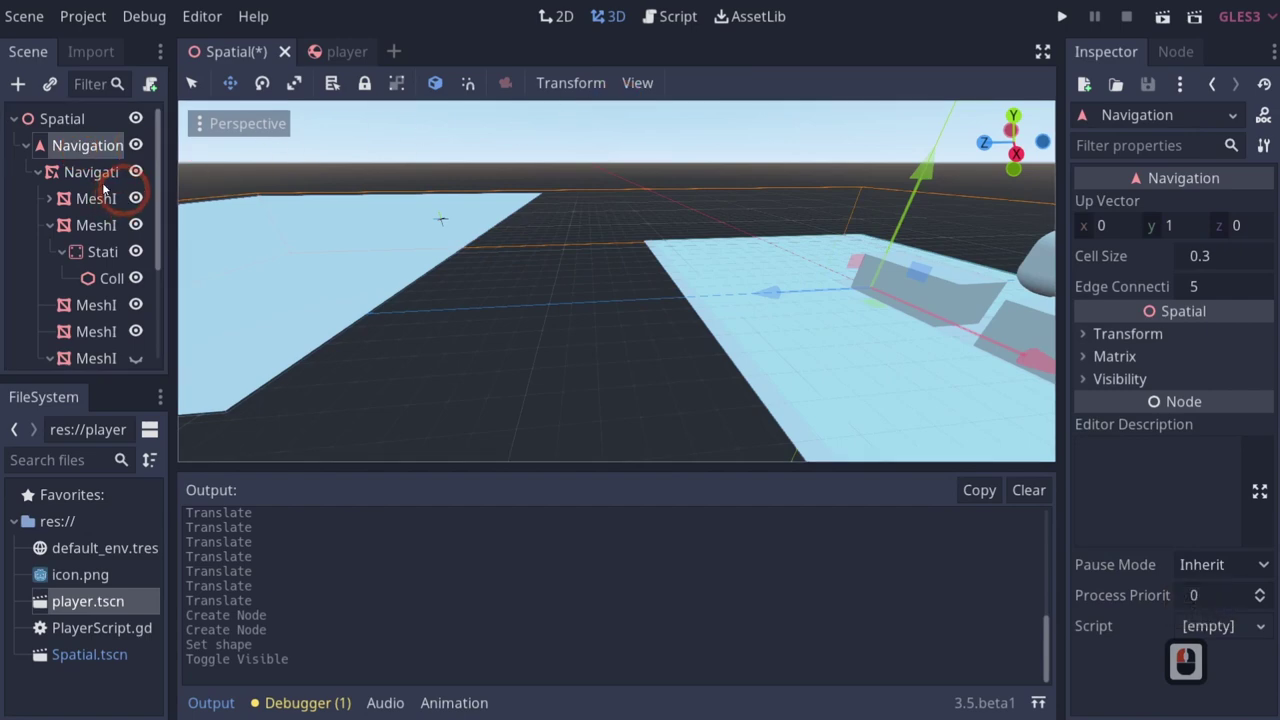
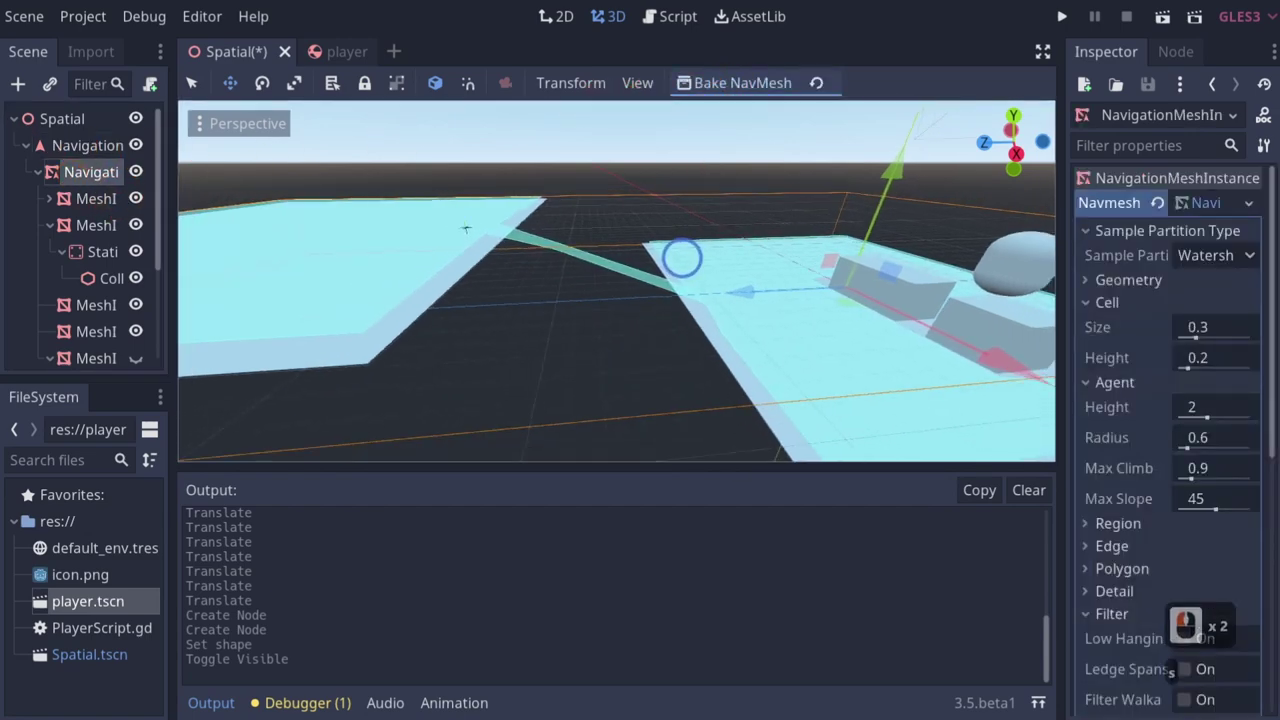
{"action": "type", "text": "dd"}
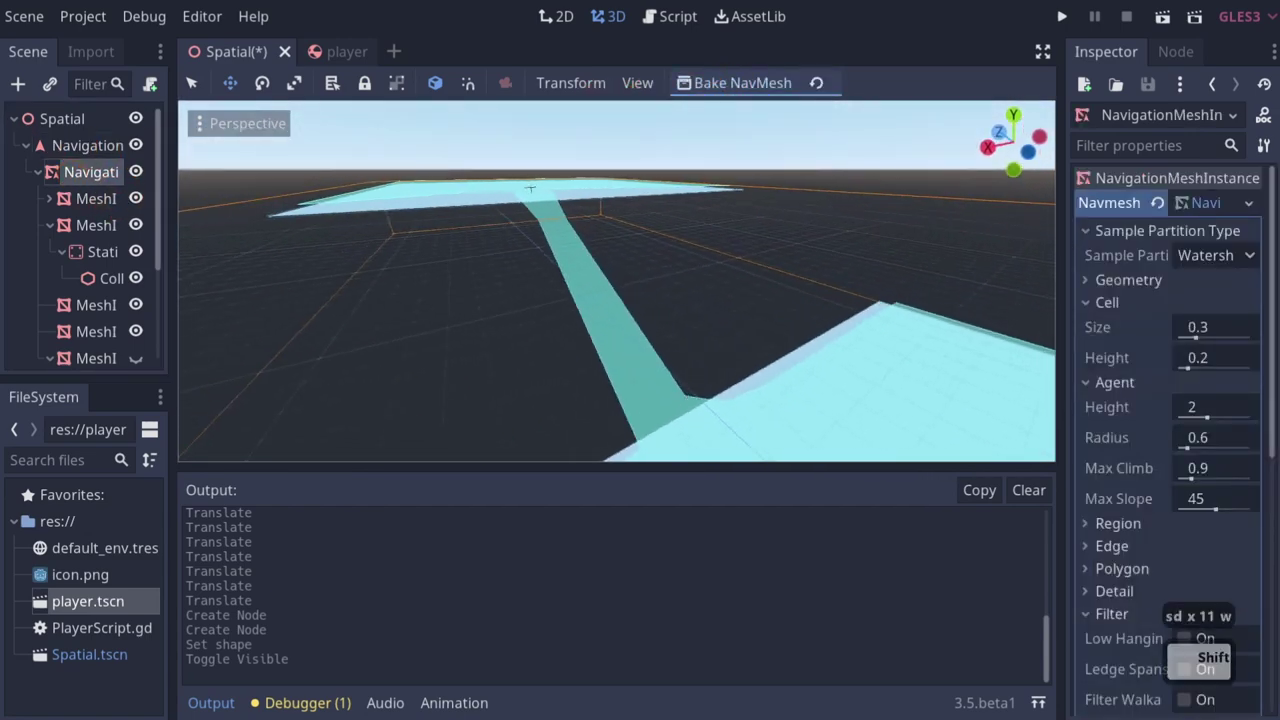
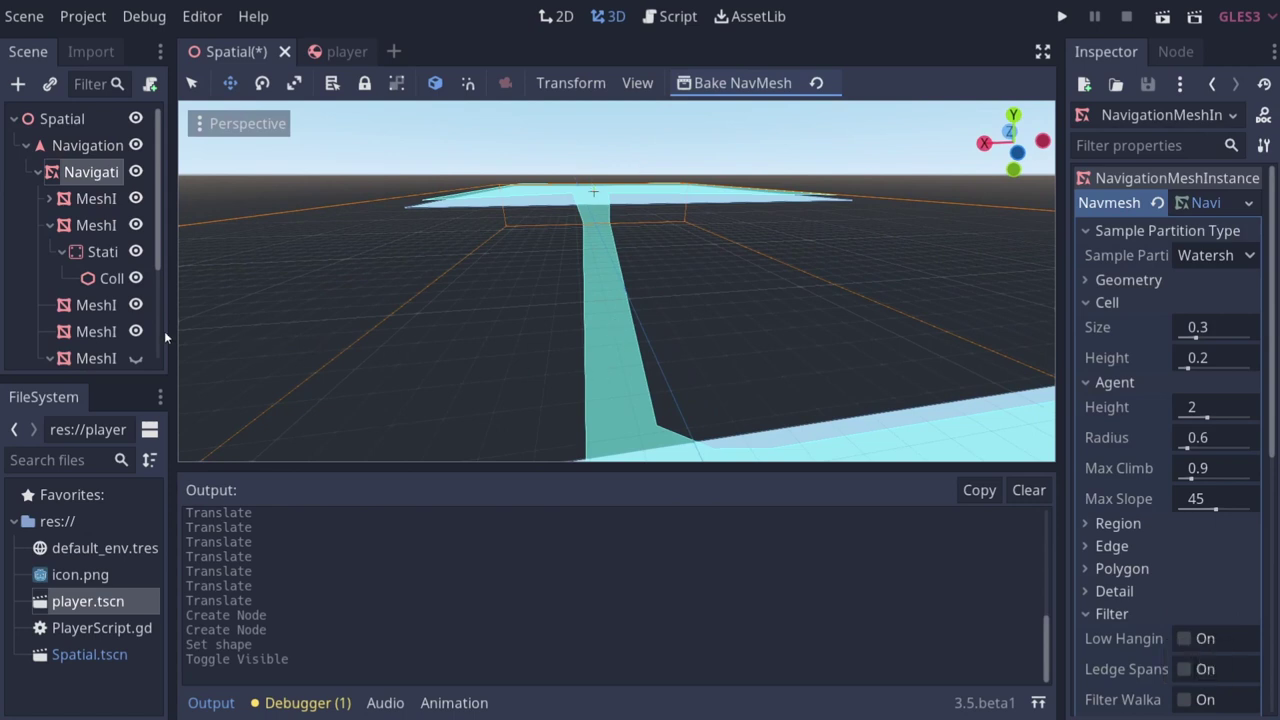
{"action": "left_click", "coordinate": [78, 359]}
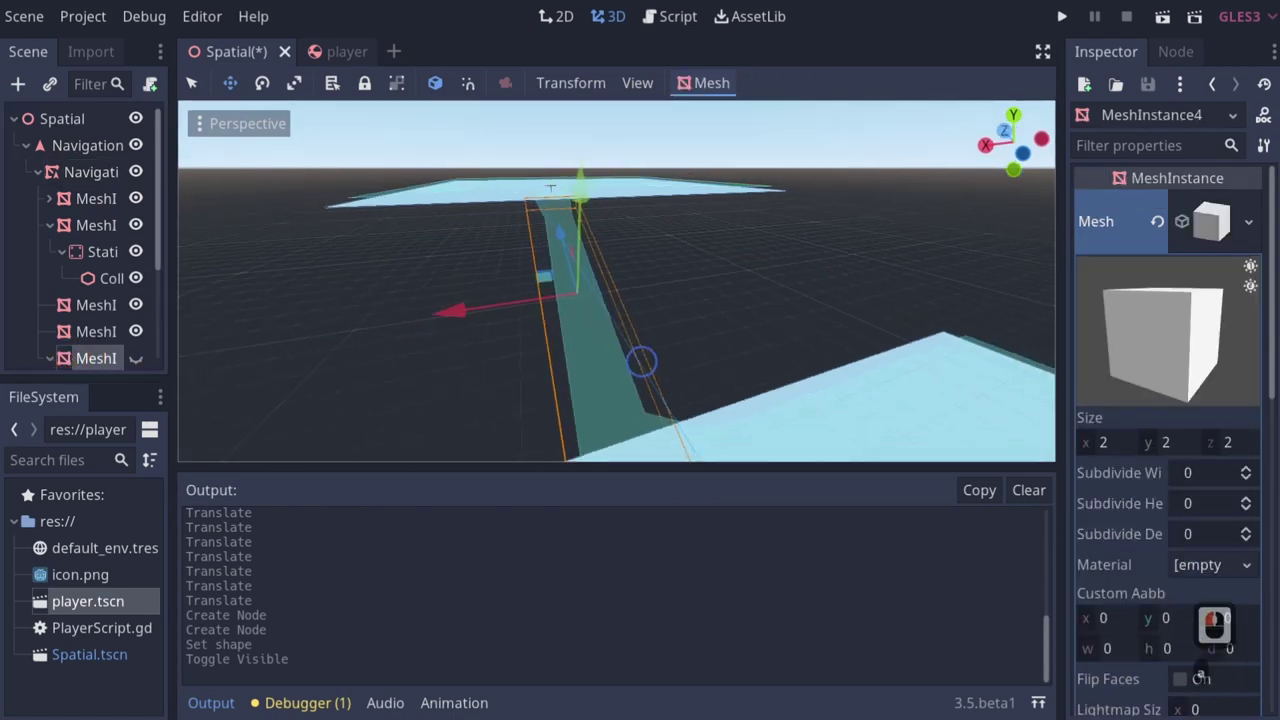
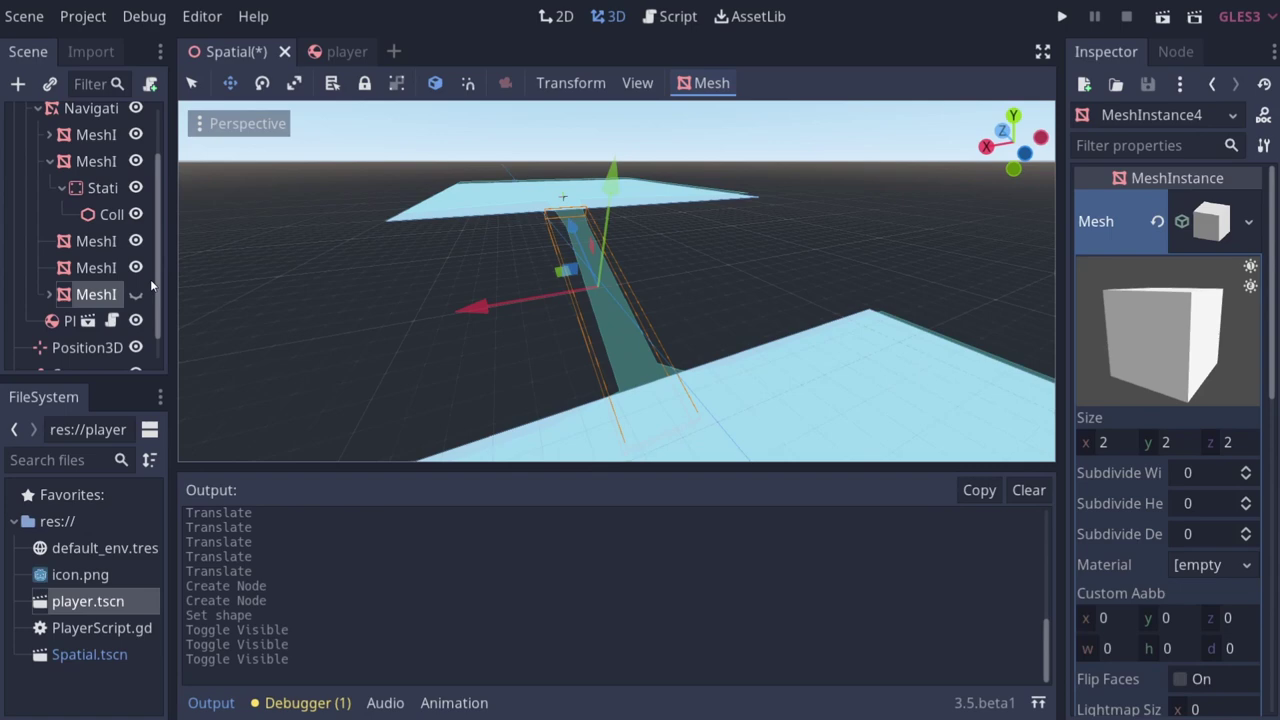
{"action": "scroll", "scroll_direction": "down", "scroll_amount": 3}
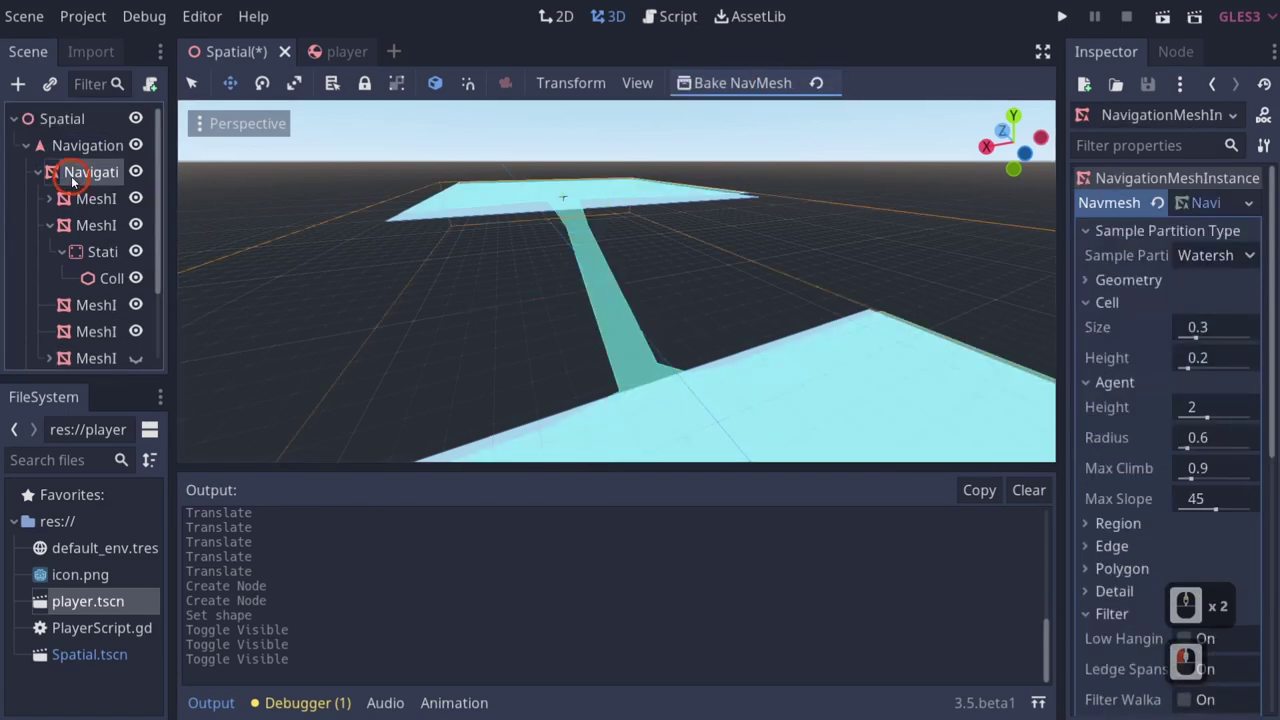
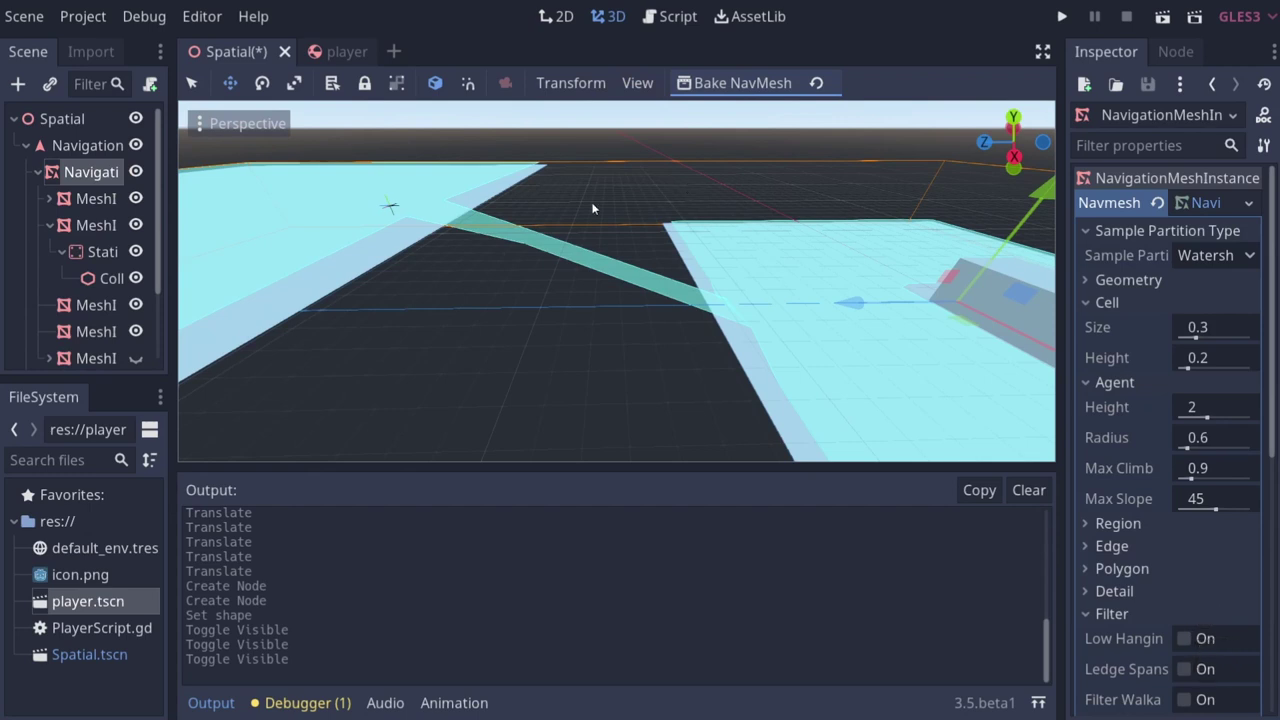
Step: Select MeshInstance4 in the Scene dock to rename it Ramp
{"action": "left_click", "coordinate": [81, 360]}
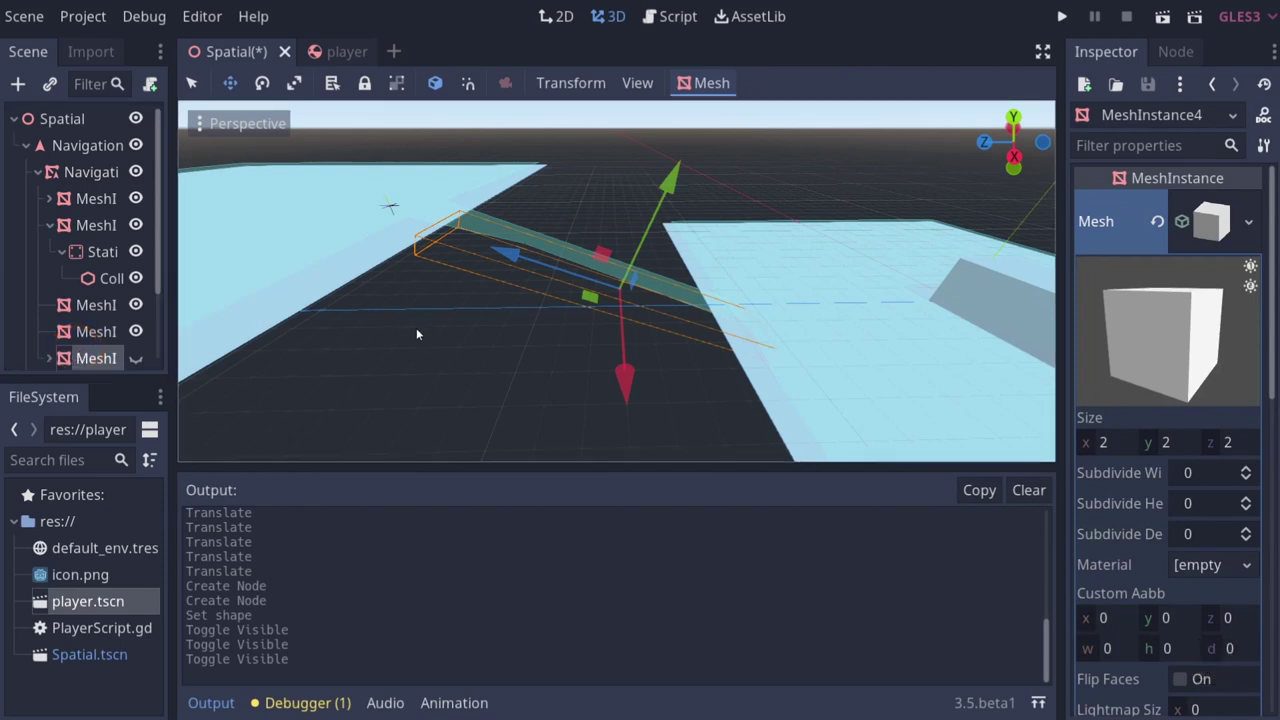
{"action": "scroll", "scroll_direction": "down", "scroll_amount": 3}
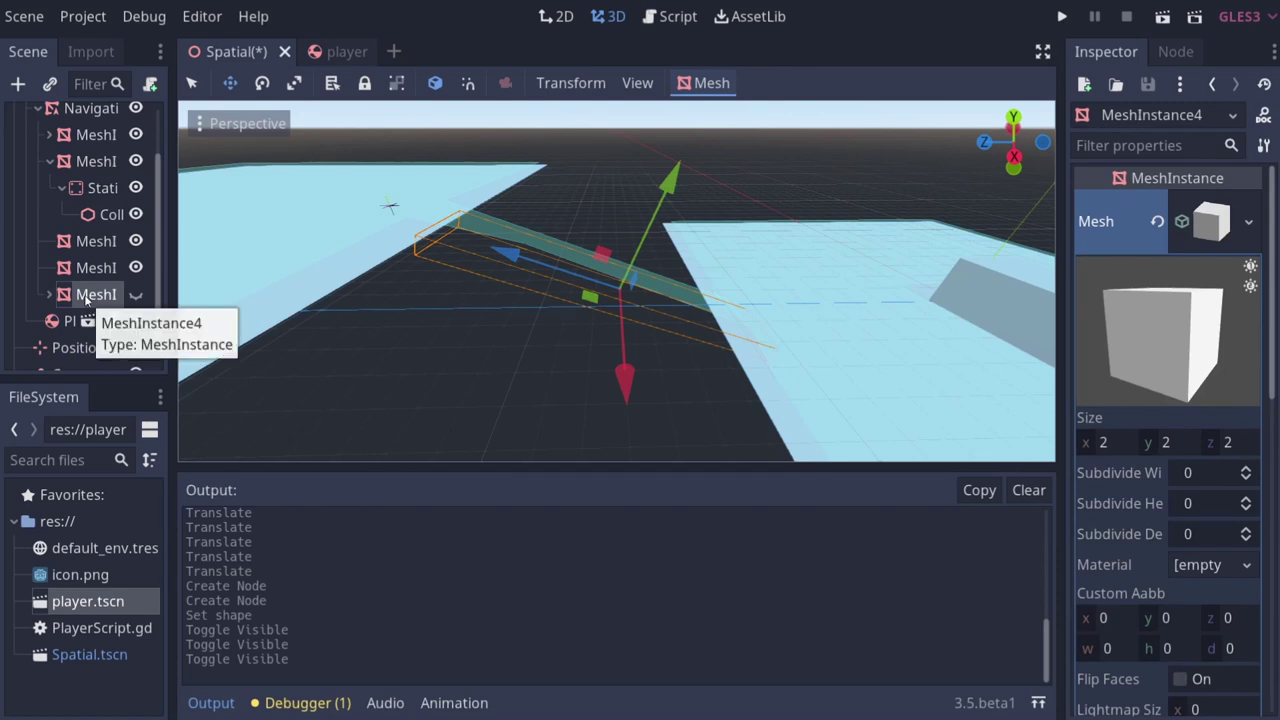
{"action": "scroll", "scroll_direction": "up", "scroll_amount": 3}
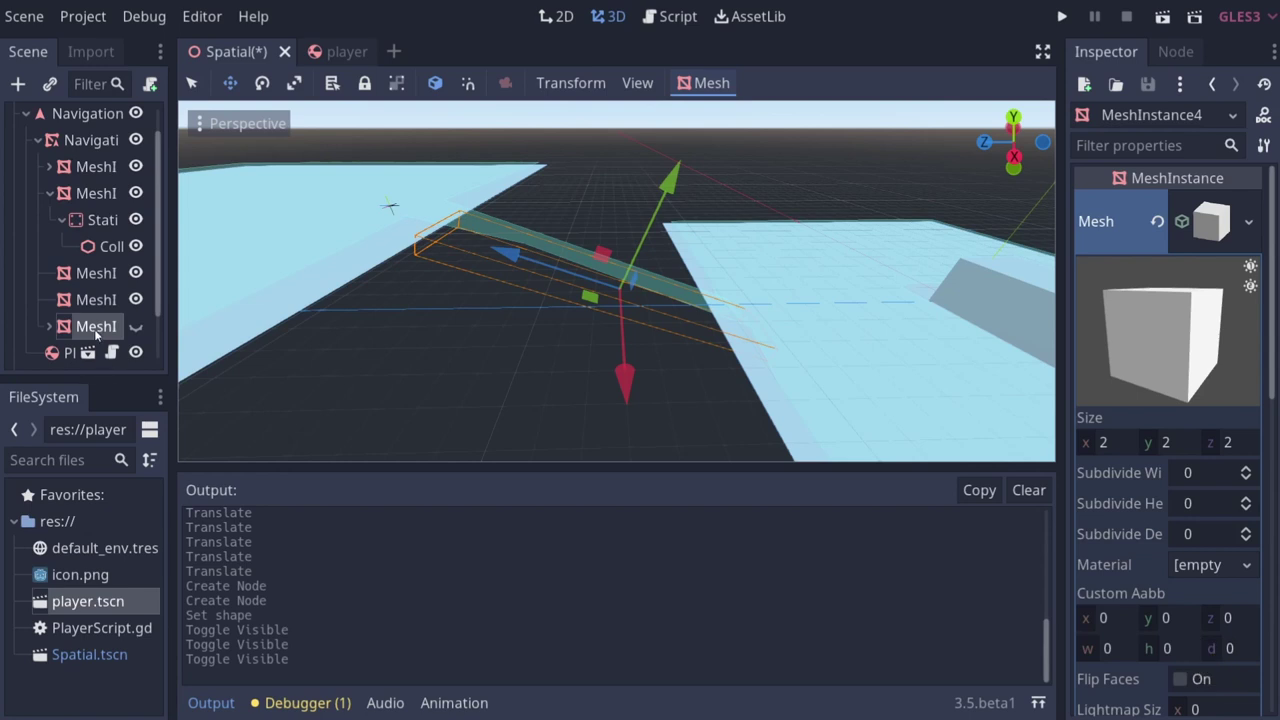